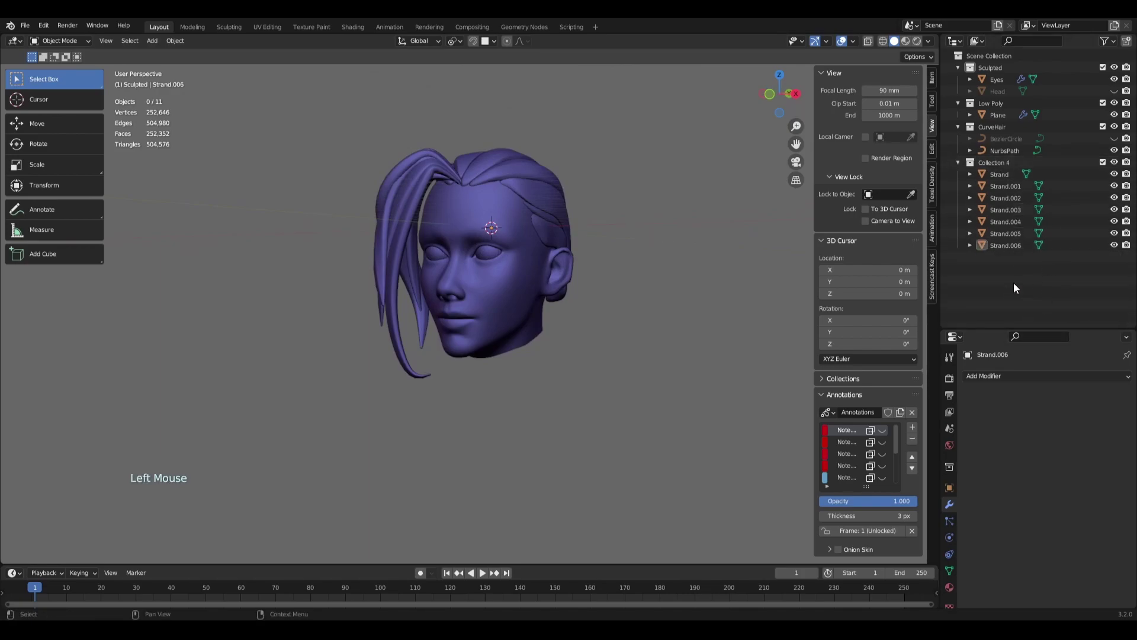
Step: Create a new empty Collection 5 in the Outliner and make it active
right_click(1017, 285)
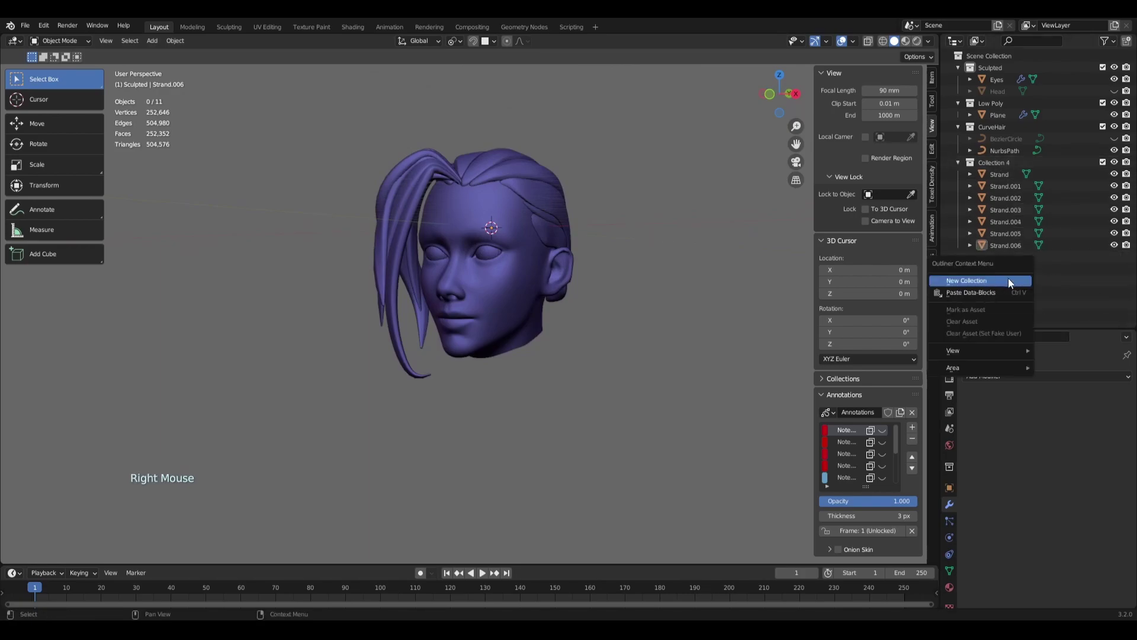
left_click(993, 284)
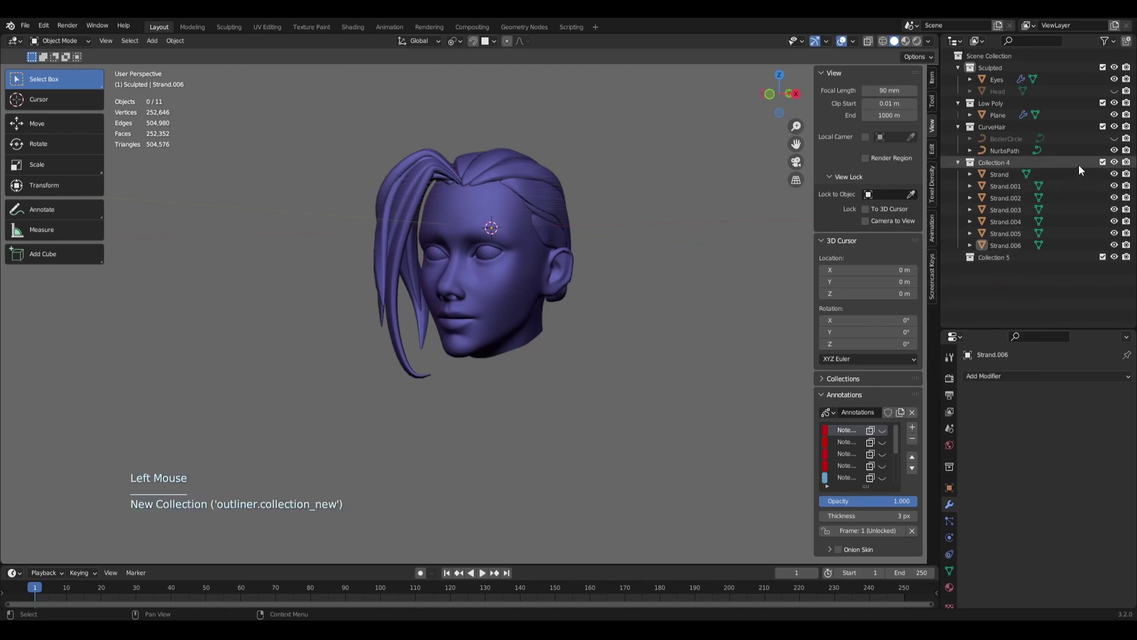
left_click(1116, 164)
Step: Hide the Sculpted, Low Poly, CurveHair and Collection 4 collections, leaving the viewport empty
left_click(1117, 130)
left_click(1115, 103)
left_click(1119, 67)
left_click(1004, 260)
right_click(579, 341)
middle_click(572, 294)
middle_click(601, 326)
Step: Add a mesh plane at the origin via Shift+A and view it from the top, zoomed in
key("shift+a")
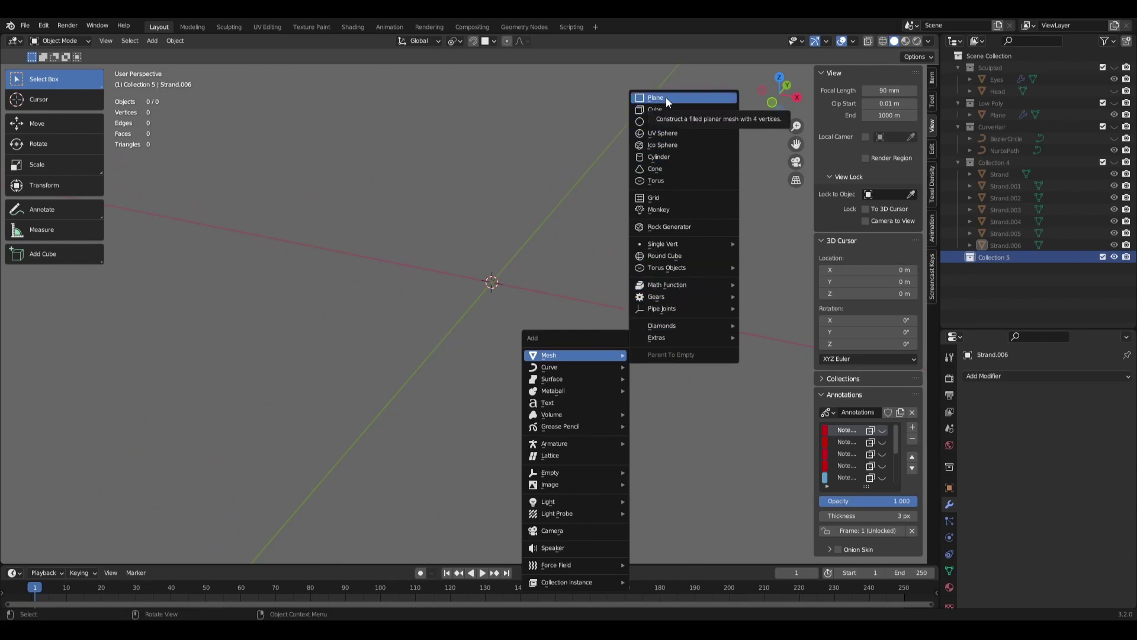
middle_click(544, 327)
scroll("up", 3)
key("KP_7")
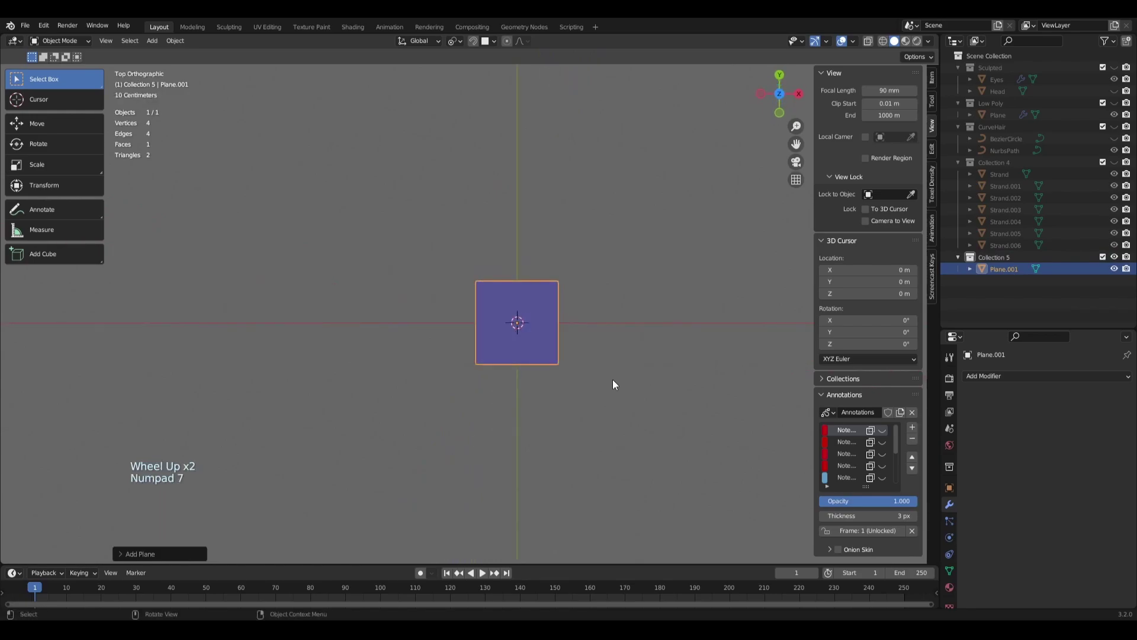
scroll("up", 3)
middle_click(643, 375)
middle_click(620, 250)
Step: Enter Edit Mode on the plane and add a loop cut through its middle
left_click(785, 81)
scroll("up", 3)
key("Tab")
middle_click(537, 348)
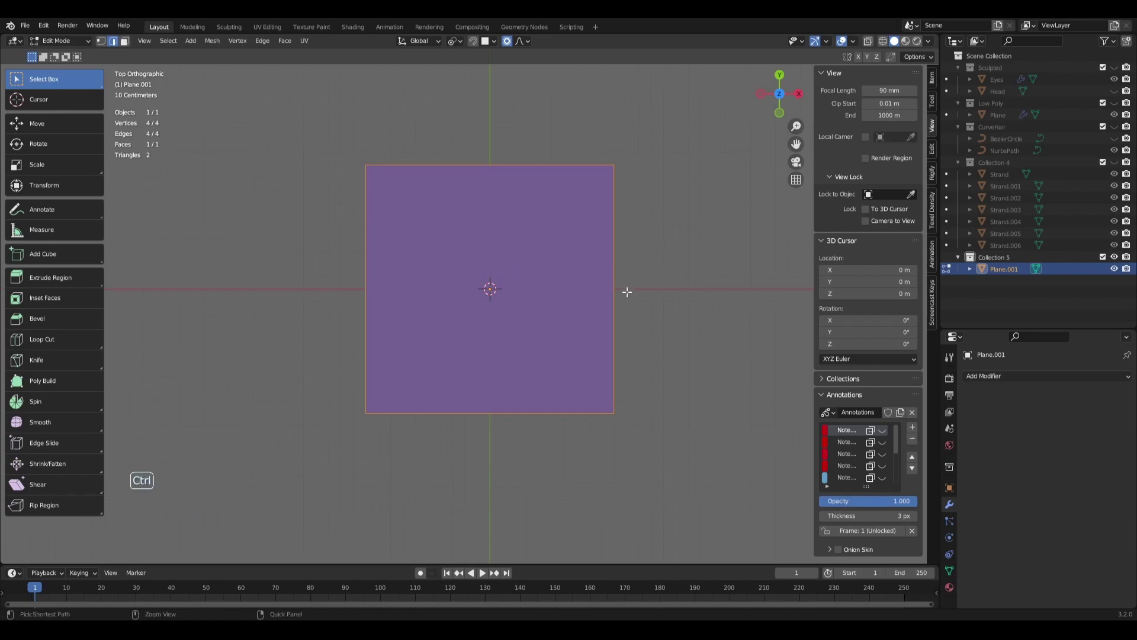
key("ctrl+r")
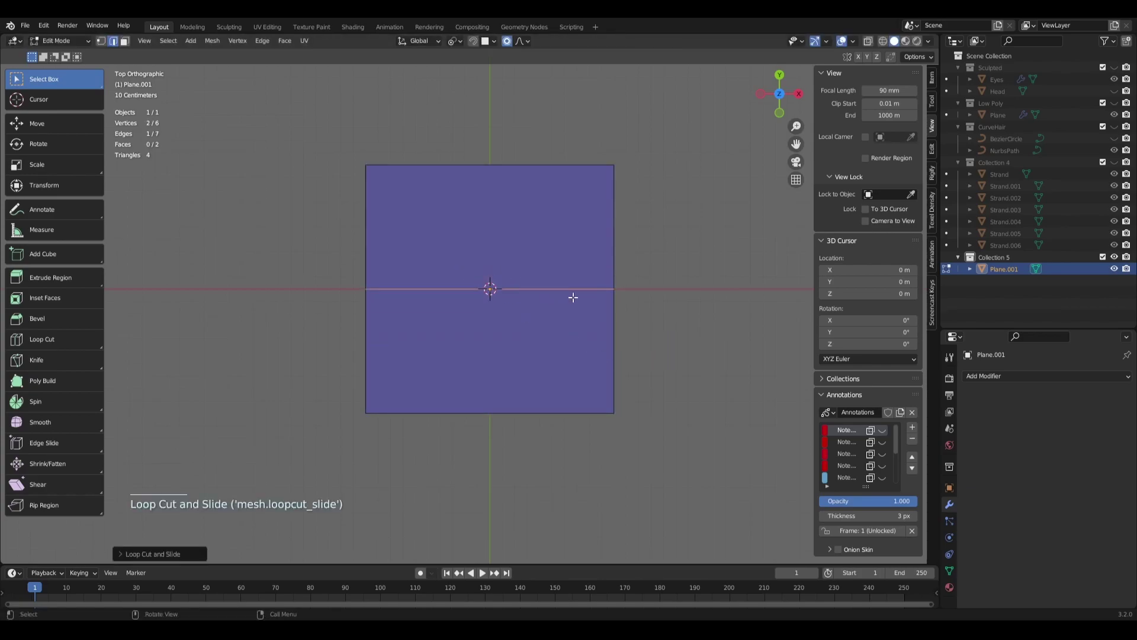
Step: Delete the top and bottom edge vertices, leaving only the centre edge
left_click(538, 413)
left_click(536, 160)
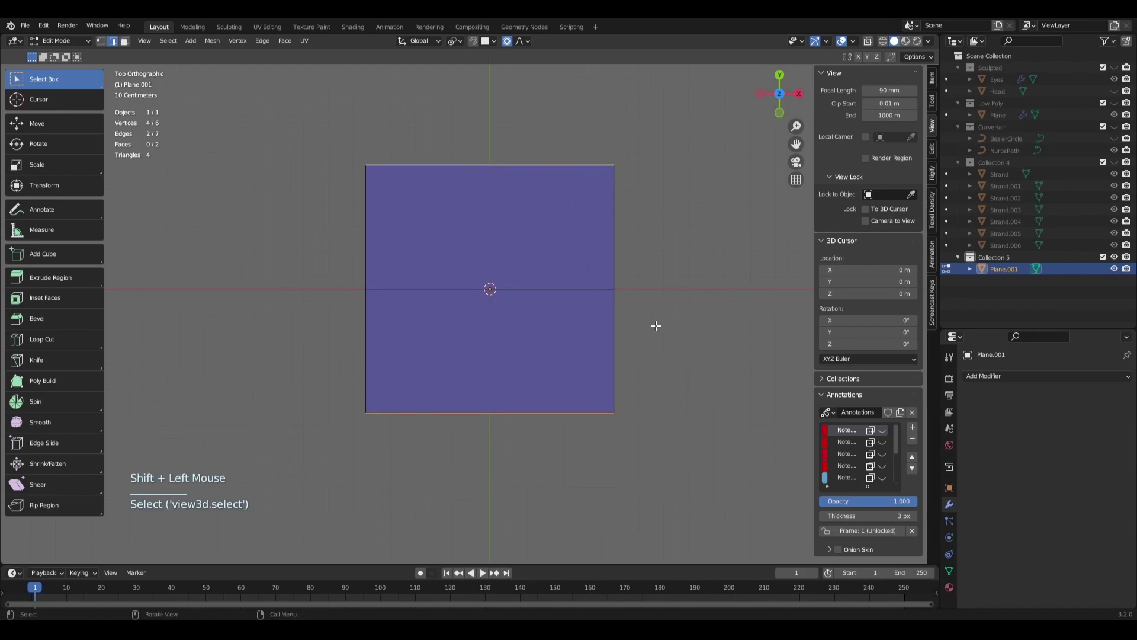
key("x")
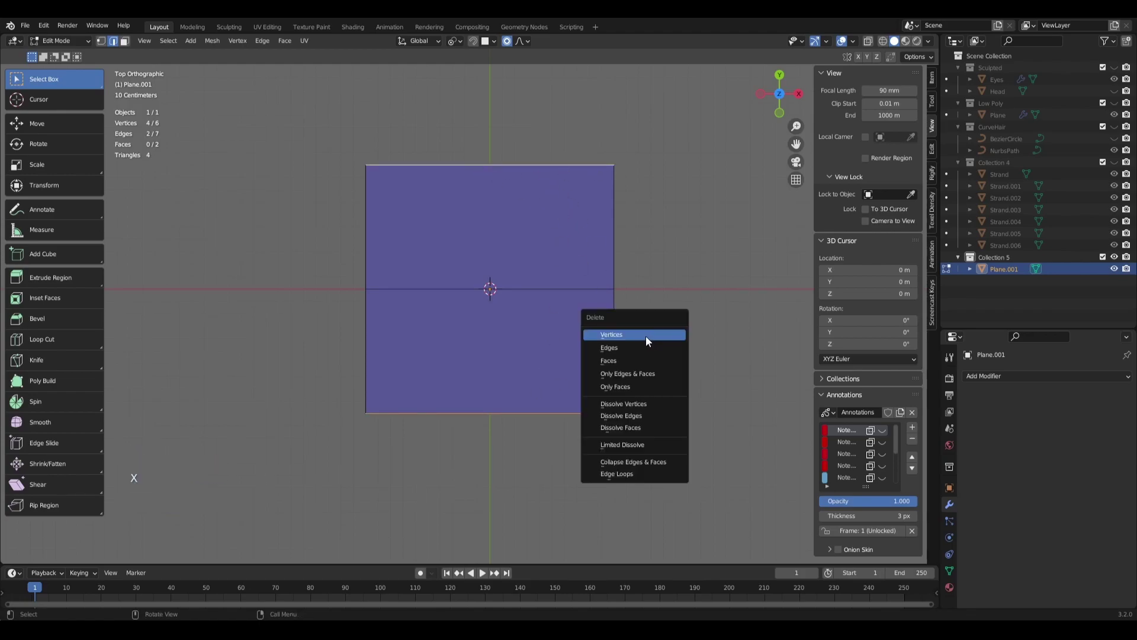
key("1")
middle_click(540, 343)
middle_click(543, 282)
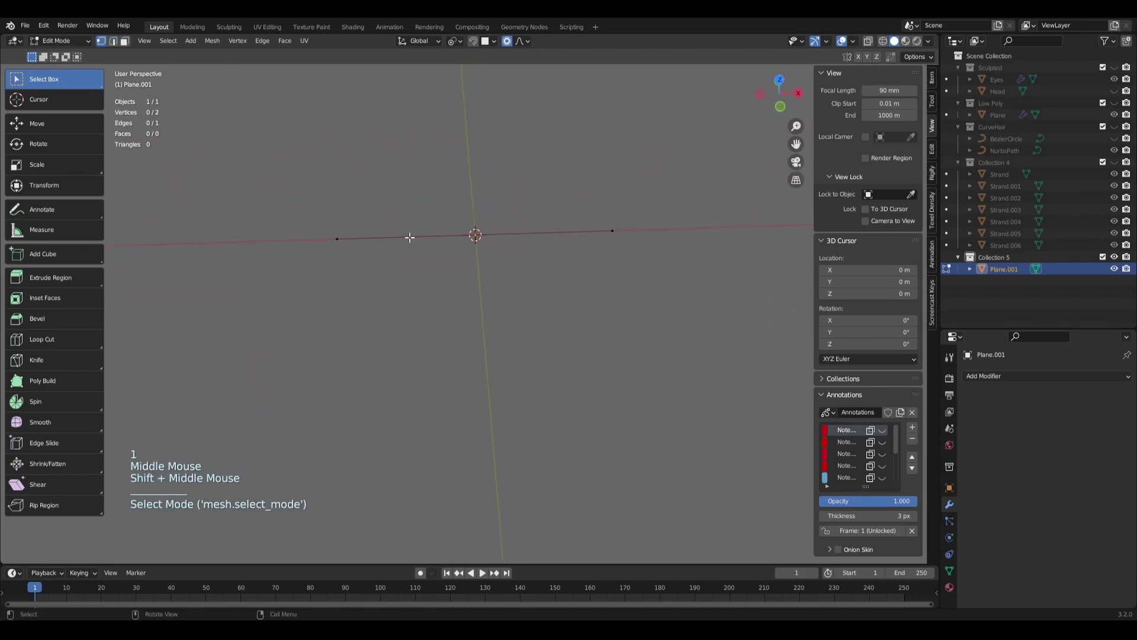
Step: Adjust panel settings and select the whole remaining edge
left_click(335, 238)
left_click(612, 231)
left_click(343, 243)
left_click(603, 228)
left_click(348, 237)
key("a")
Step: Subdivide the edge with 7 cuts into eight segments of nine vertices
right_click(553, 317)
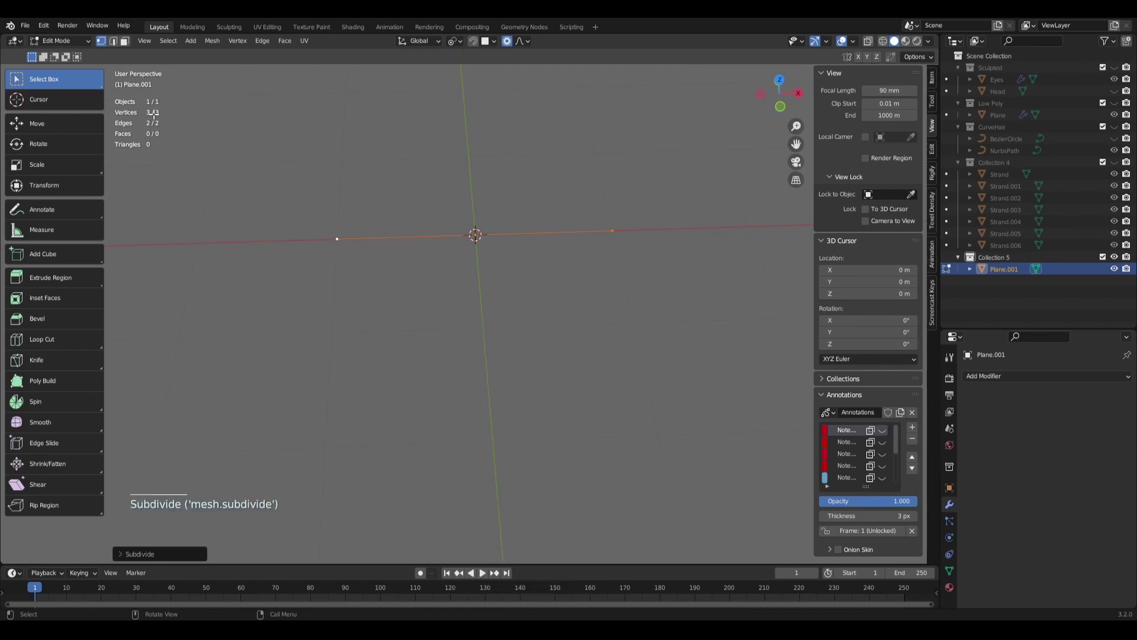
right_click(530, 303)
right_click(525, 303)
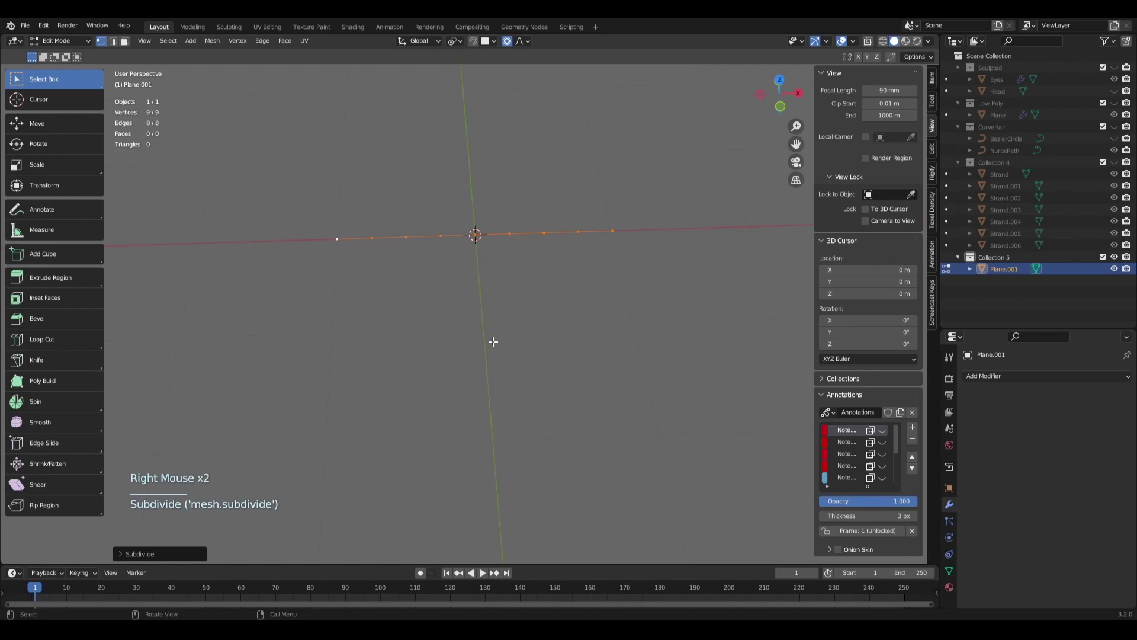
scroll("down", 3)
middle_click(566, 329)
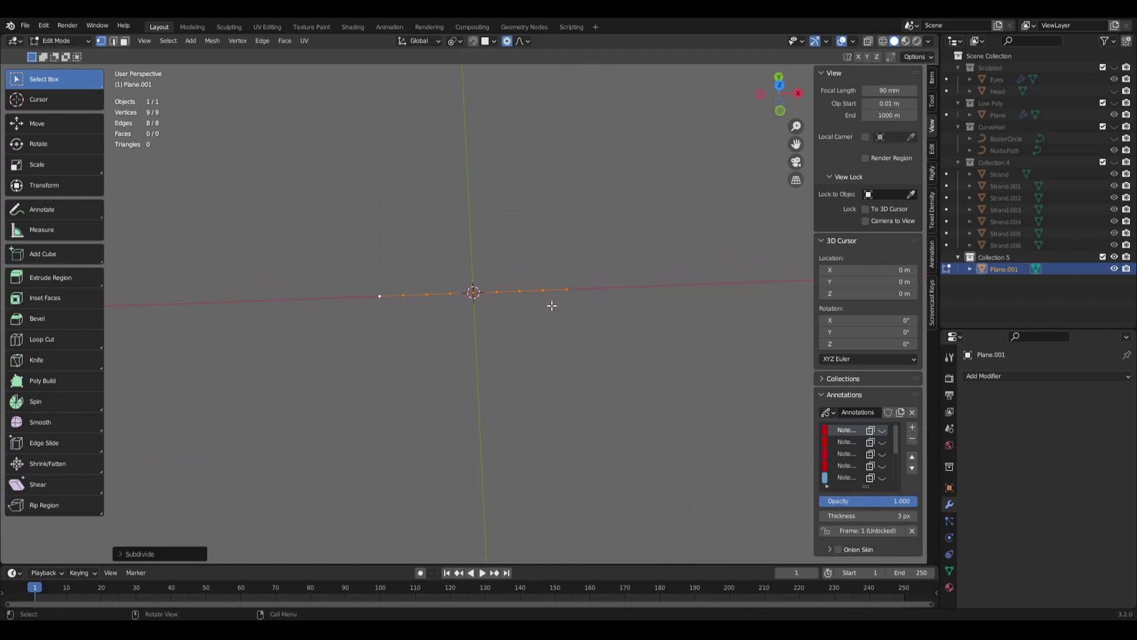
key("s")
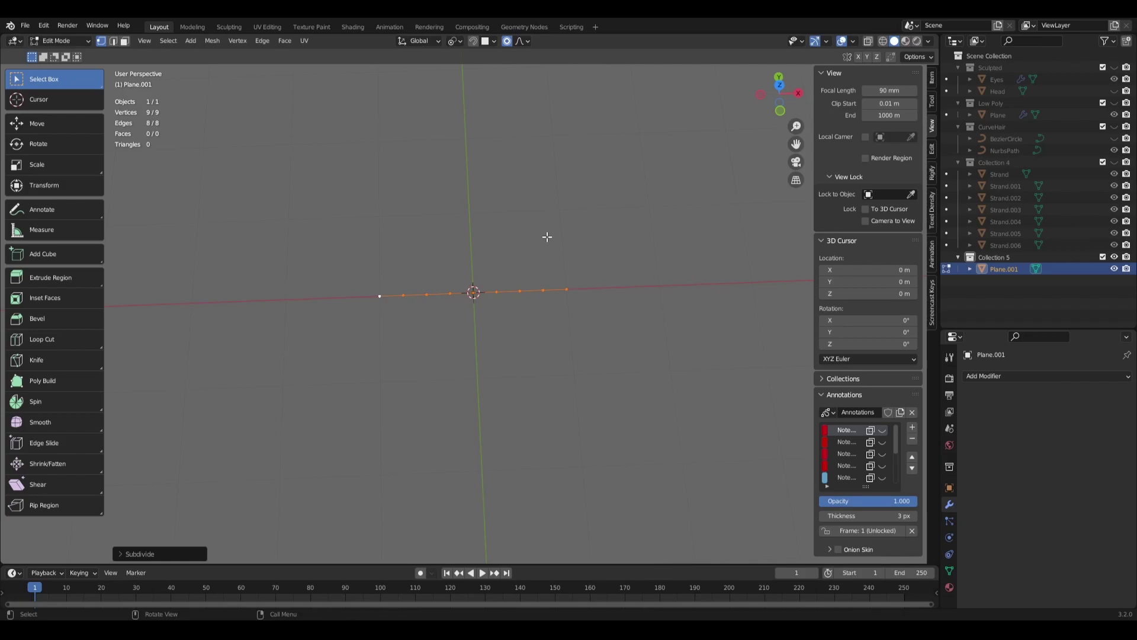
Step: Keep the median-point pivot, turn off proportional editing and scale the edge line about twice as wide
left_click(455, 45)
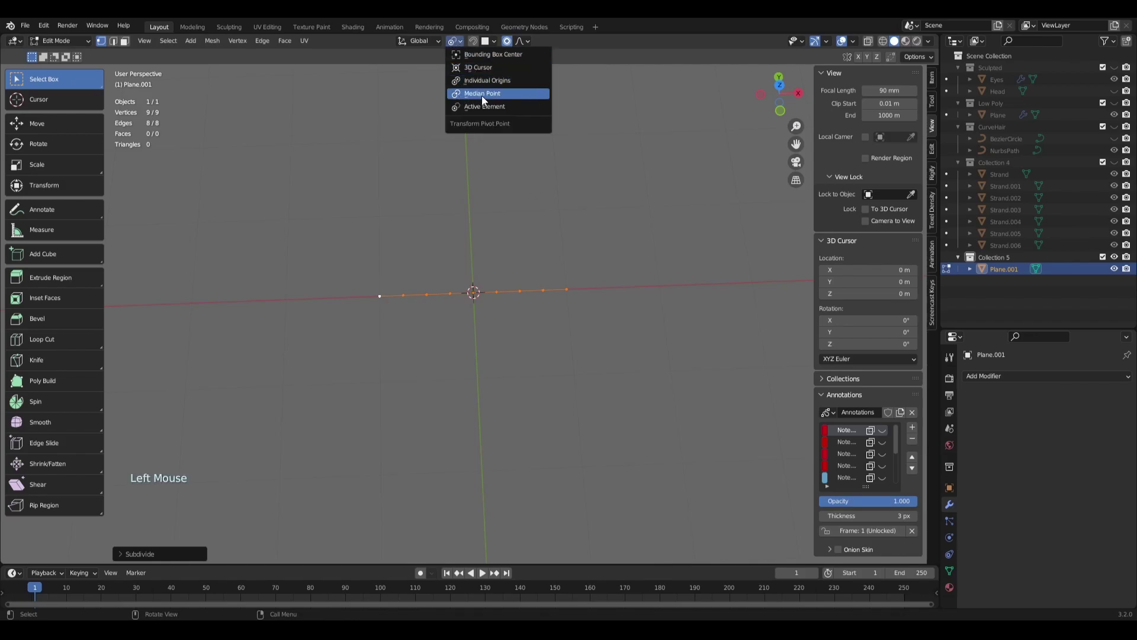
left_click(510, 47)
left_click(511, 47)
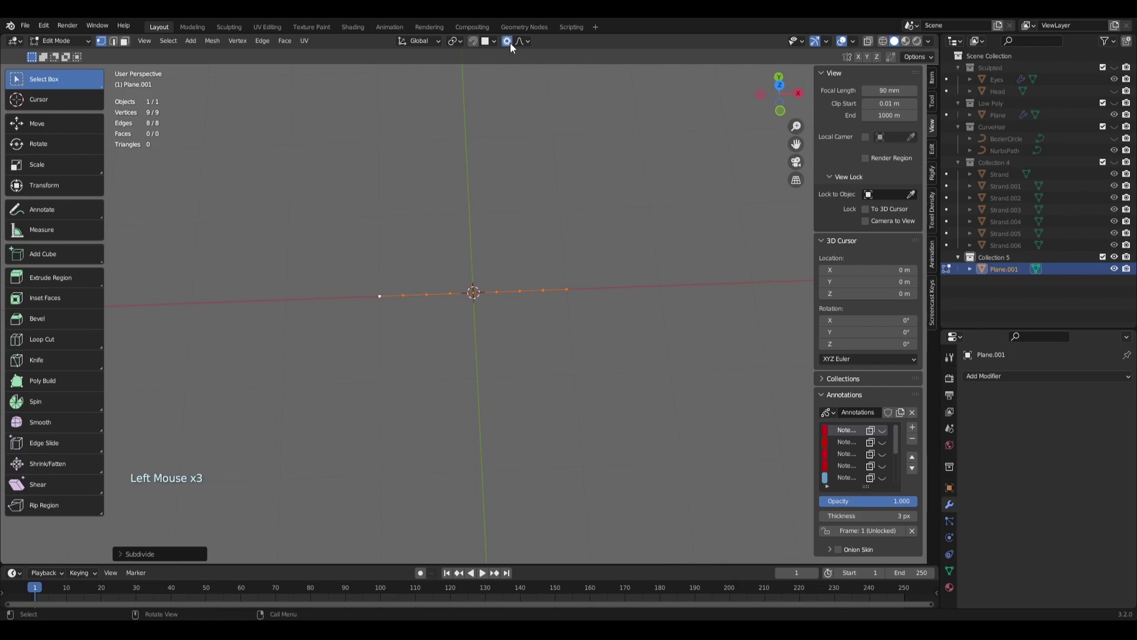
left_click(511, 46)
right_click(510, 259)
key("s")
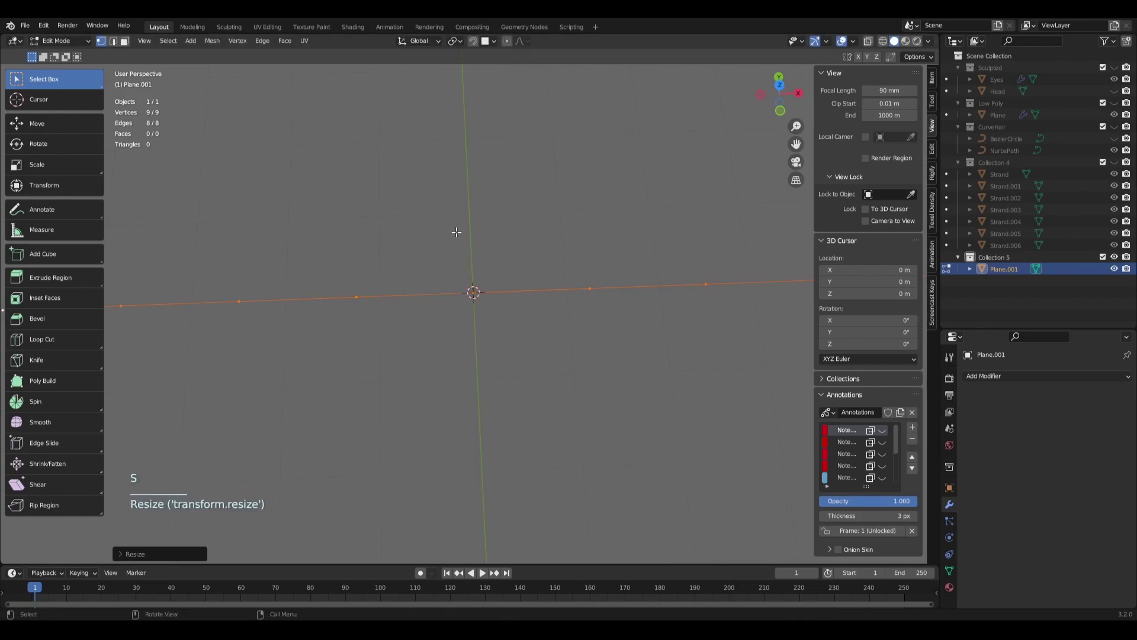
scroll("down", 3)
scroll("up", 3)
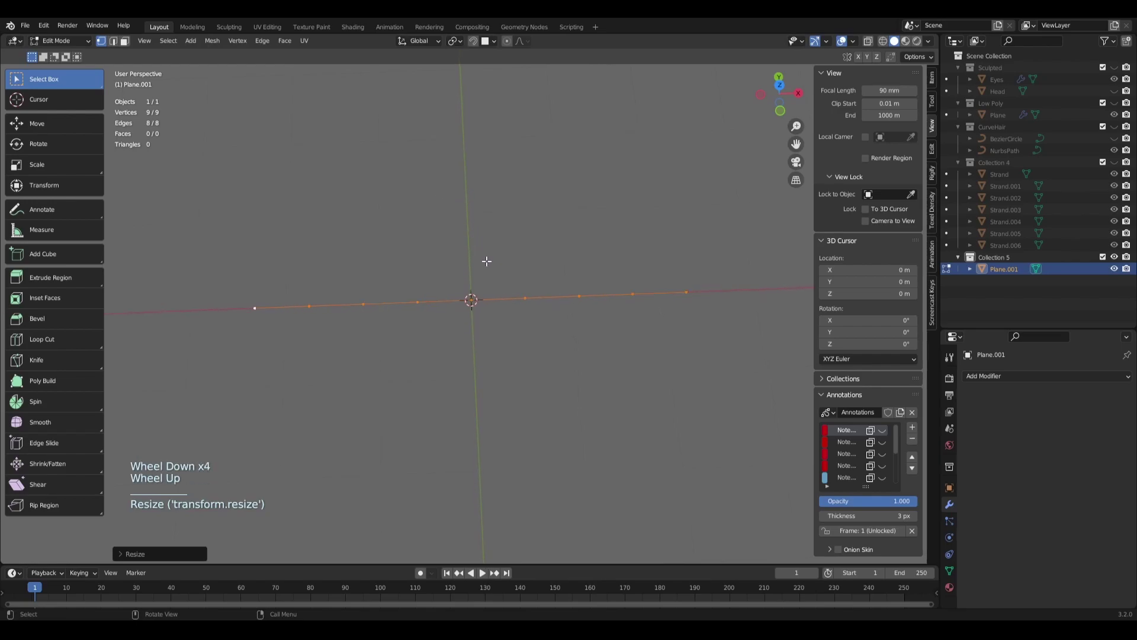
Step: Hide the side panels, save the file and return to top view
key("n")
key("t")
middle_click(494, 327)
middle_click(502, 333)
key("ctrl+s")
middle_click(500, 347)
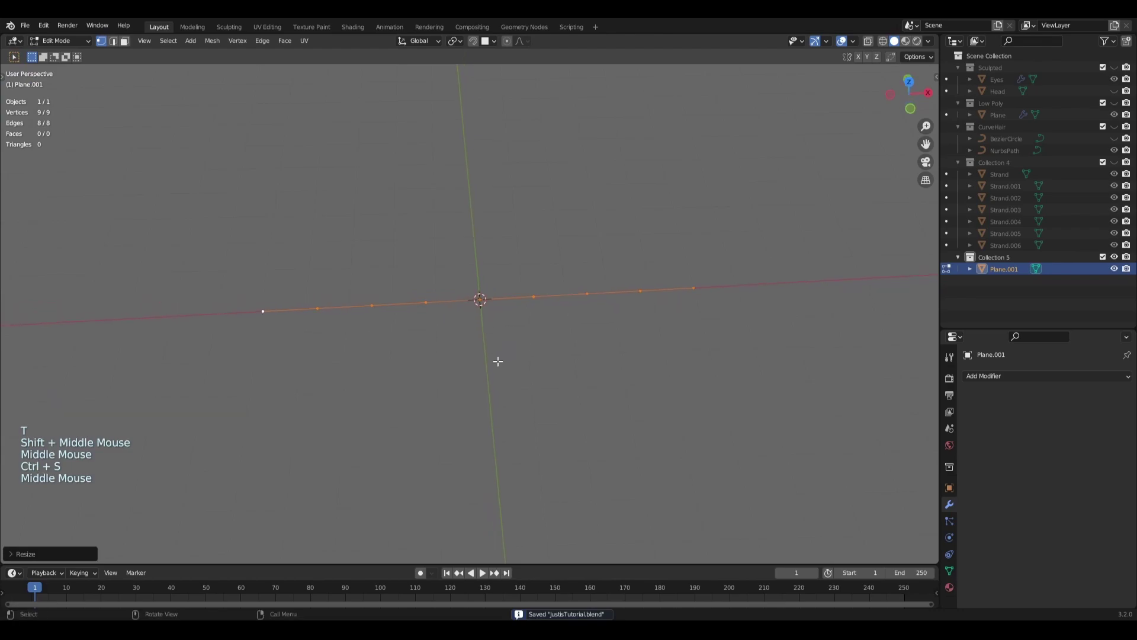
key("KP_7")
scroll("up", 3)
key("alt+a")
Step: Box-select the three left vertices and move them up along Y
key("b")
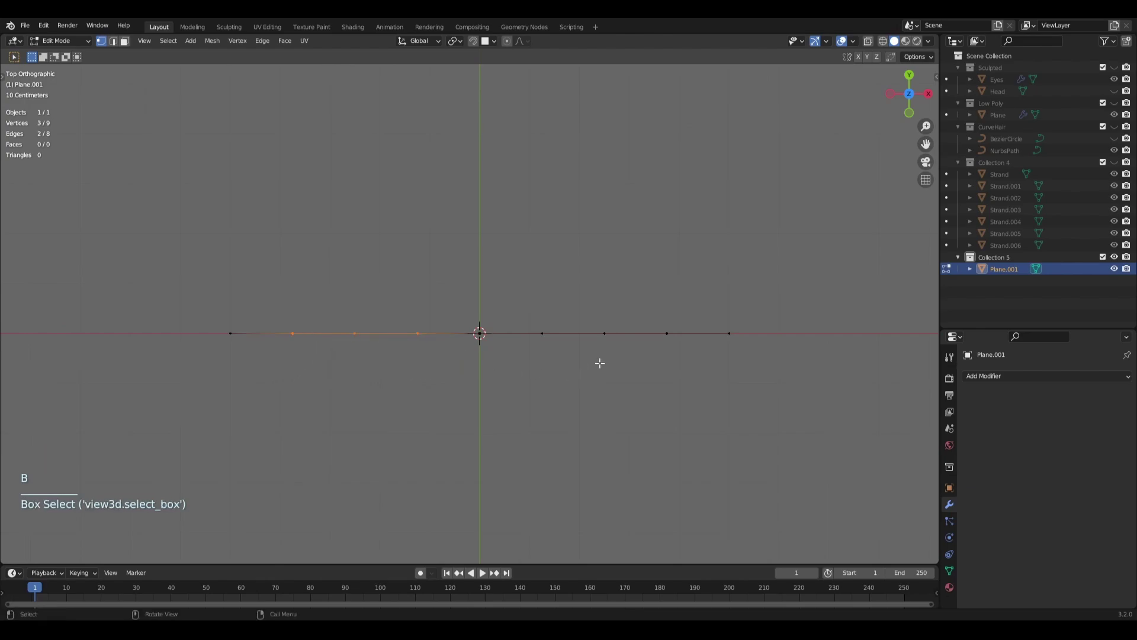
key("b")
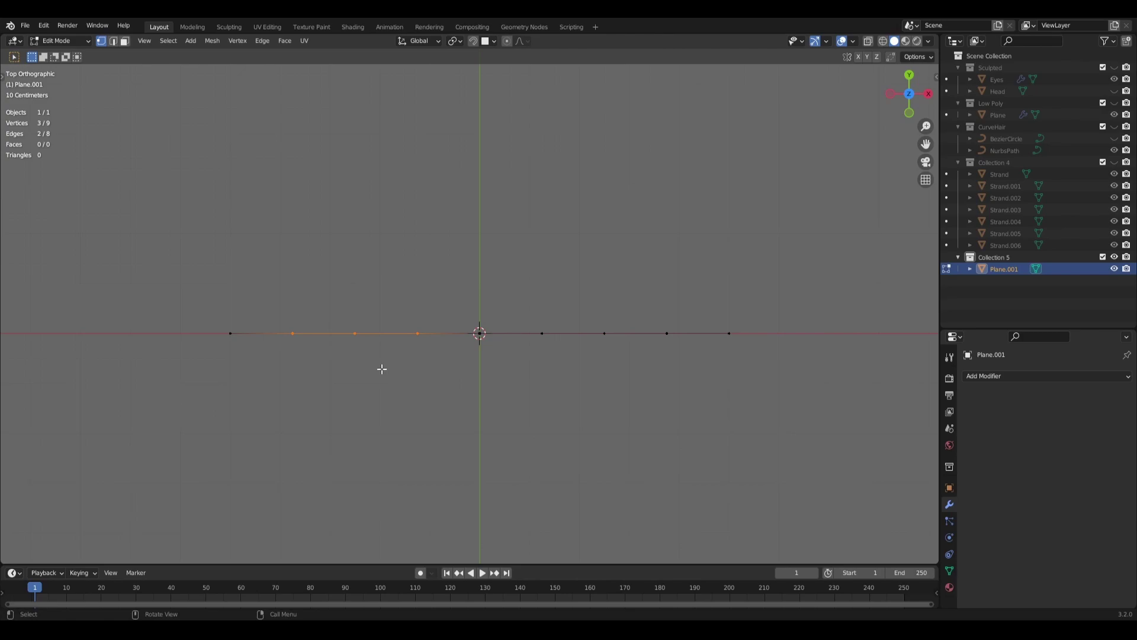
key("g")
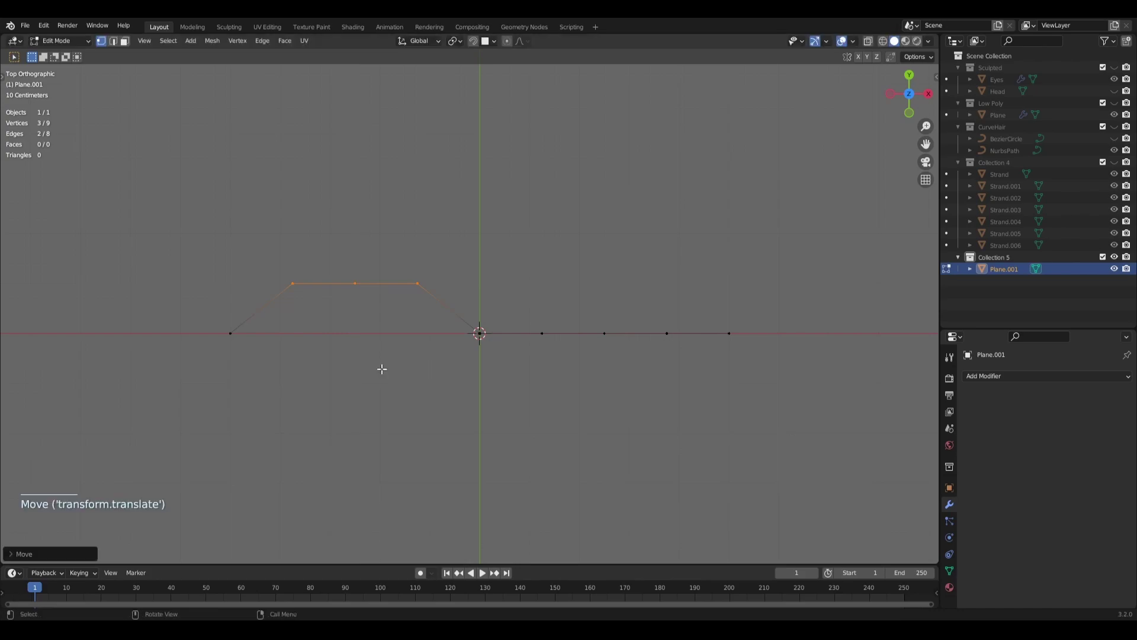
key("alt+a")
Step: Box-select the three right vertices and move them down along Y, forming a zigzag
key("b")
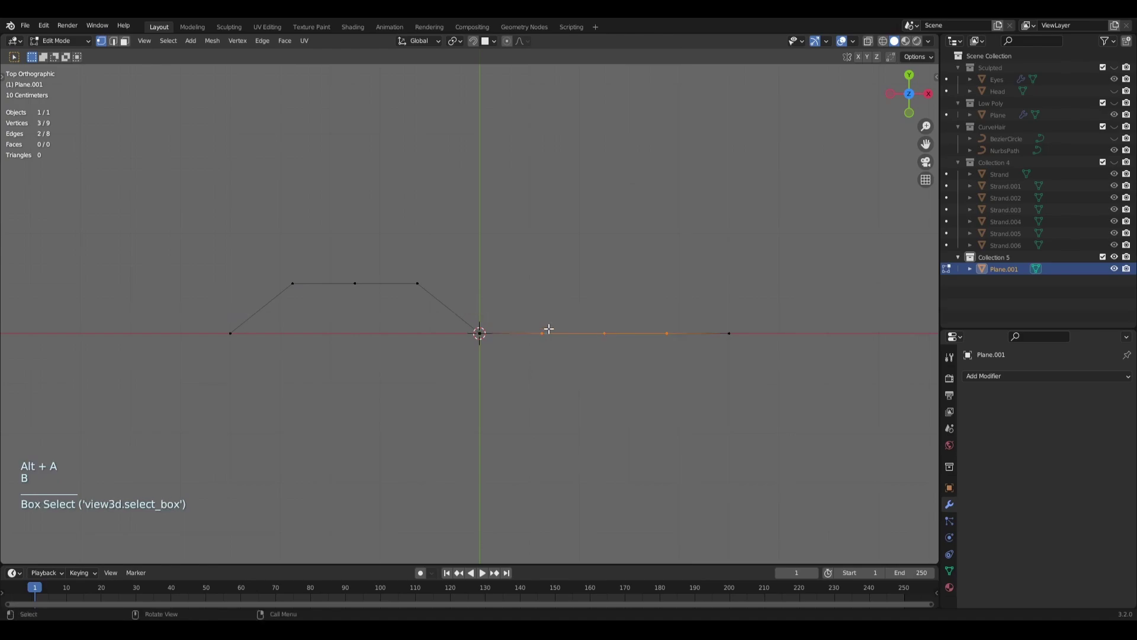
key("g")
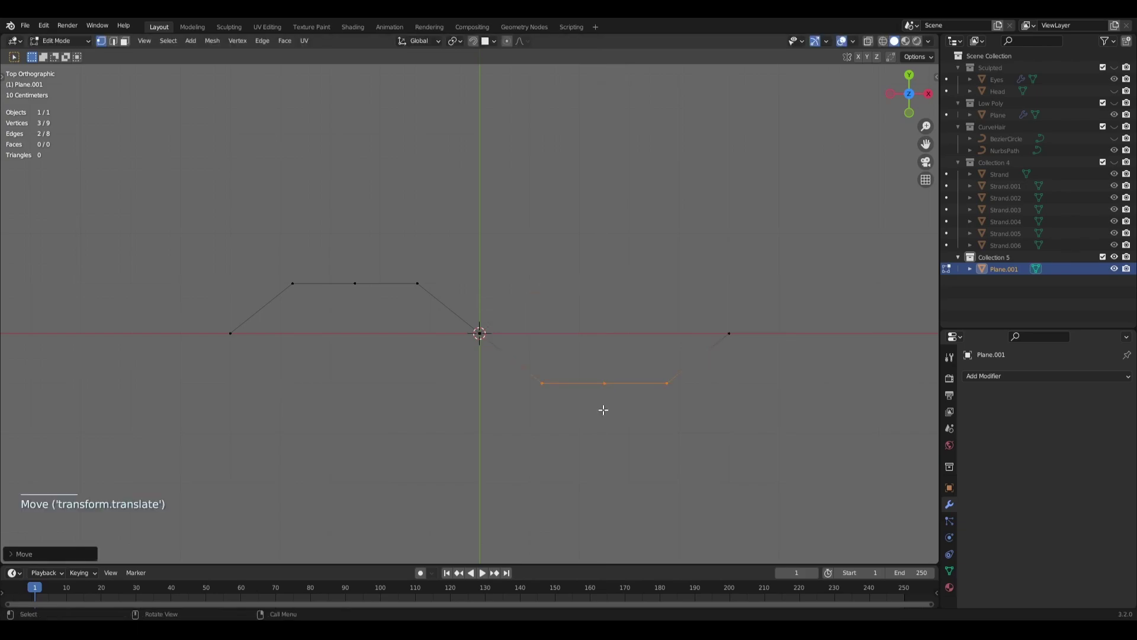
key("alt+a")
Step: Box-select the outer vertices of each bend
key("b")
key("b")
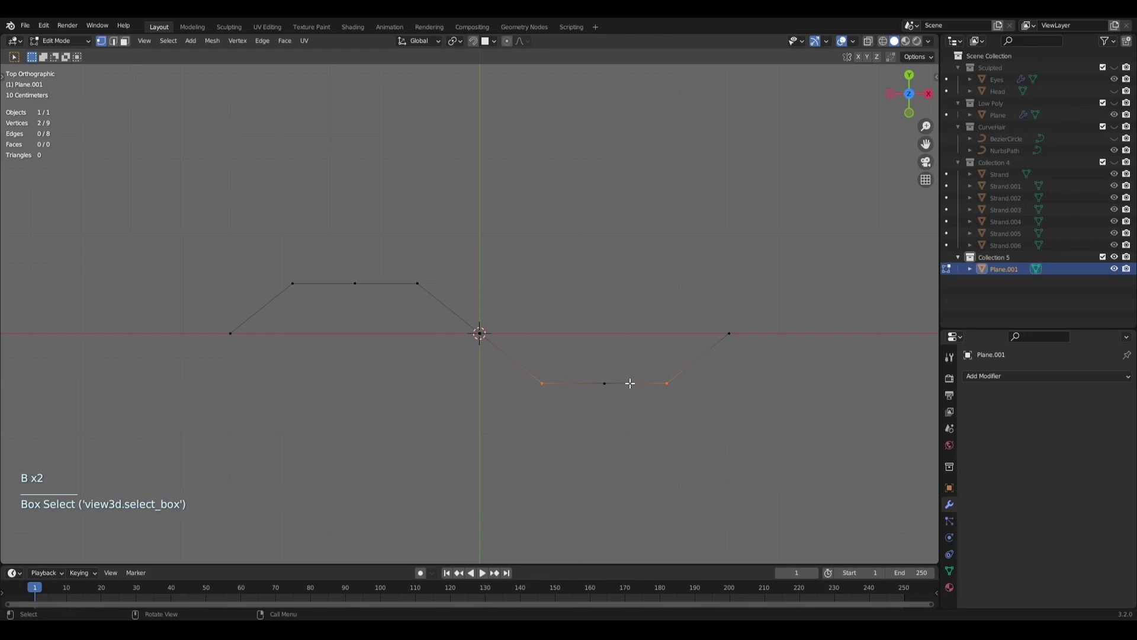
key("b")
key("b")
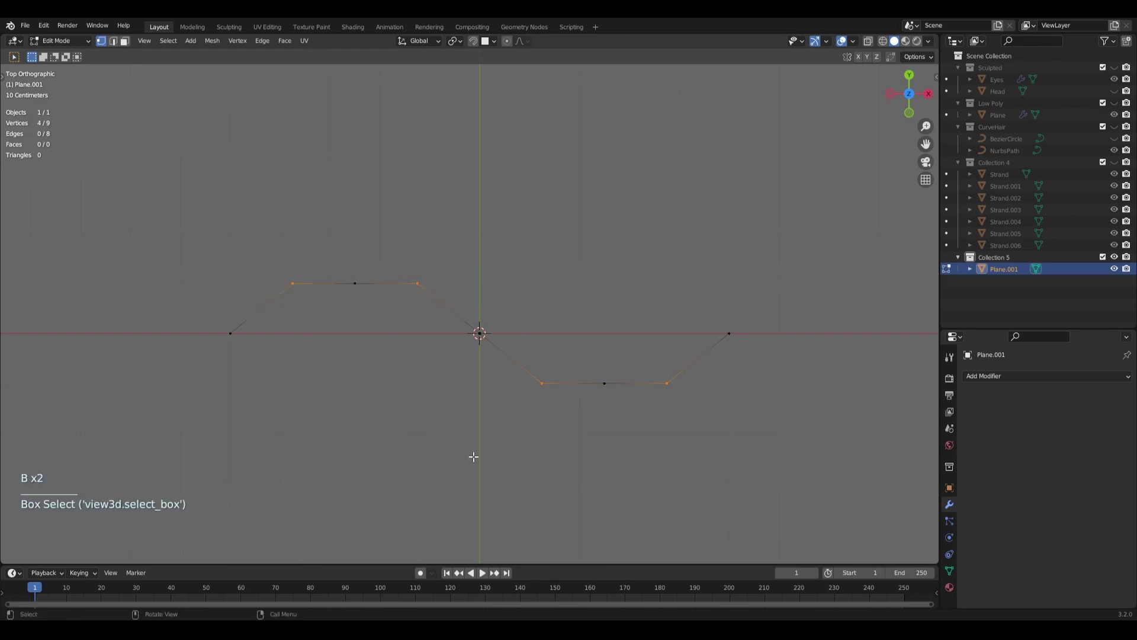
Step: Scale the outer bend vertices toward the axis along Y, rounding the zigzag into a wave
key("s")
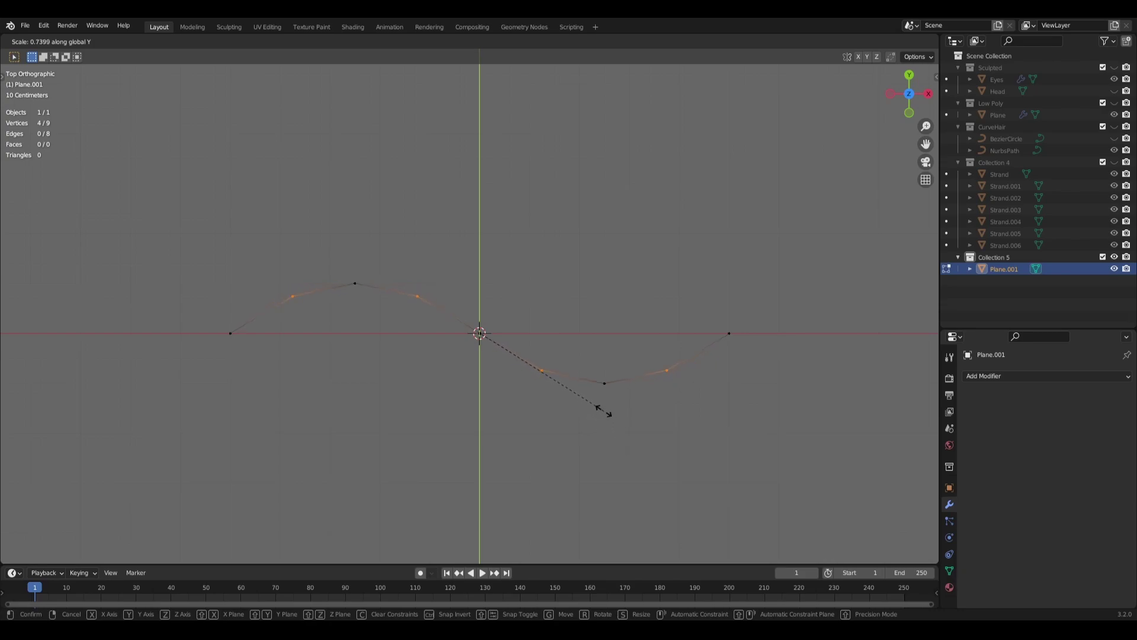
key("alt+a")
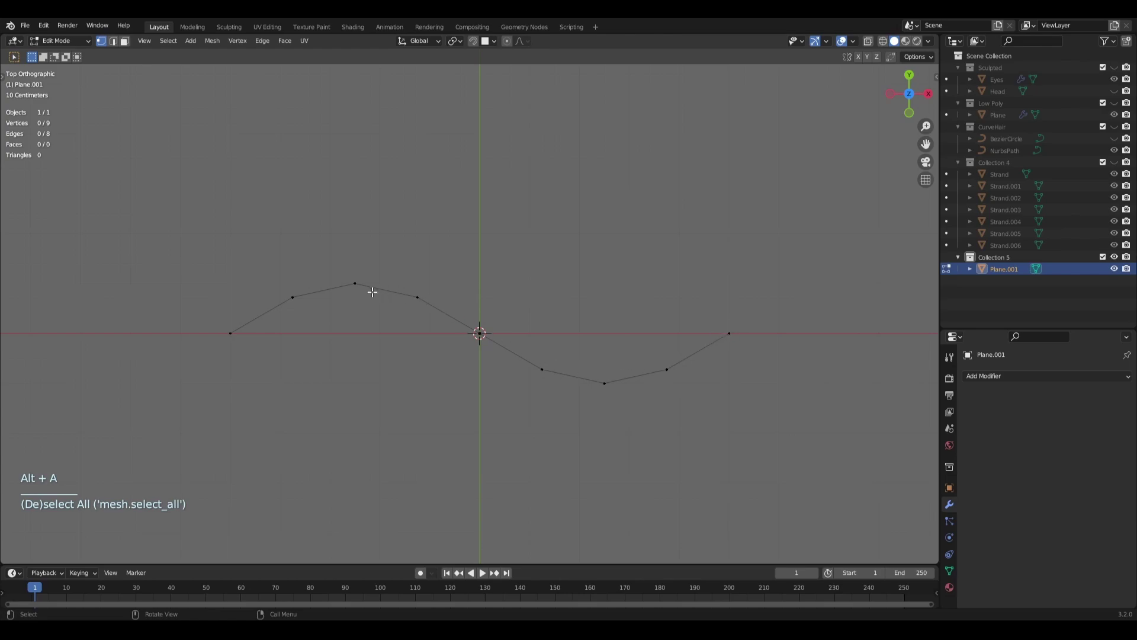
Step: Select alternating vertices of the line and raise them along Z
middle_click(646, 378)
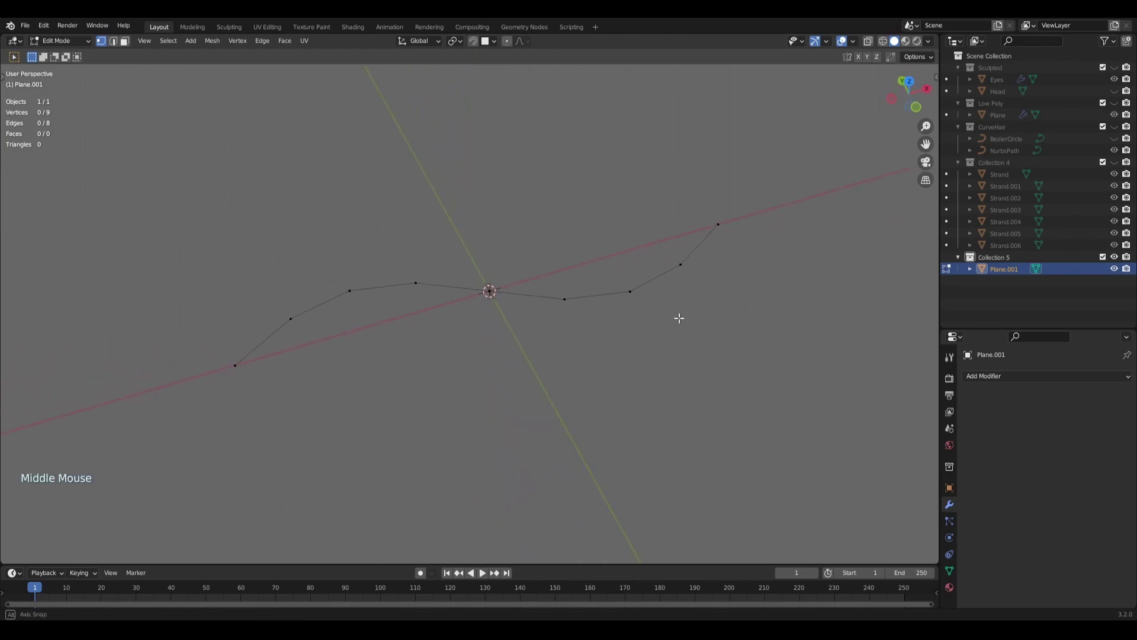
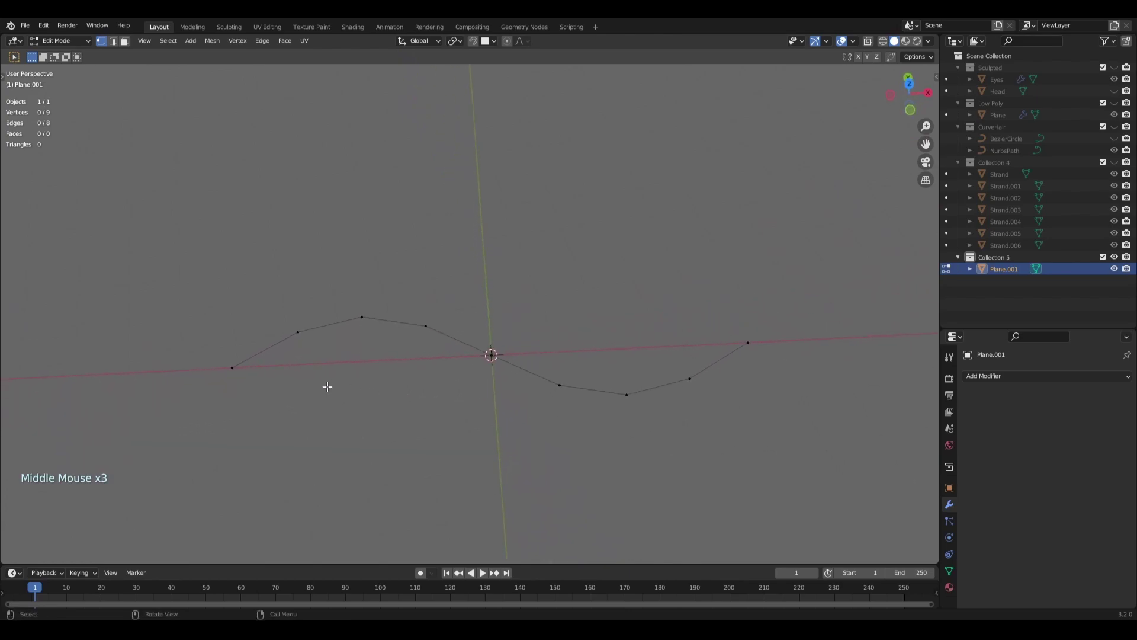
left_click(226, 366)
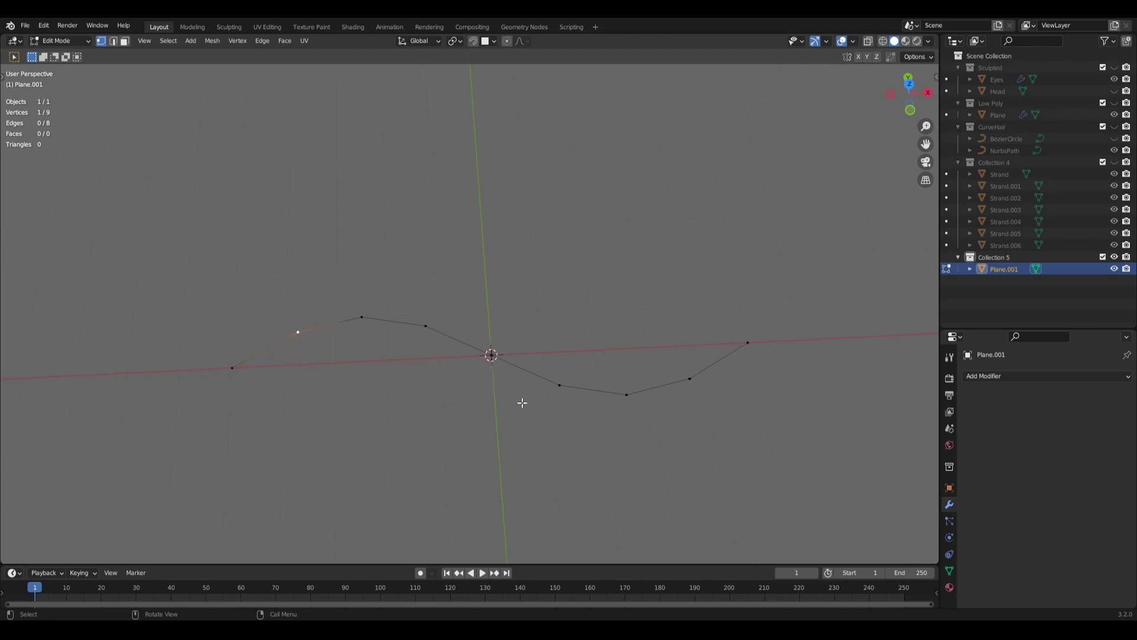
left_click(563, 383)
middle_click(554, 447)
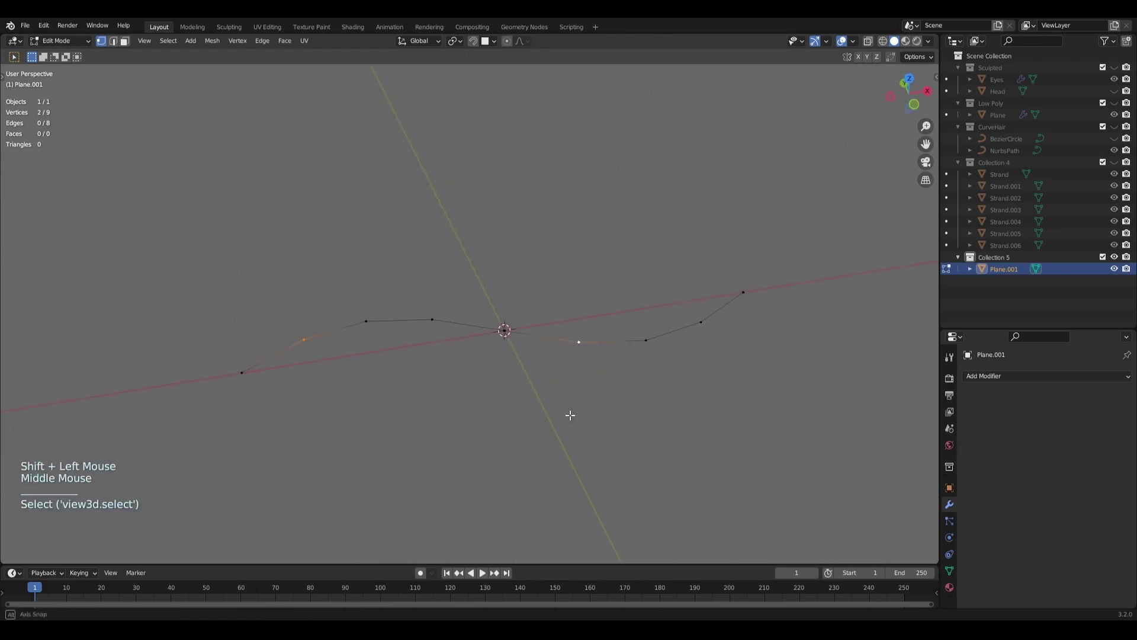
middle_click(565, 424)
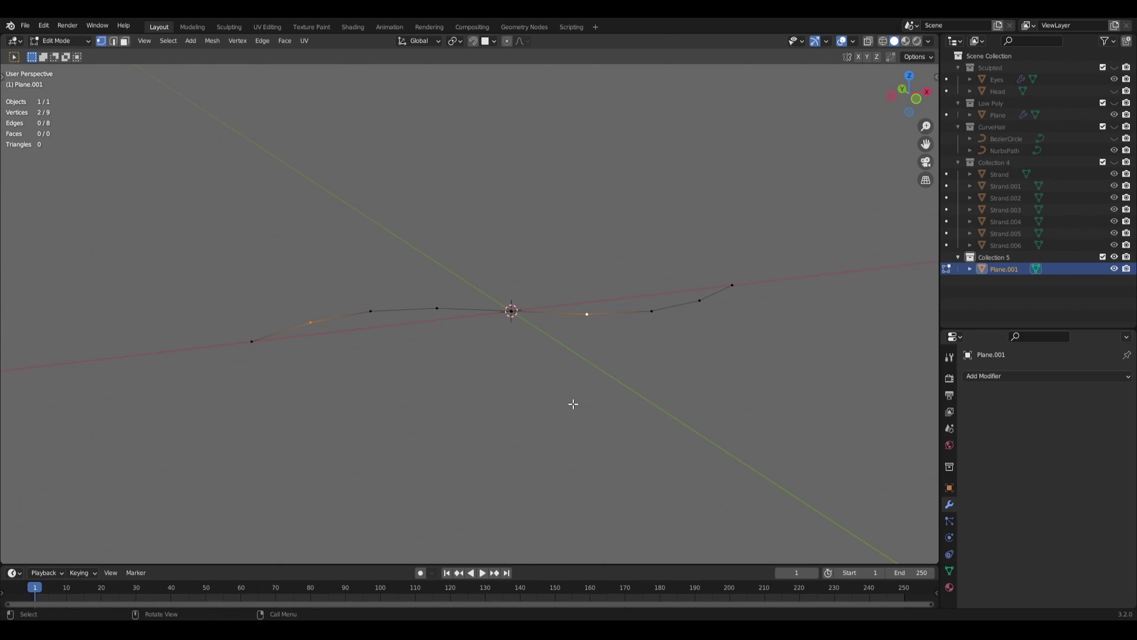
key("g")
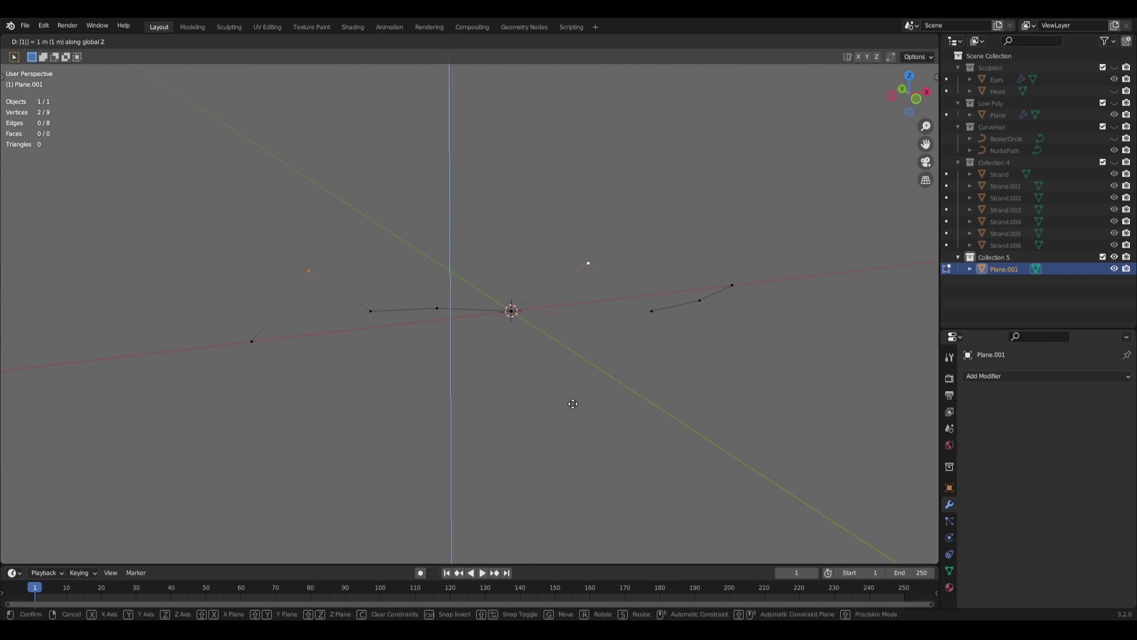
middle_click(510, 363)
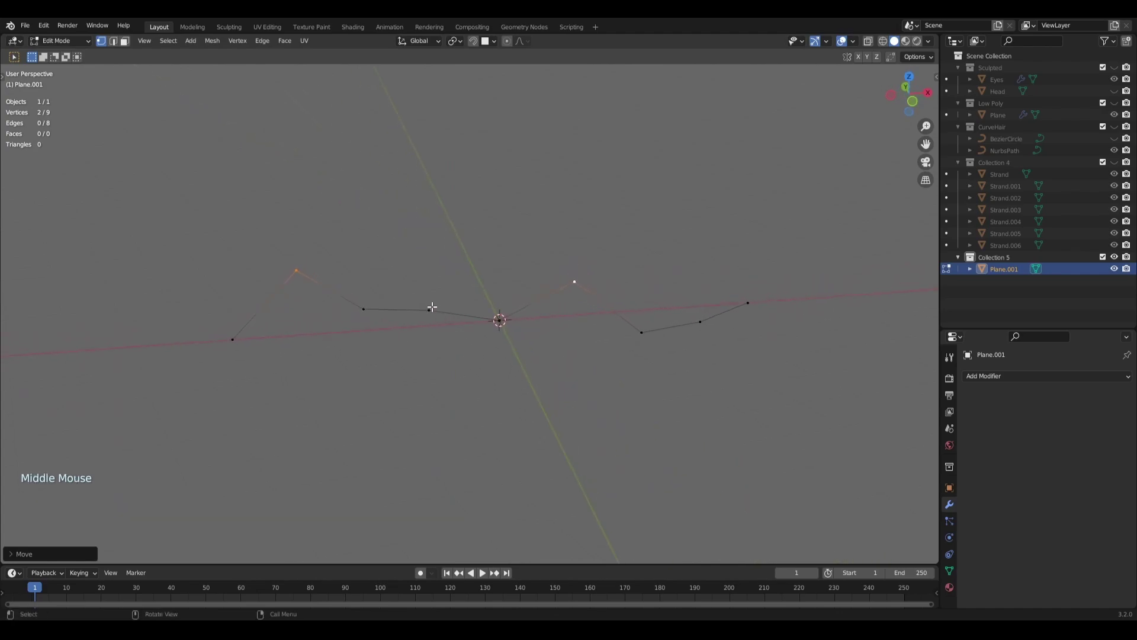
middle_click(506, 373)
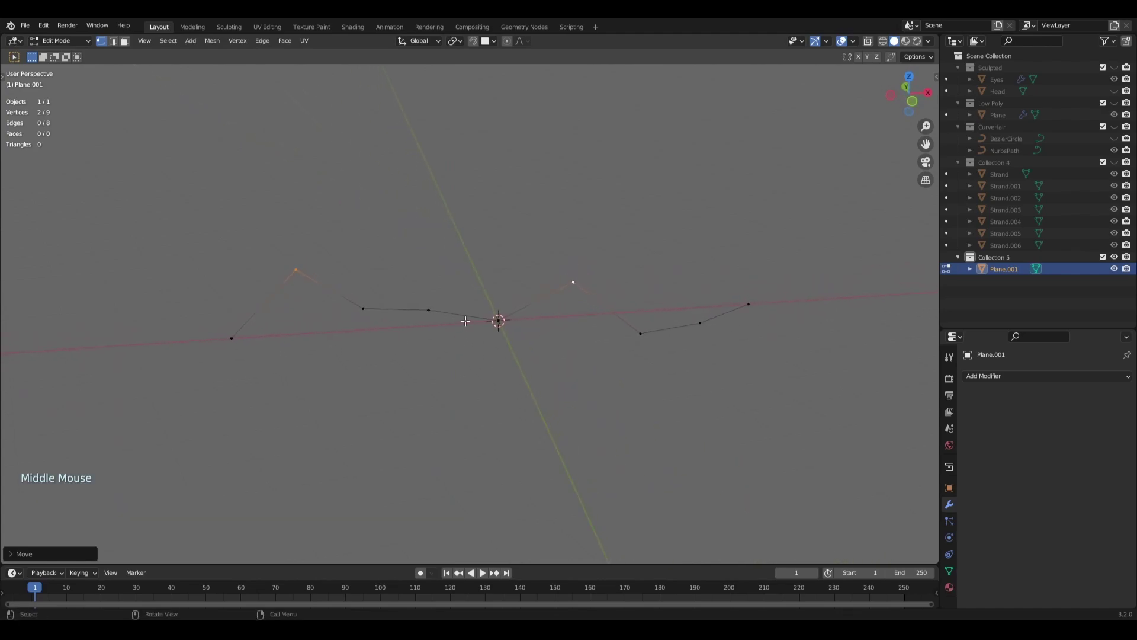
middle_click(594, 370)
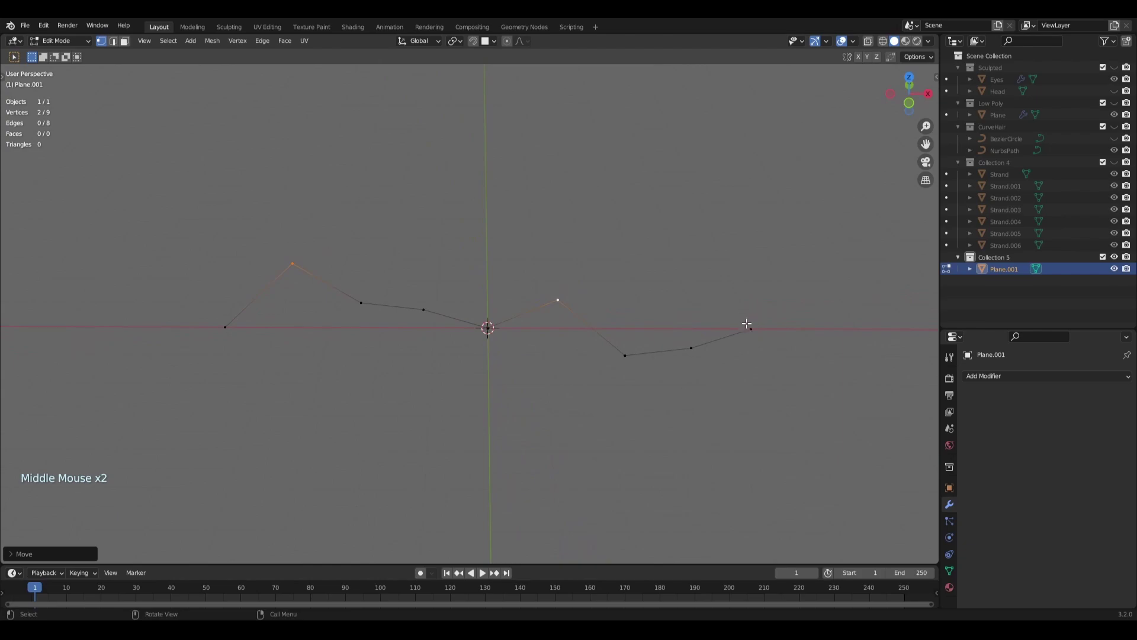
Step: Select the in-between vertices and lower them along Z, giving a 3D zigzag
left_click(752, 327)
left_click(694, 344)
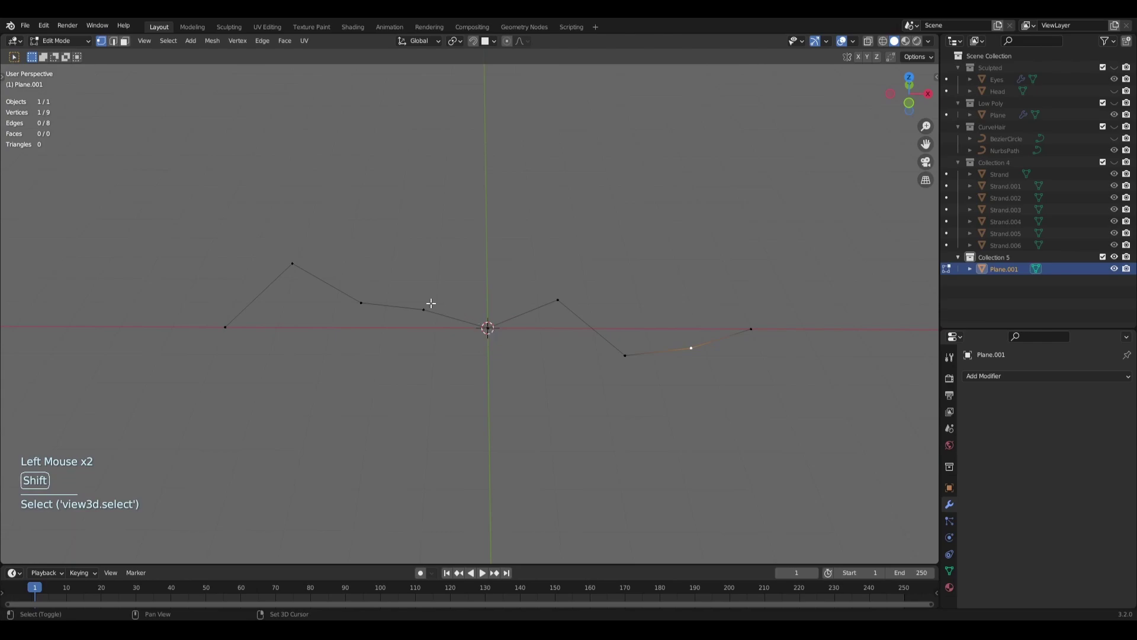
left_click(422, 306)
middle_click(519, 440)
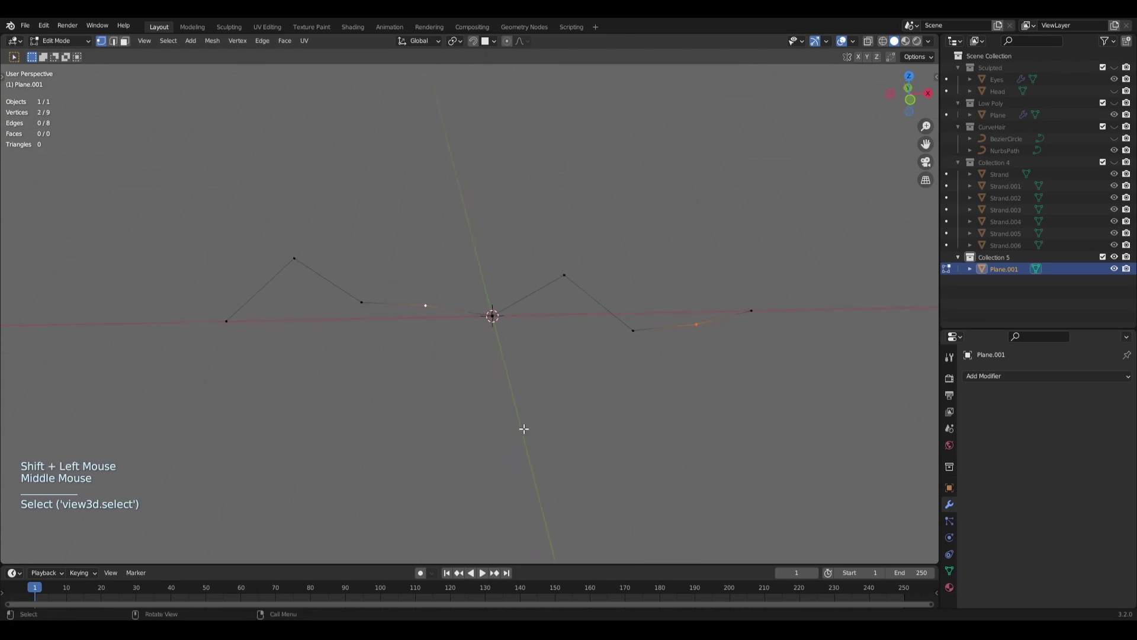
key("g")
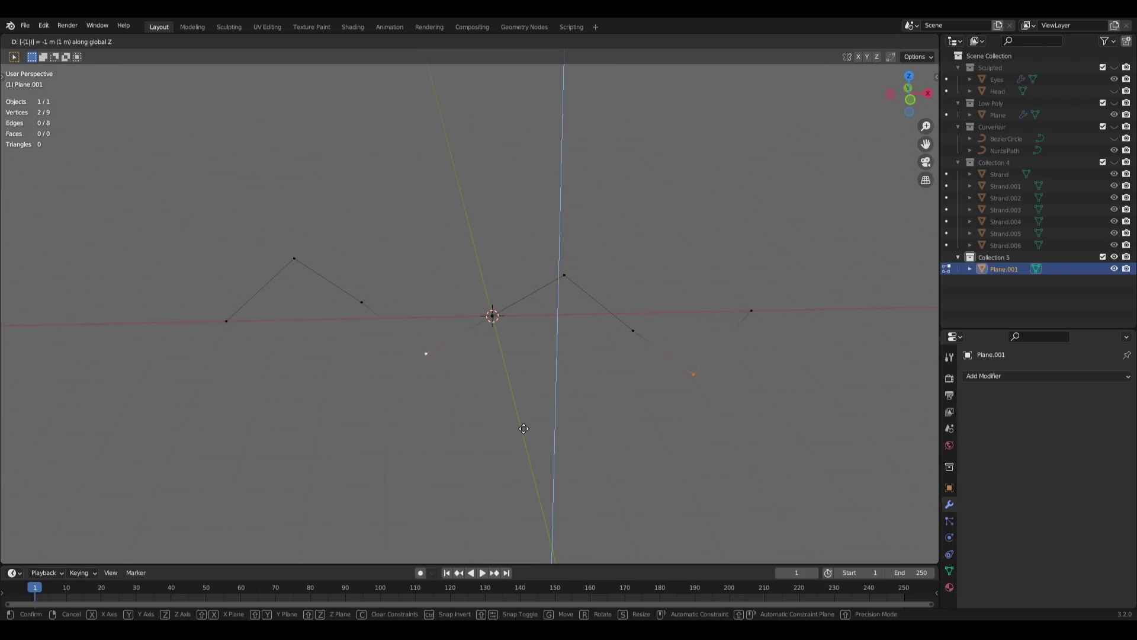
middle_click(517, 407)
key("alt+a")
Step: Inspect the zigzag from the back and side views and orbit around it
middle_click(474, 375)
key("KP_1")
key("KP_9")
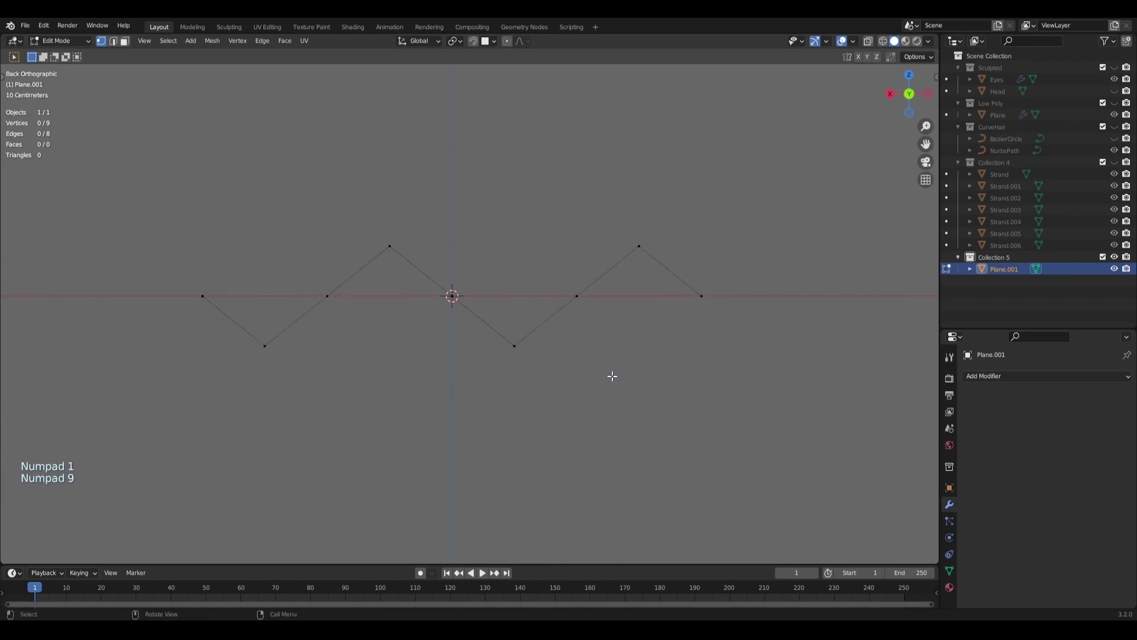
key("KP_3")
middle_click(548, 347)
scroll("down", 3)
middle_click(599, 419)
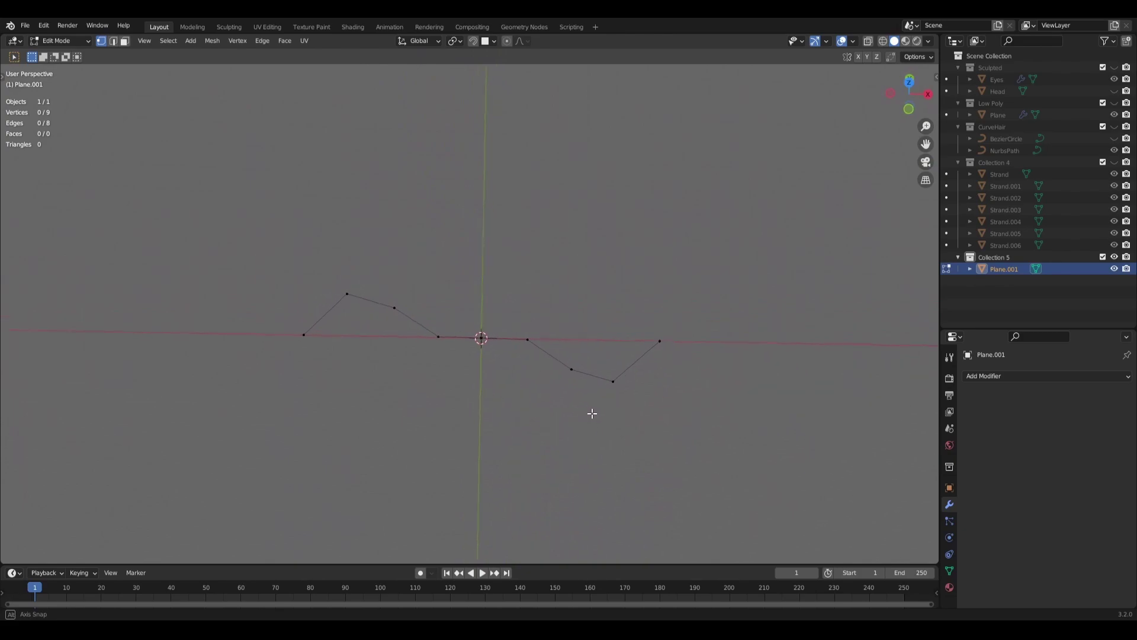
Step: Add an Array modifier with Count 3 and Relative Offset X 0.300
left_click(1008, 379)
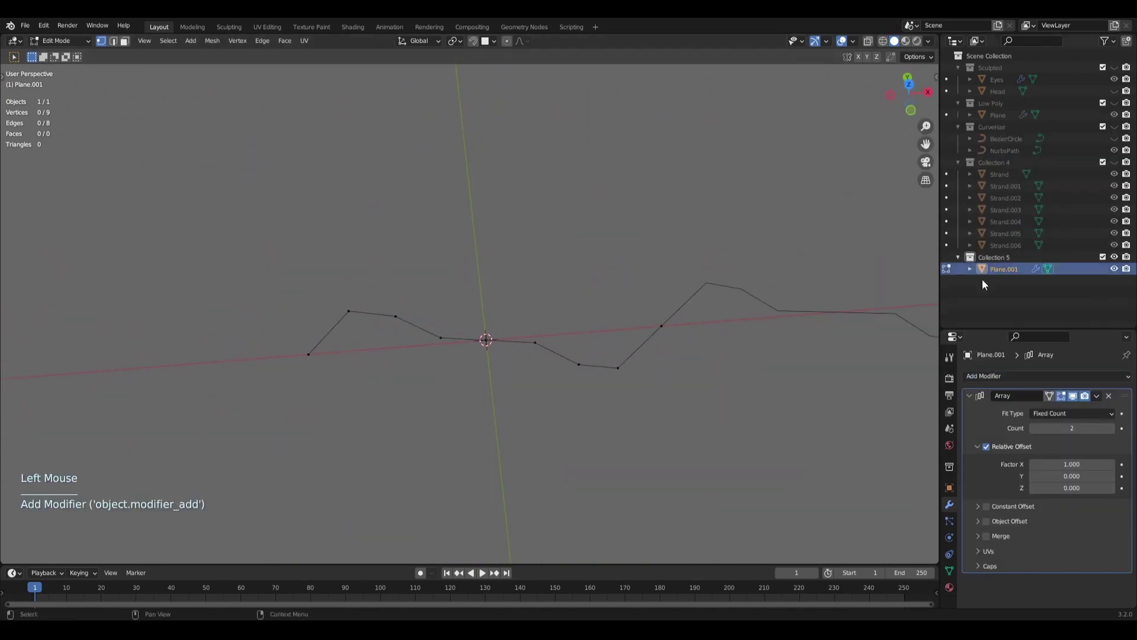
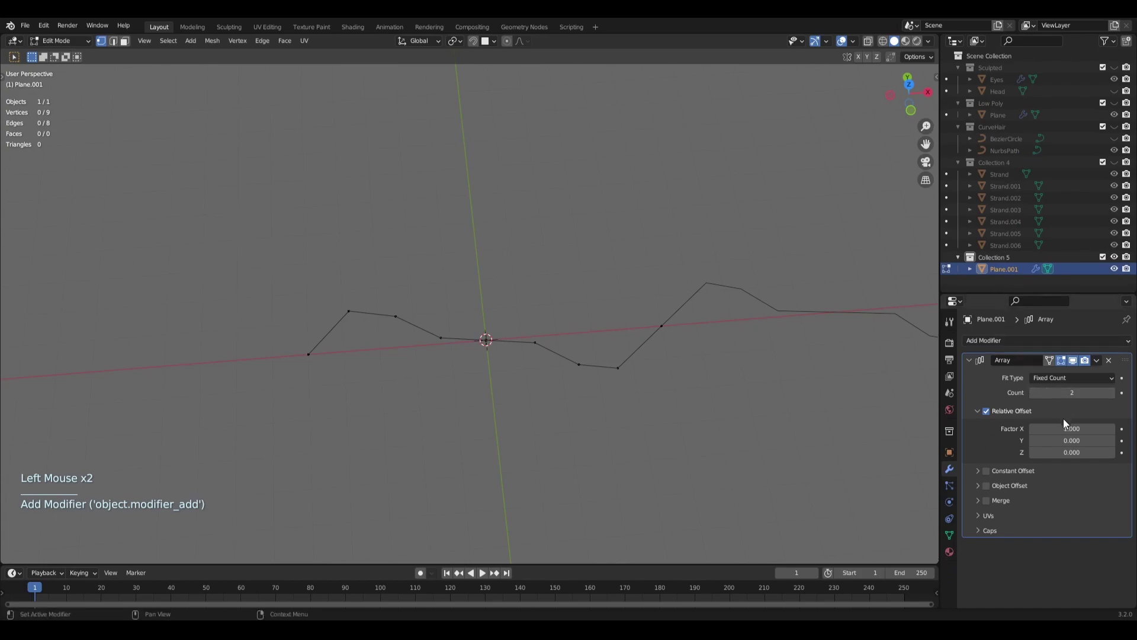
left_click(1035, 432)
left_click(1035, 432)
double_click(1036, 431)
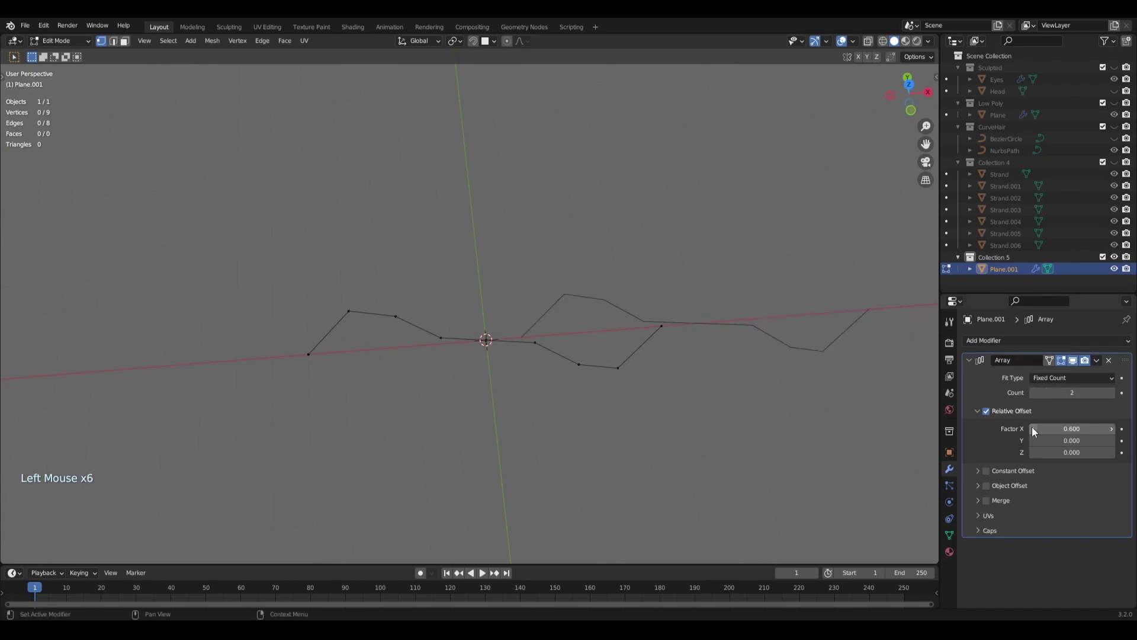
left_click(1035, 431)
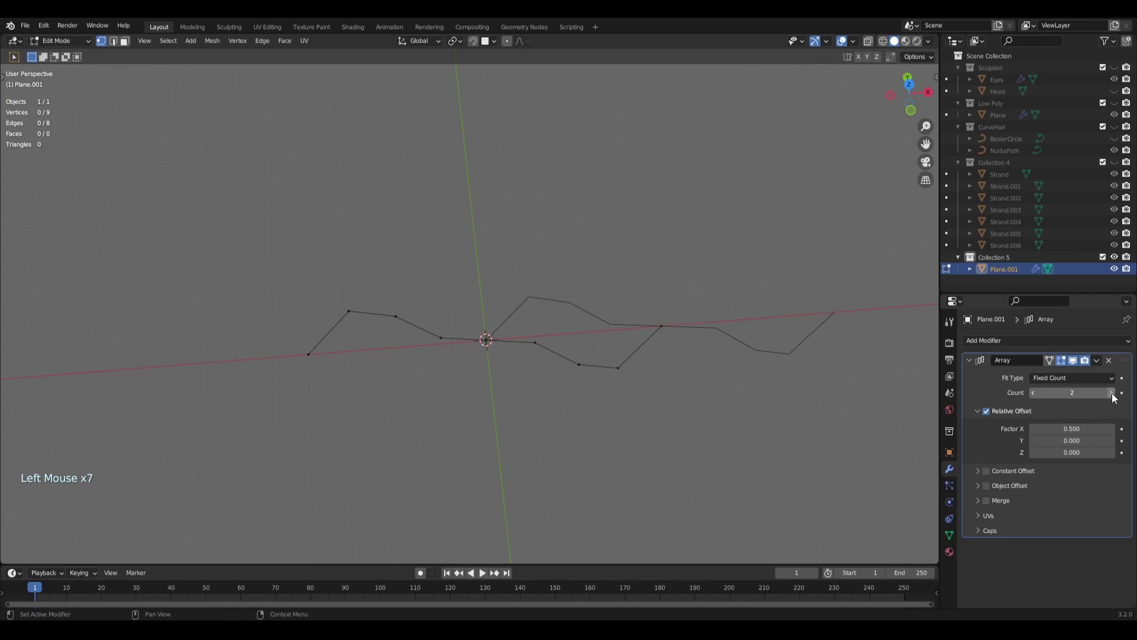
left_click(1116, 396)
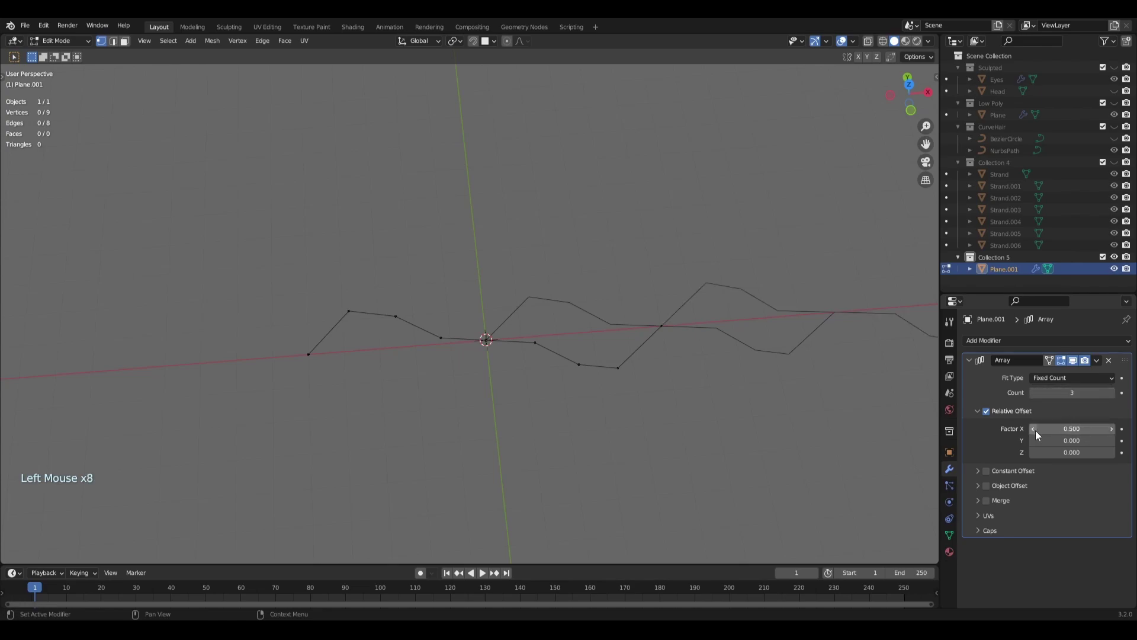
left_click(1039, 435)
left_click(1038, 435)
Step: Enable Merge so the array copies' vertices join where they meet
middle_click(797, 444)
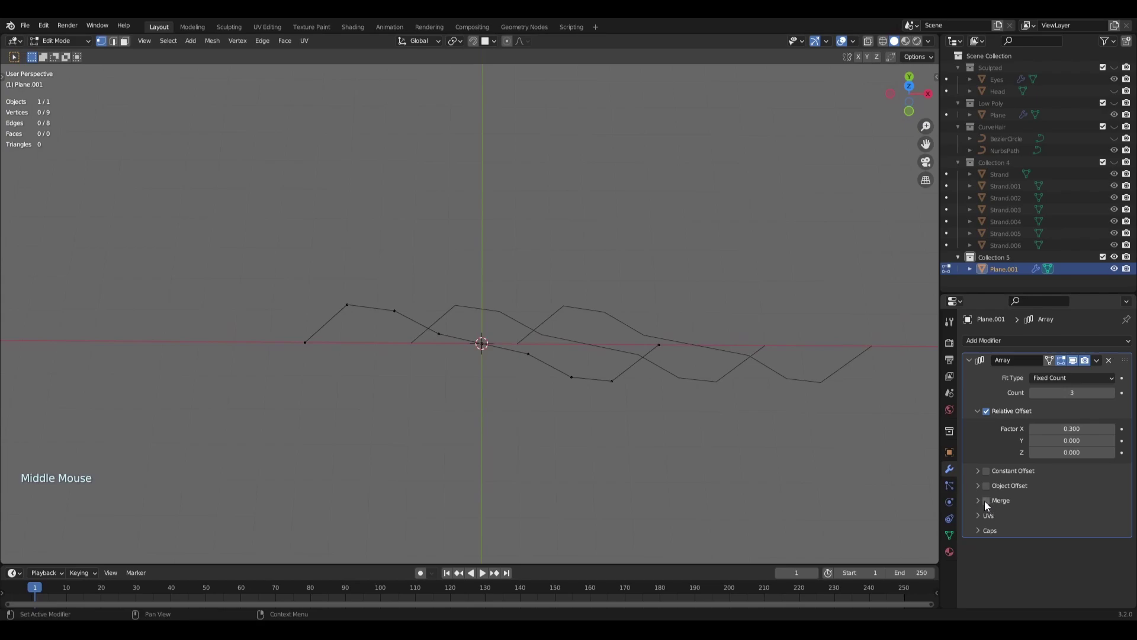
left_click(992, 507)
middle_click(794, 434)
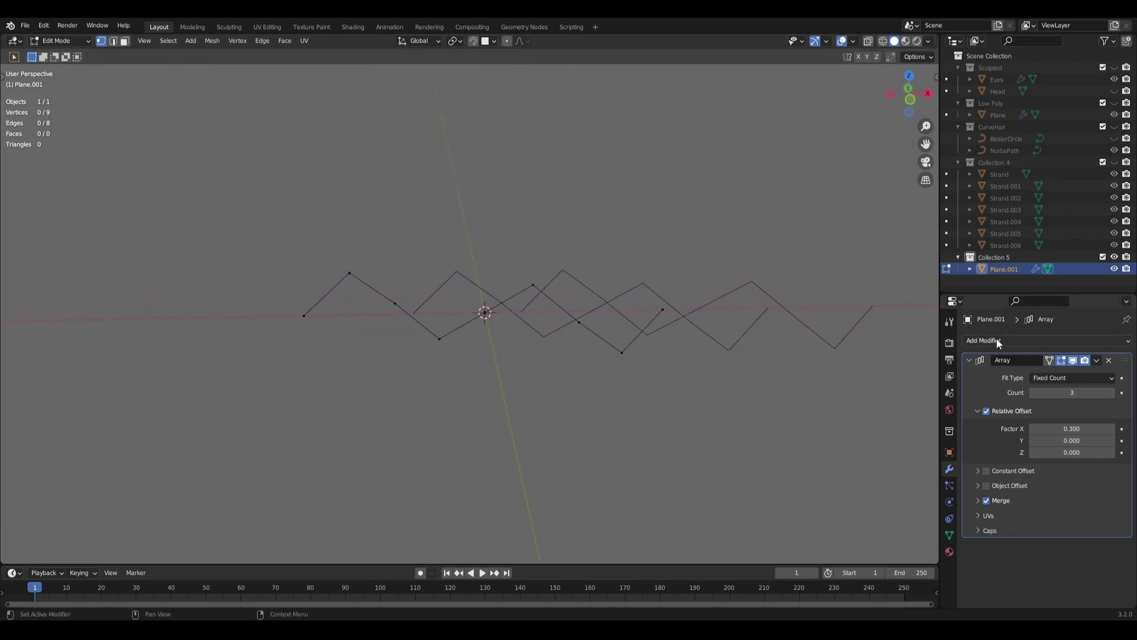
Step: Add a Skin modifier with Smooth Shading to turn the lines into tubes
left_click(1002, 344)
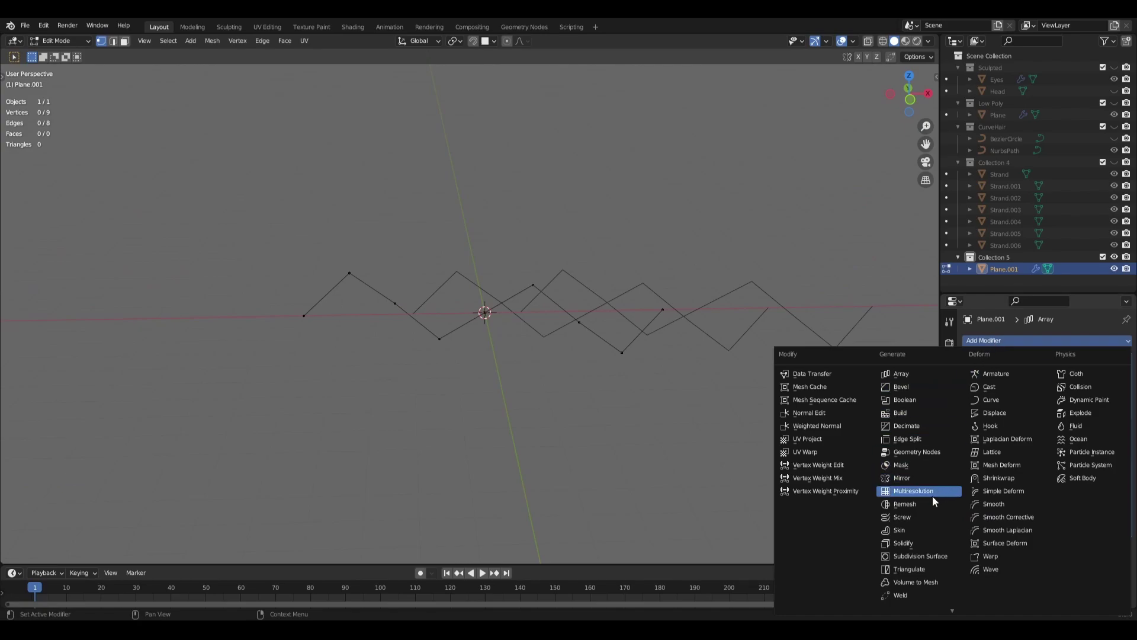
middle_click(744, 423)
scroll("down", 3)
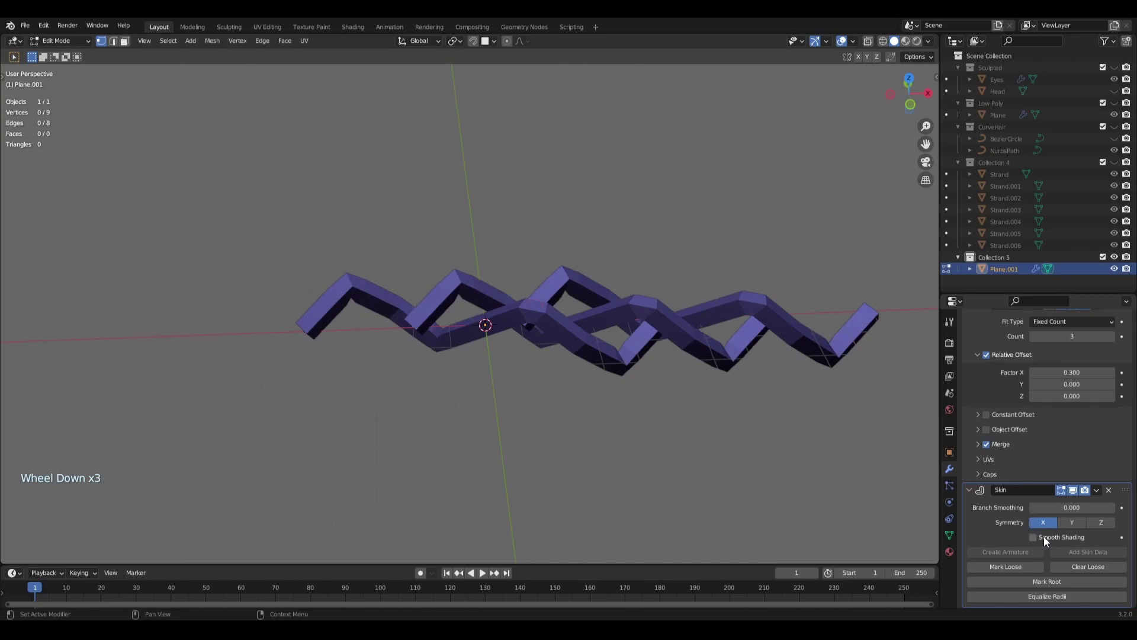
left_click(1048, 541)
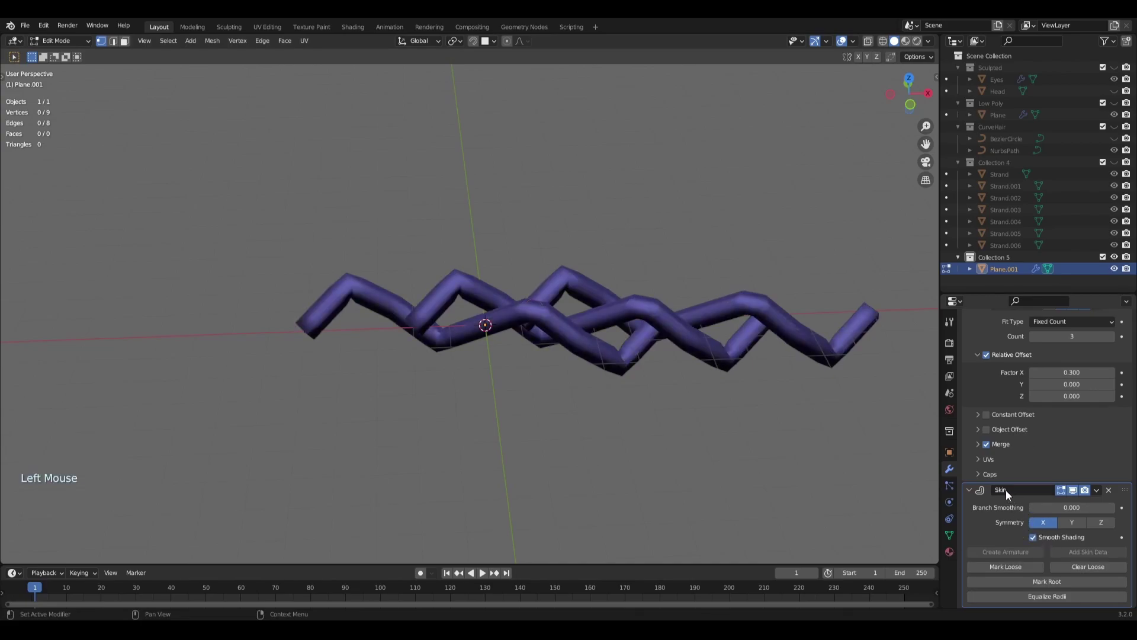
Step: Add a Subdivision Surface modifier to round off the tubes
middle_click(661, 397)
middle_click(693, 409)
scroll("up", 3)
left_click(1002, 346)
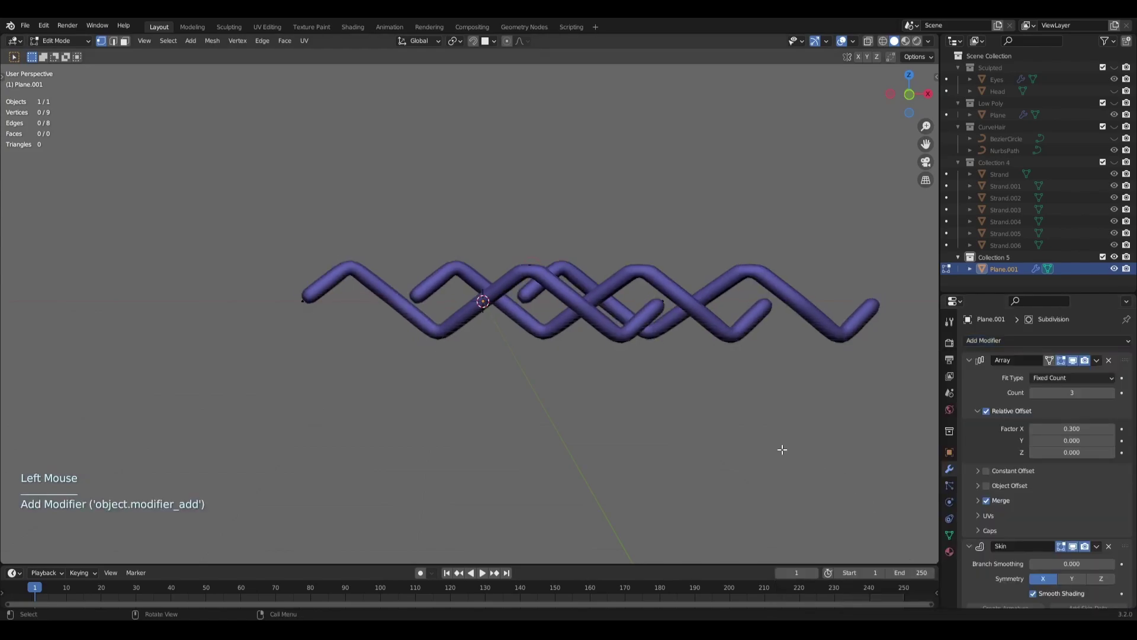
scroll("down", 3)
Step: Inspect the interwoven tube strands from several sides with all vertices selected, then return to solid shading
left_click(1115, 558)
middle_click(676, 414)
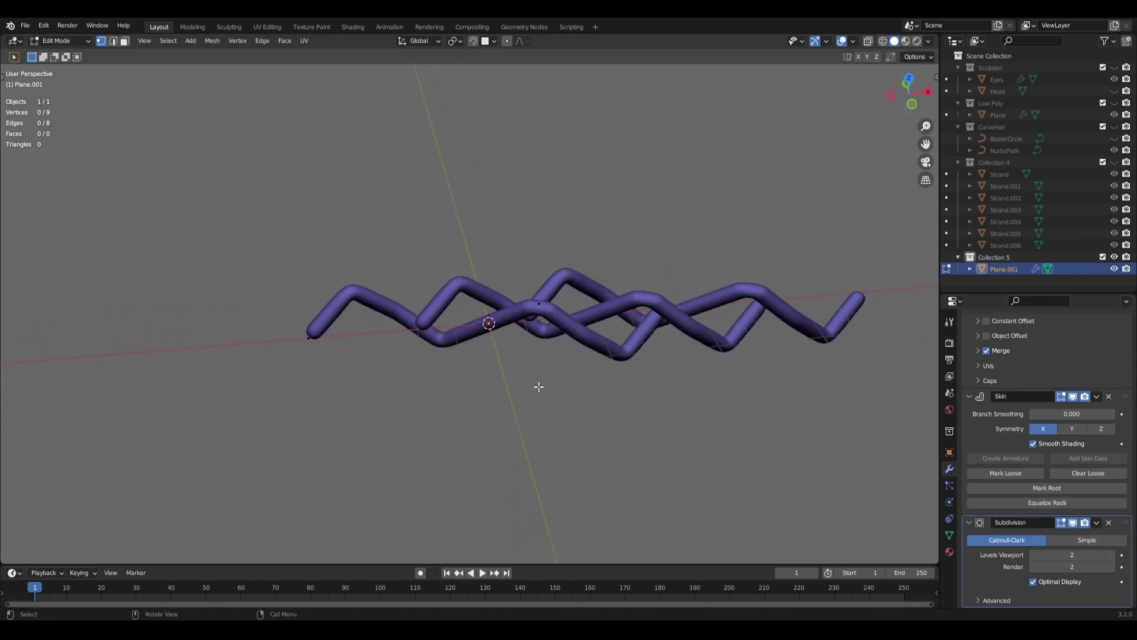
middle_click(564, 389)
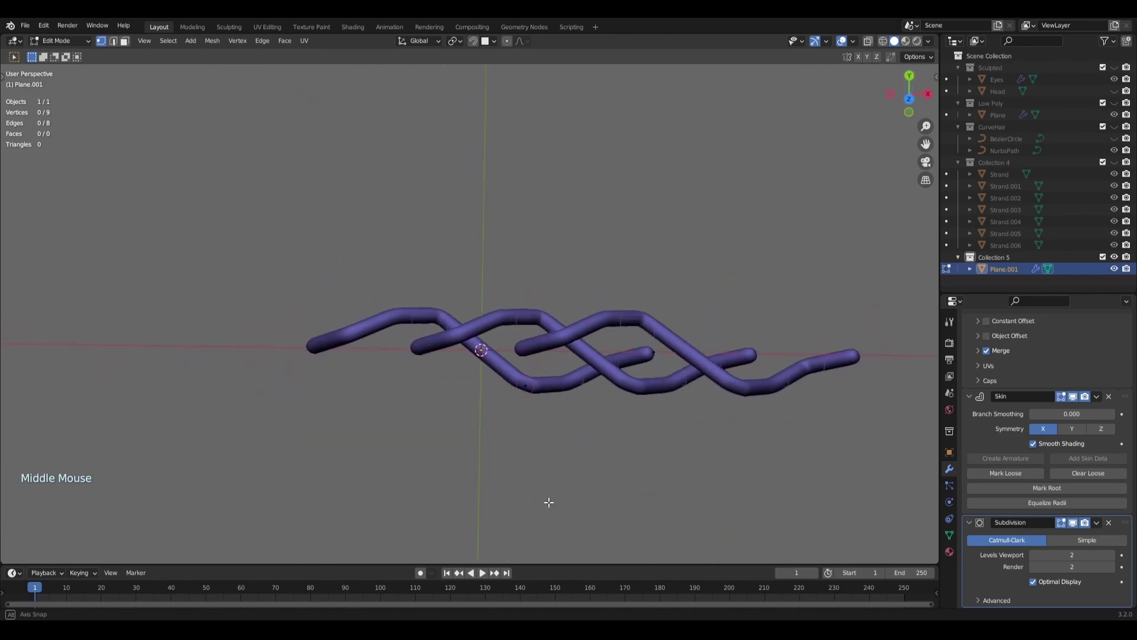
middle_click(558, 482)
middle_click(653, 408)
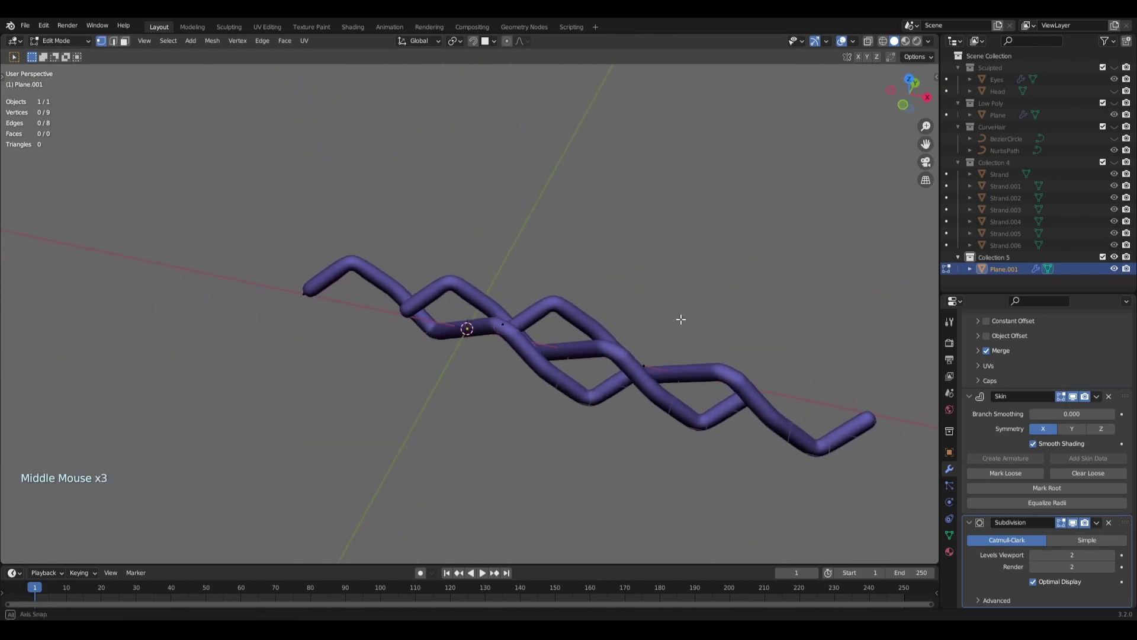
middle_click(517, 406)
key("a")
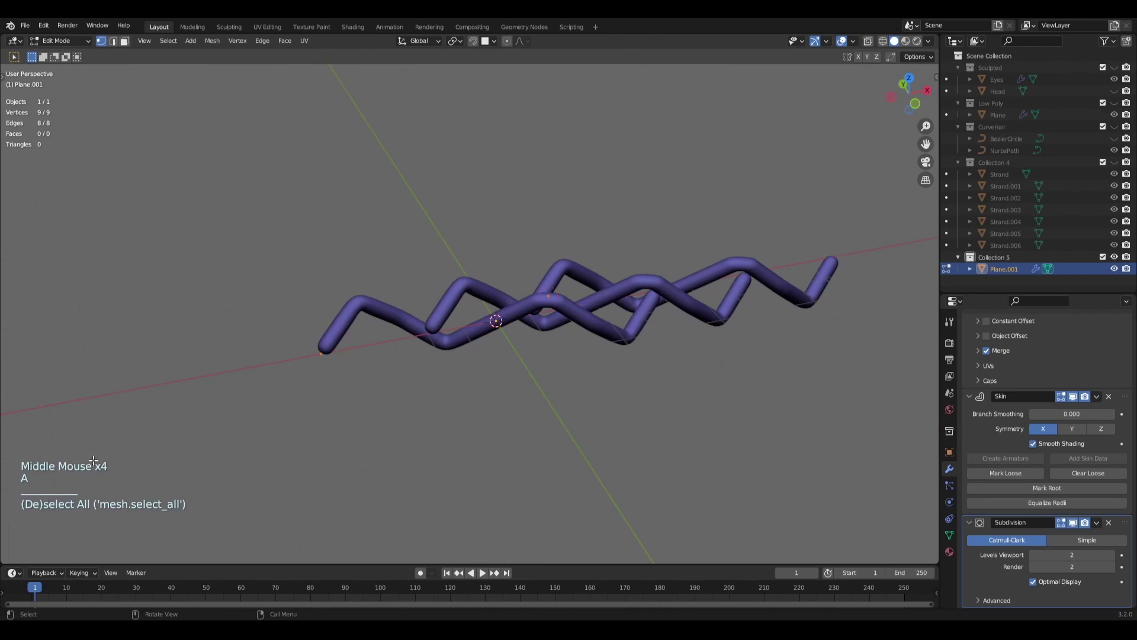
middle_click(439, 405)
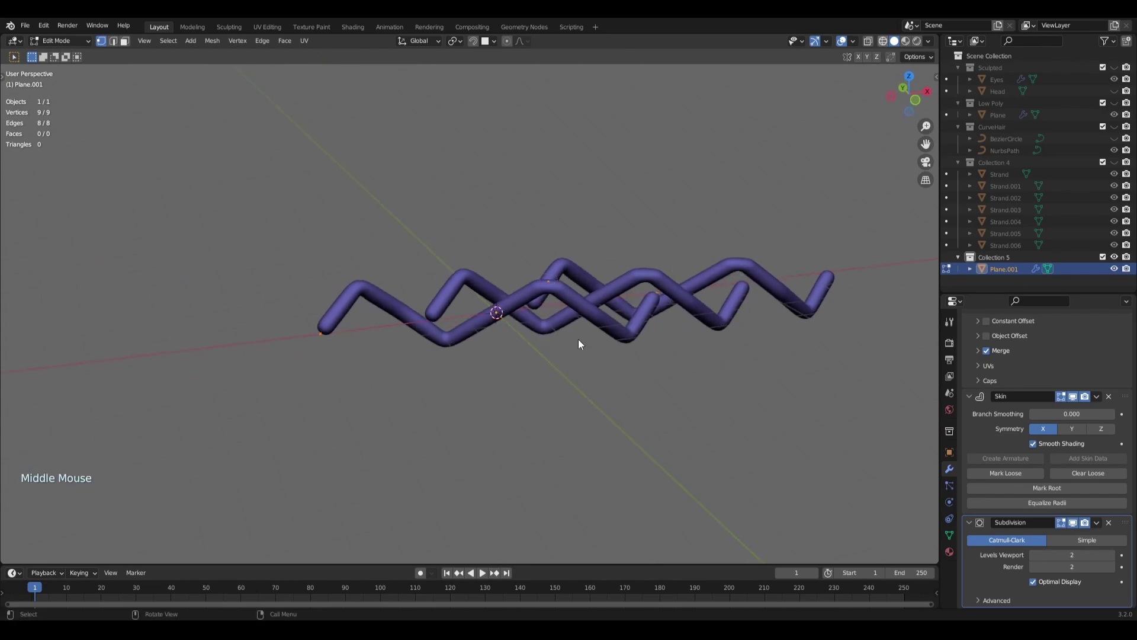
left_click(560, 342)
middle_click(555, 347)
middle_click(548, 362)
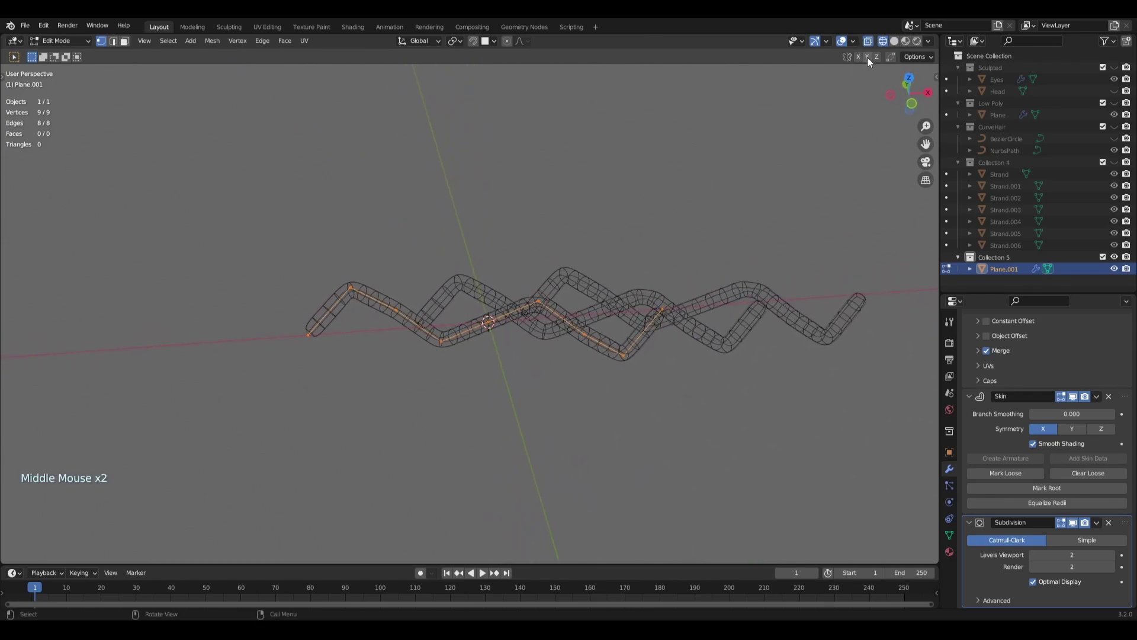
left_click(898, 48)
middle_click(649, 307)
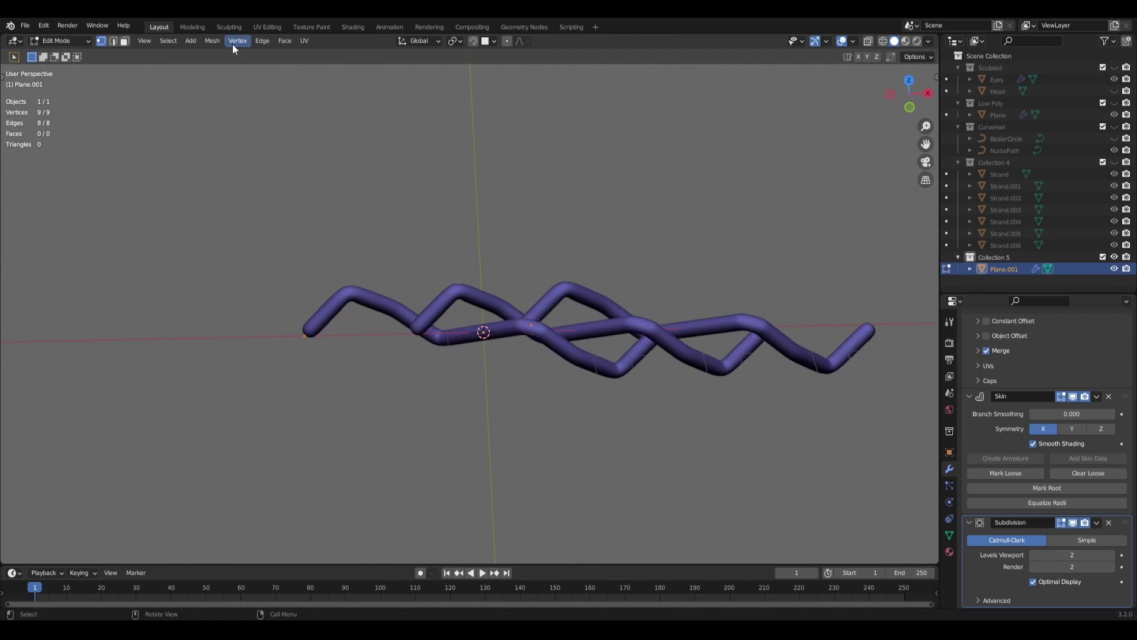
Step: Skin Resize the strand vertices to about 2.709 so the tubes thicken into a chunky plait
left_click(216, 48)
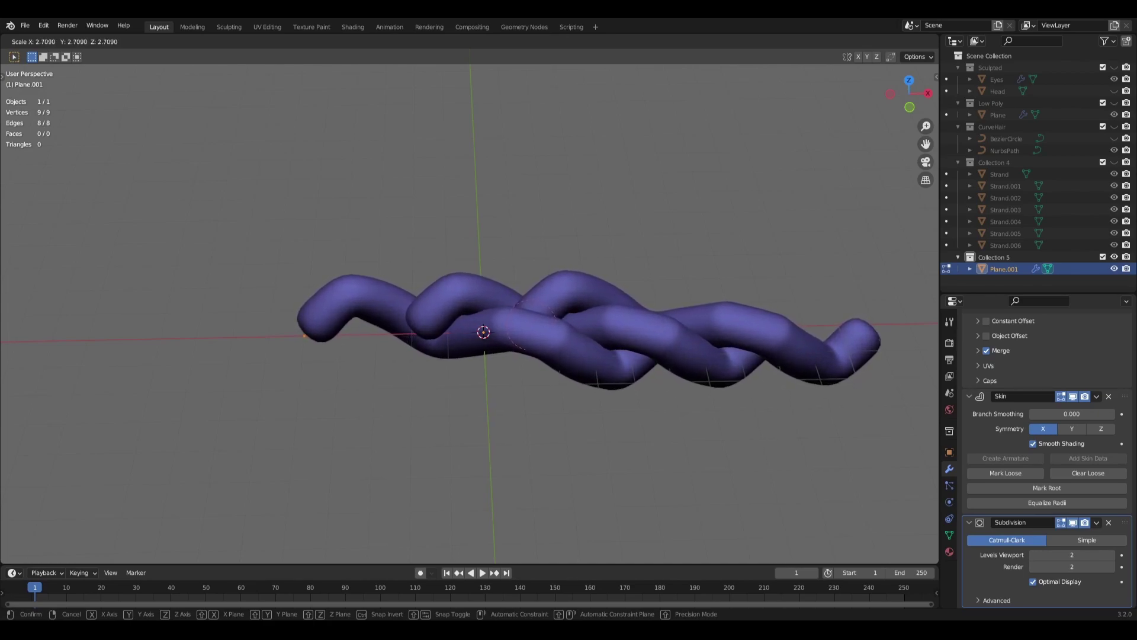
middle_click(506, 432)
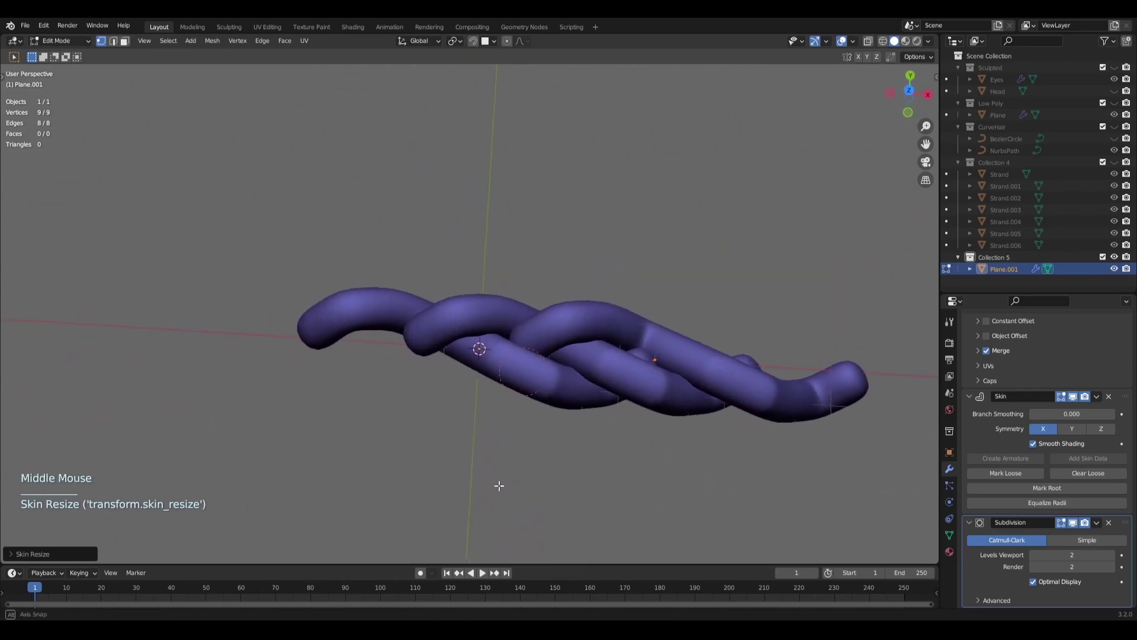
middle_click(521, 442)
middle_click(494, 412)
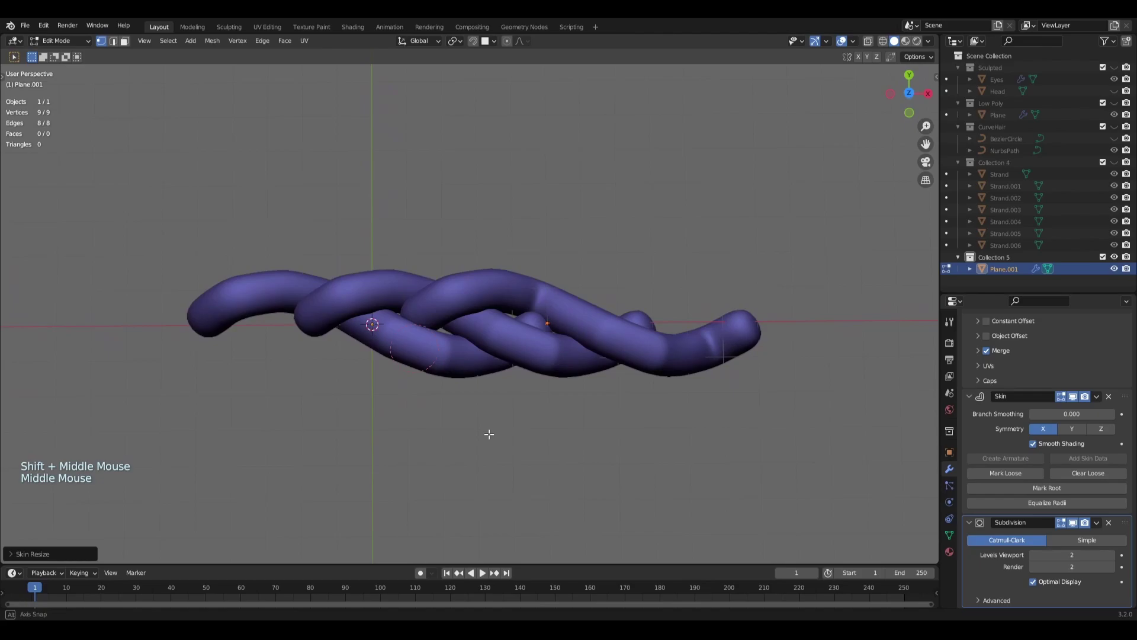
scroll("up", 3)
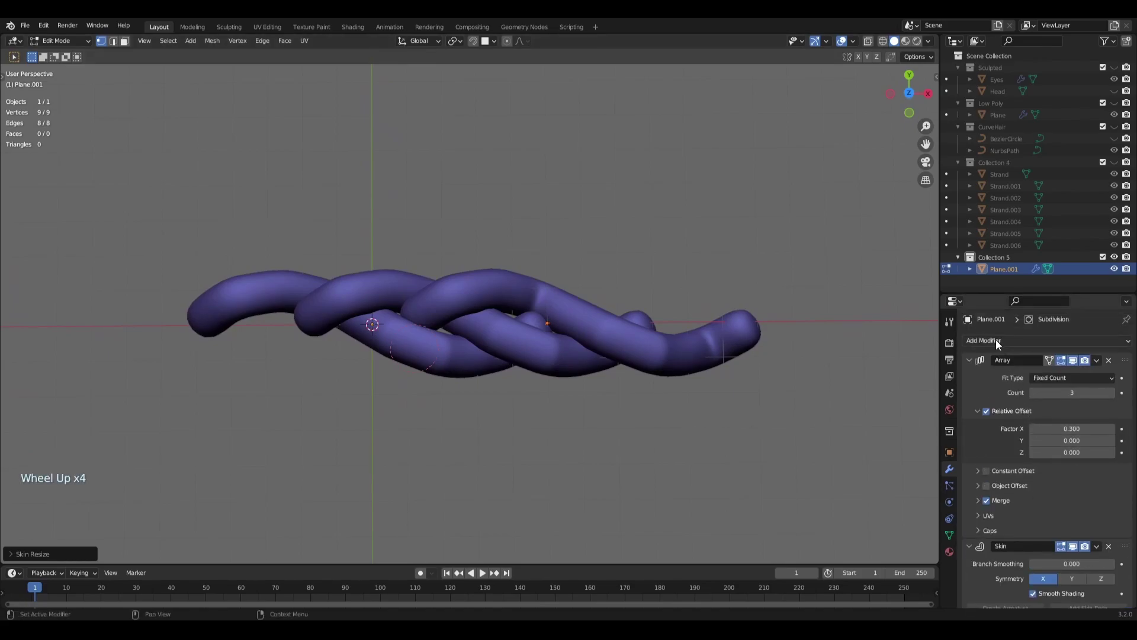
Step: Add a second Array modifier and set its Relative Offset Factor X to 0.6
left_click(1001, 342)
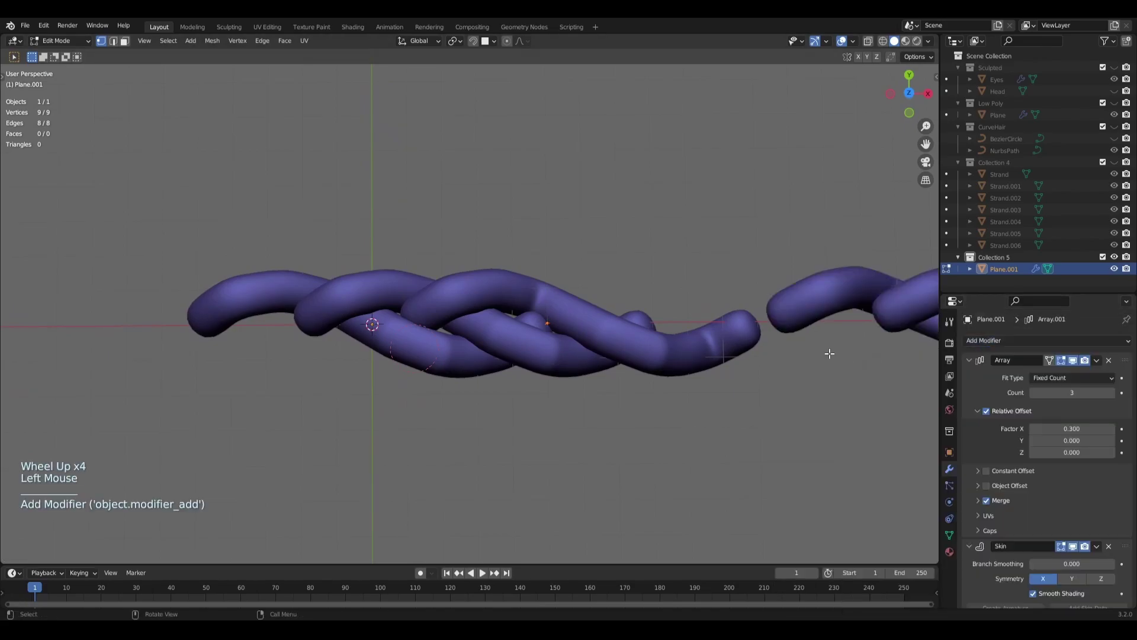
scroll("down", 3)
middle_click(758, 384)
middle_click(666, 380)
scroll("down", 3)
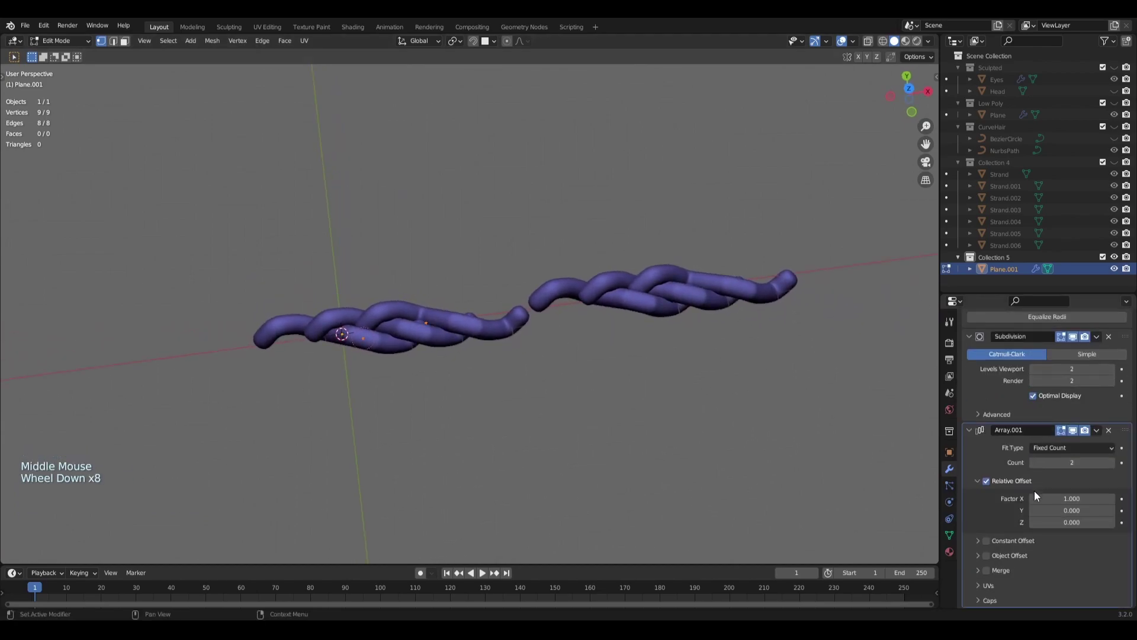
scroll("up", 3)
left_click(1042, 504)
left_click(1041, 504)
left_click(1041, 505)
left_click(1041, 504)
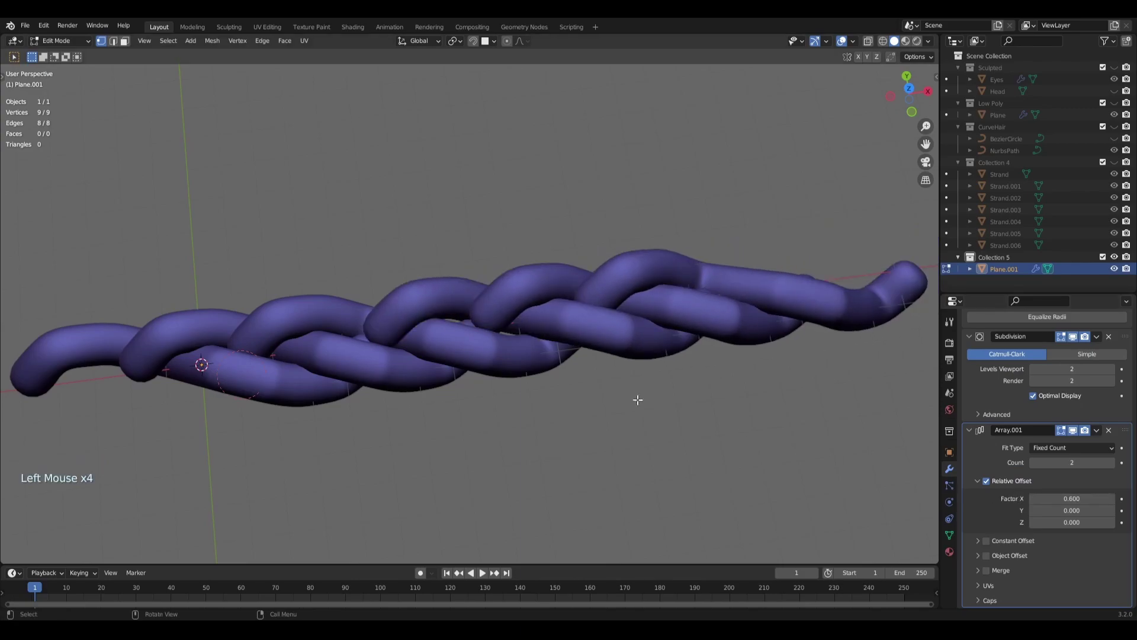
Step: Raise the Array.001 Count to 4 and review the long continuous plait from all around
middle_click(416, 301)
scroll("down", 3)
left_click(1114, 466)
left_click(1114, 466)
scroll("down", 3)
middle_click(725, 402)
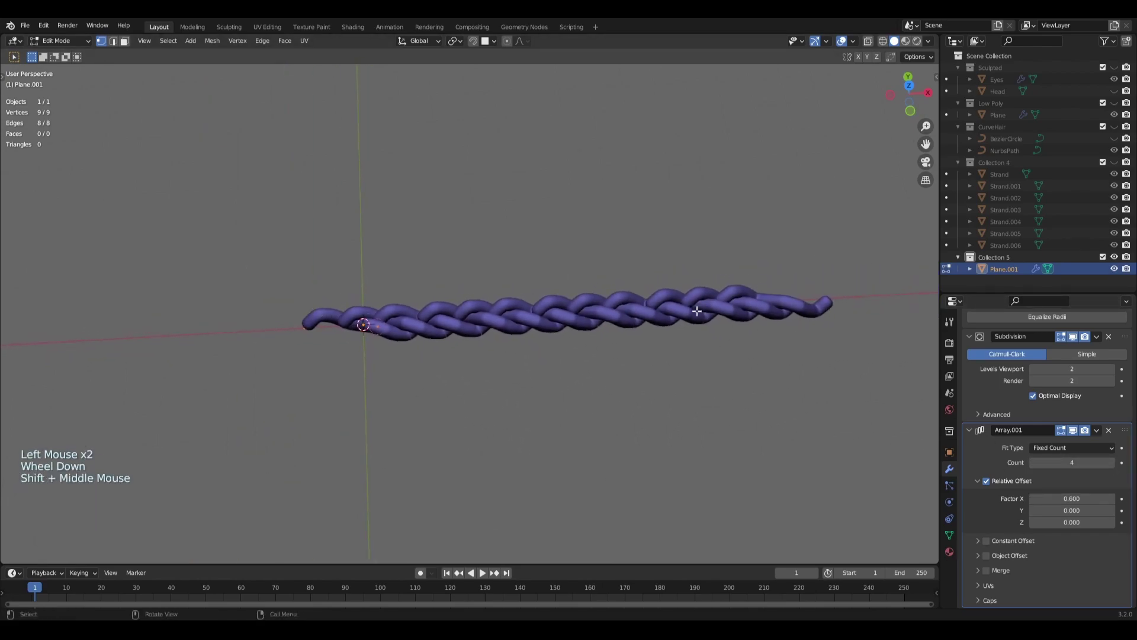
scroll("up", 3)
middle_click(429, 406)
middle_click(504, 381)
middle_click(489, 335)
scroll("up", 3)
middle_click(497, 348)
middle_click(527, 353)
Step: Shrink all braid vertices uniformly, briefly checking the edges in X-ray before solid display
key("a")
key("s")
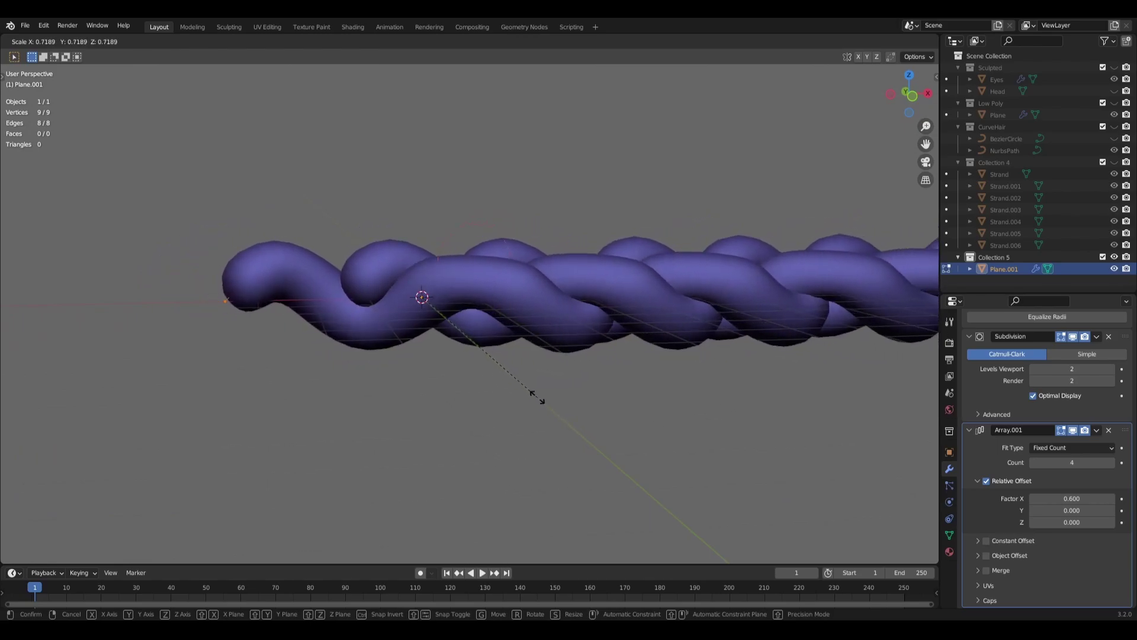
middle_click(622, 387)
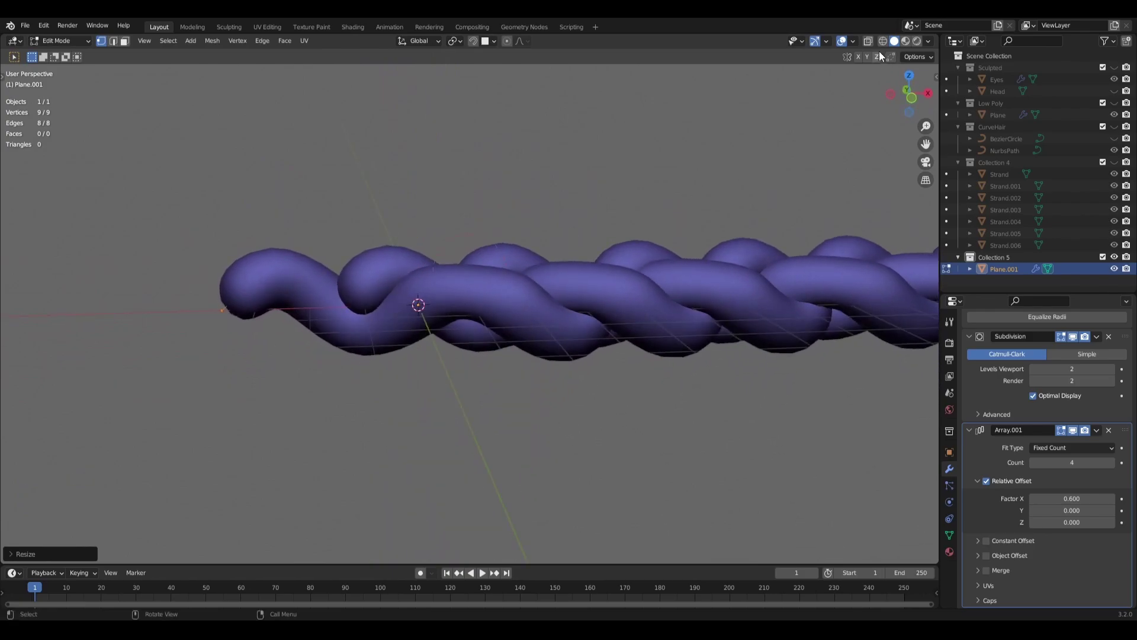
left_click(887, 48)
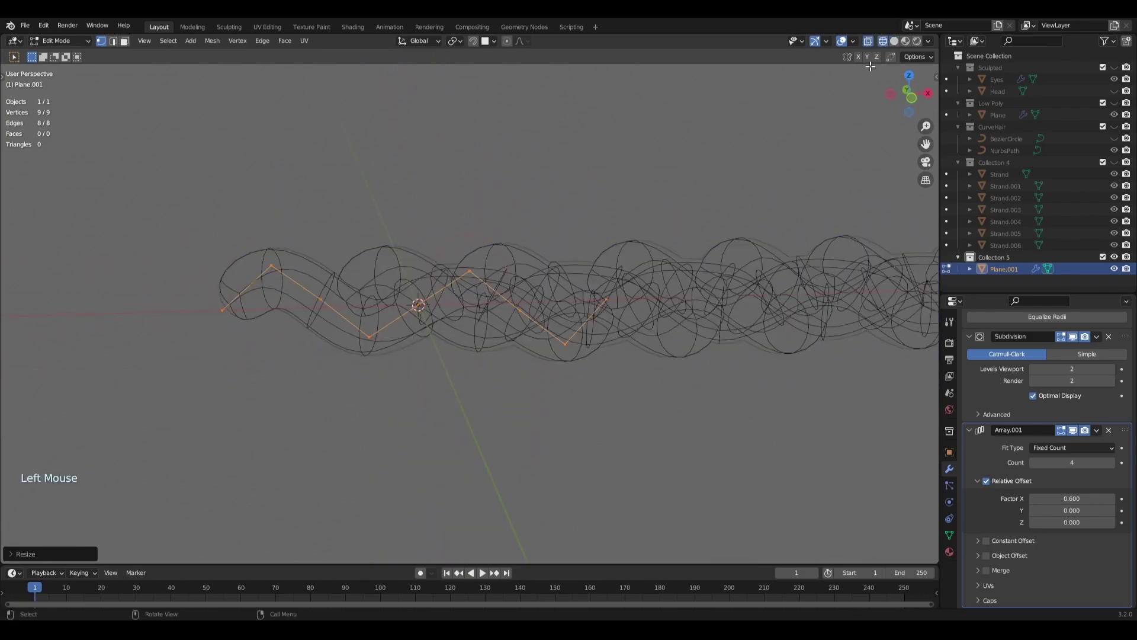
left_click(897, 45)
middle_click(689, 351)
scroll("down", 3)
middle_click(682, 424)
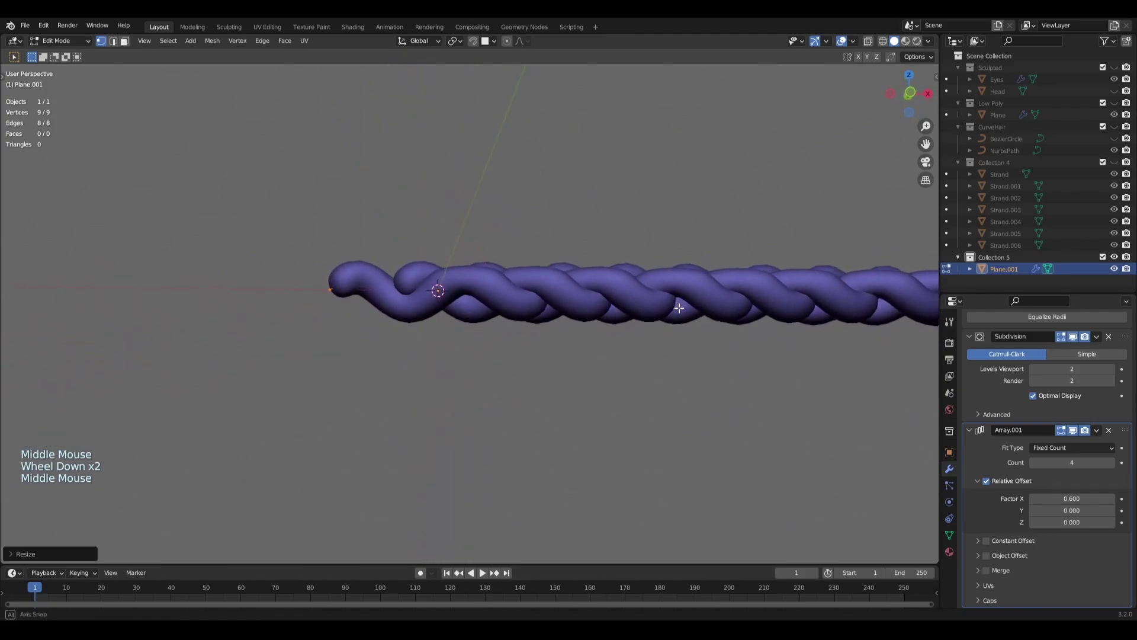
scroll("up", 3)
middle_click(565, 383)
Step: Stretch the braid along the X axis and then the Y axis, reviewing the widened plait
key("s")
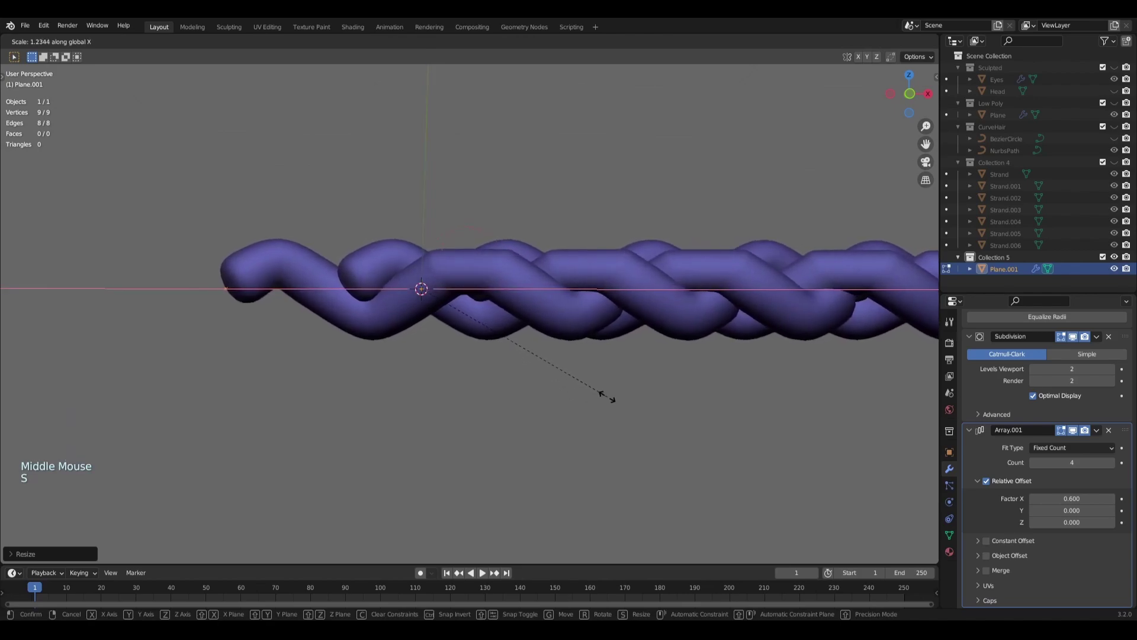
key("s")
scroll("down", 3)
middle_click(554, 361)
key("s")
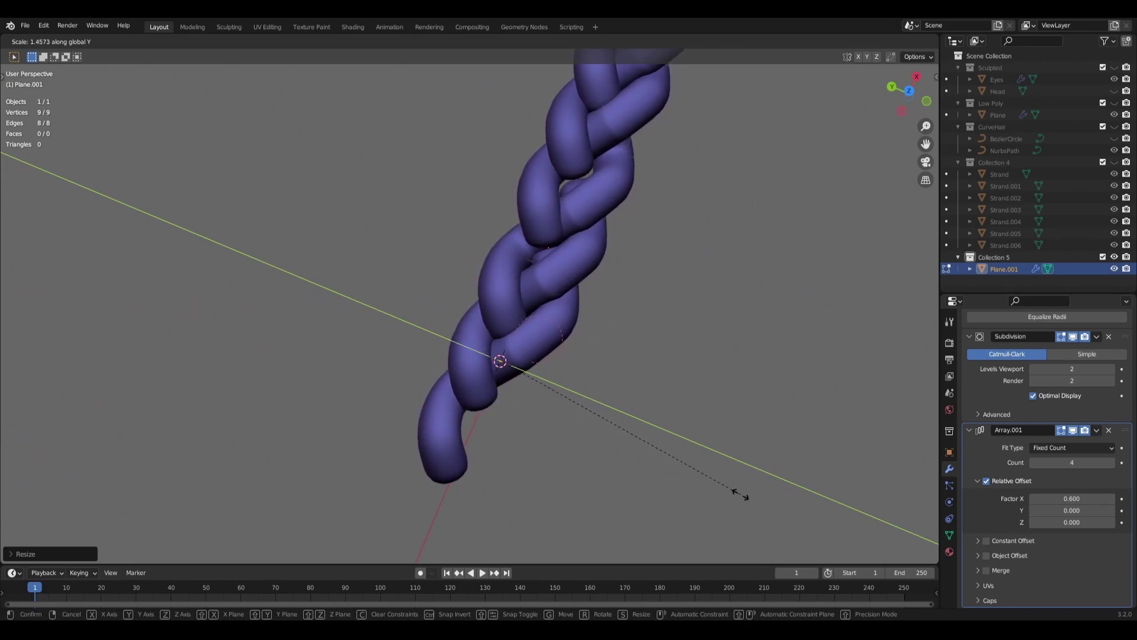
middle_click(676, 442)
key("alt+a")
middle_click(580, 409)
middle_click(560, 403)
scroll("up", 3)
middle_click(469, 401)
middle_click(460, 361)
middle_click(462, 434)
scroll("down", 3)
scroll("up", 3)
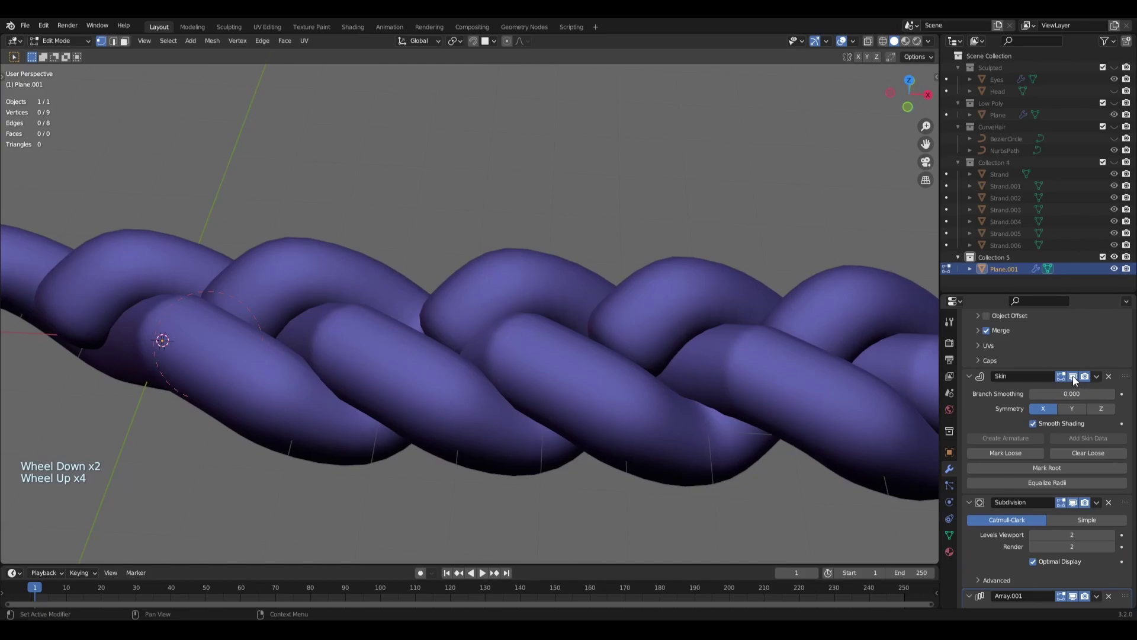
Step: Hide the Skin modifier in the viewport and inspect the bare subdivided lines
left_click(1077, 380)
middle_click(475, 396)
middle_click(509, 351)
middle_click(545, 375)
middle_click(552, 426)
scroll("up", 3)
middle_click(520, 382)
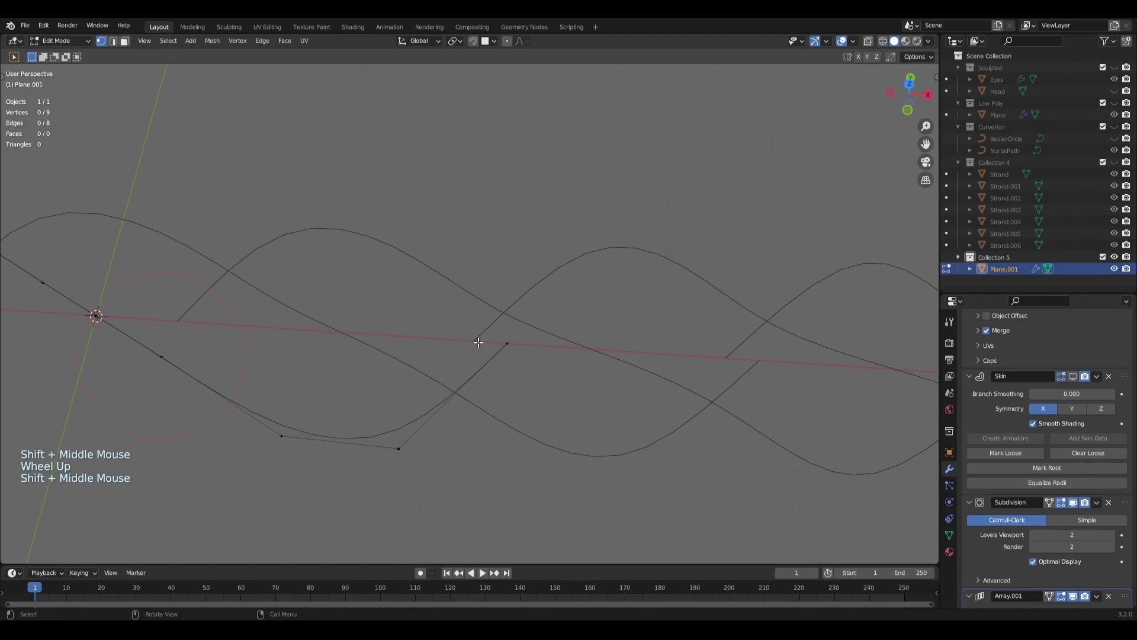
scroll("up", 3)
middle_click(501, 384)
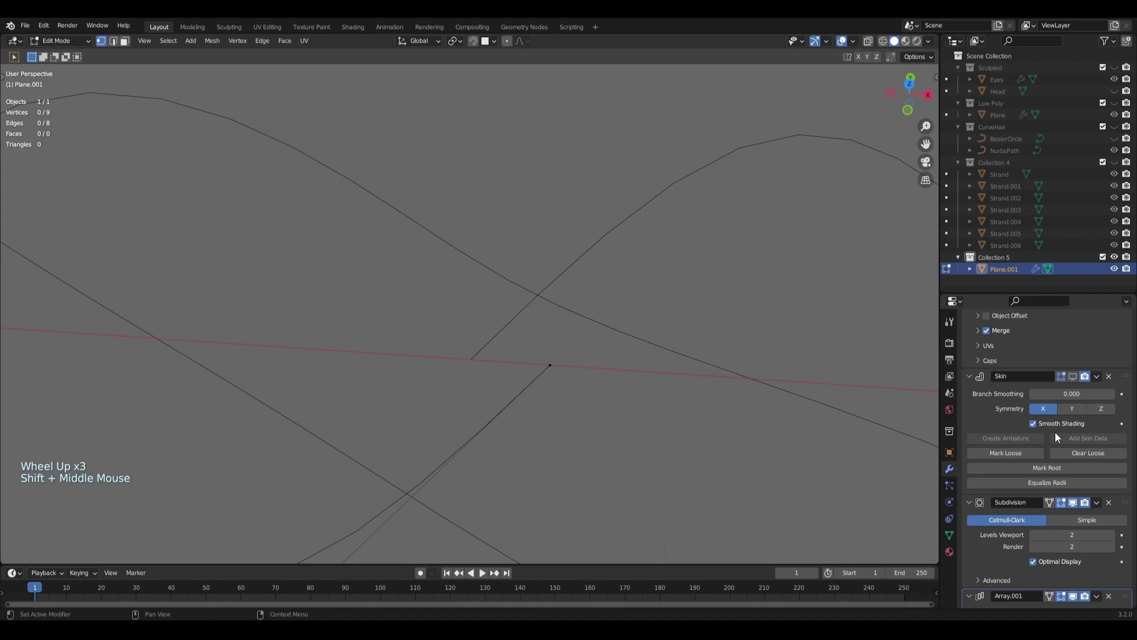
scroll("down", 3)
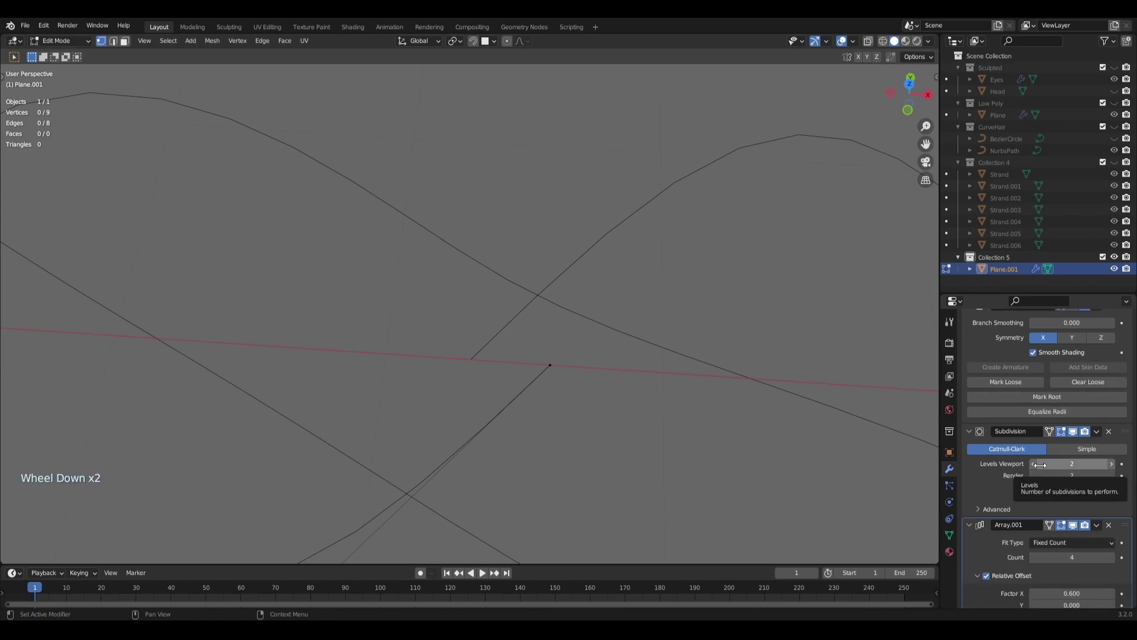
scroll("down", 3)
scroll("down", 3)
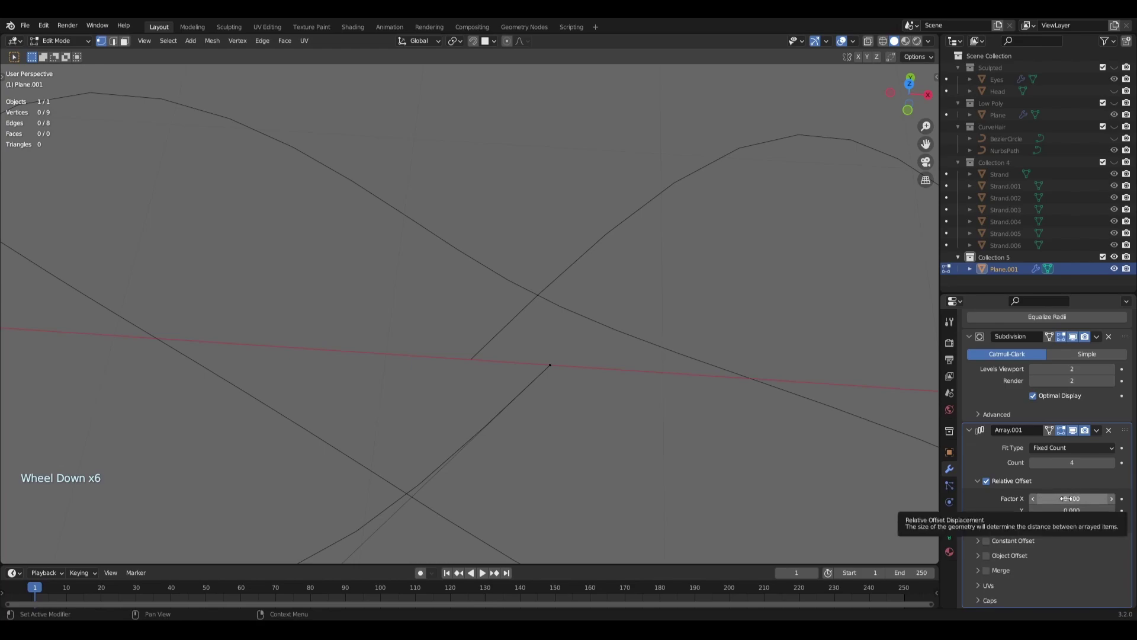
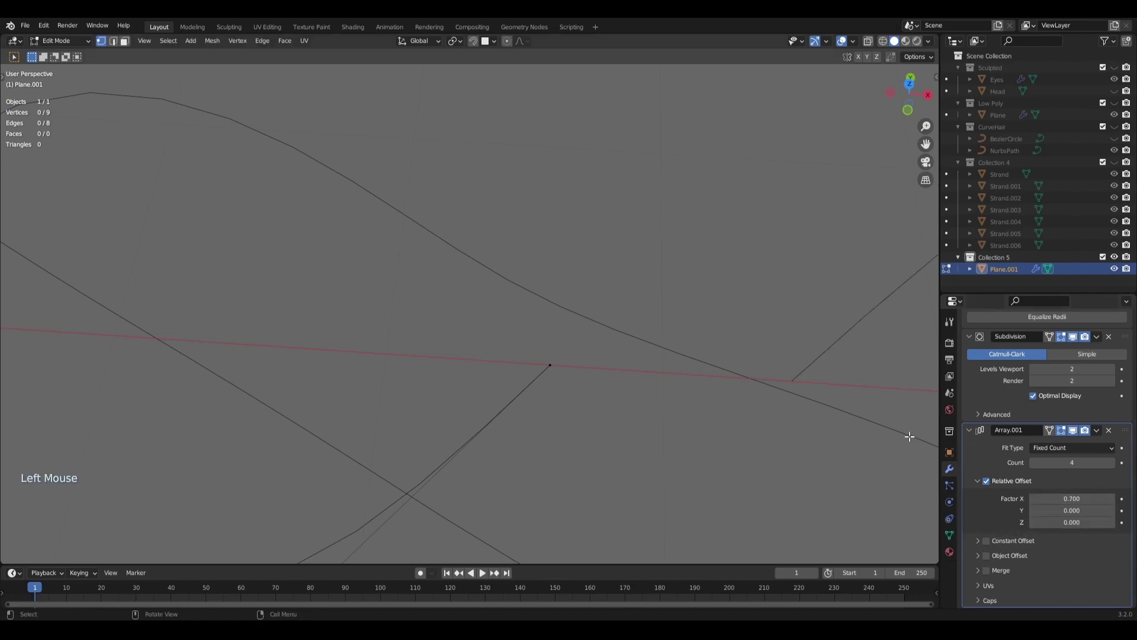
Step: Set Array.001 Relative Offset Factor X to 0.625 and enable Merge to join the sections
left_click(1036, 502)
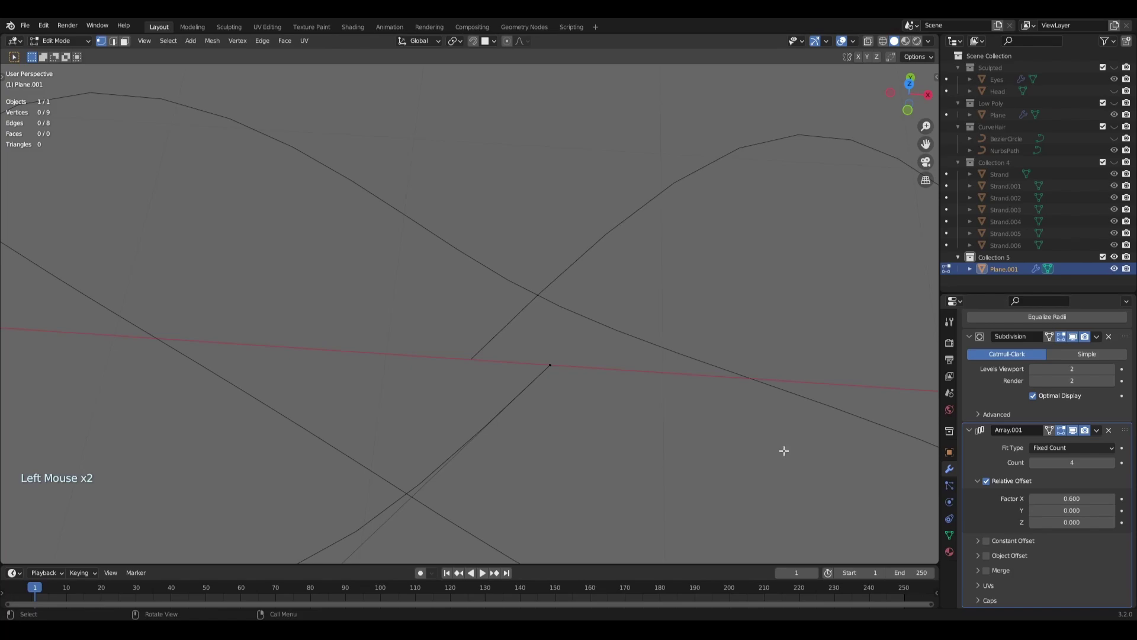
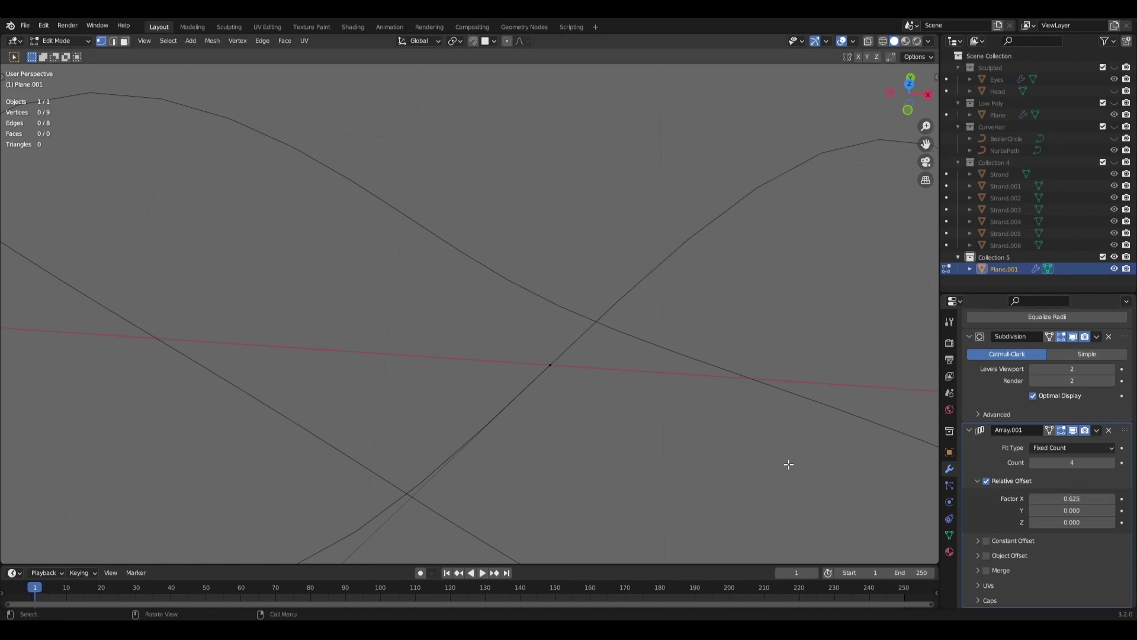
middle_click(618, 447)
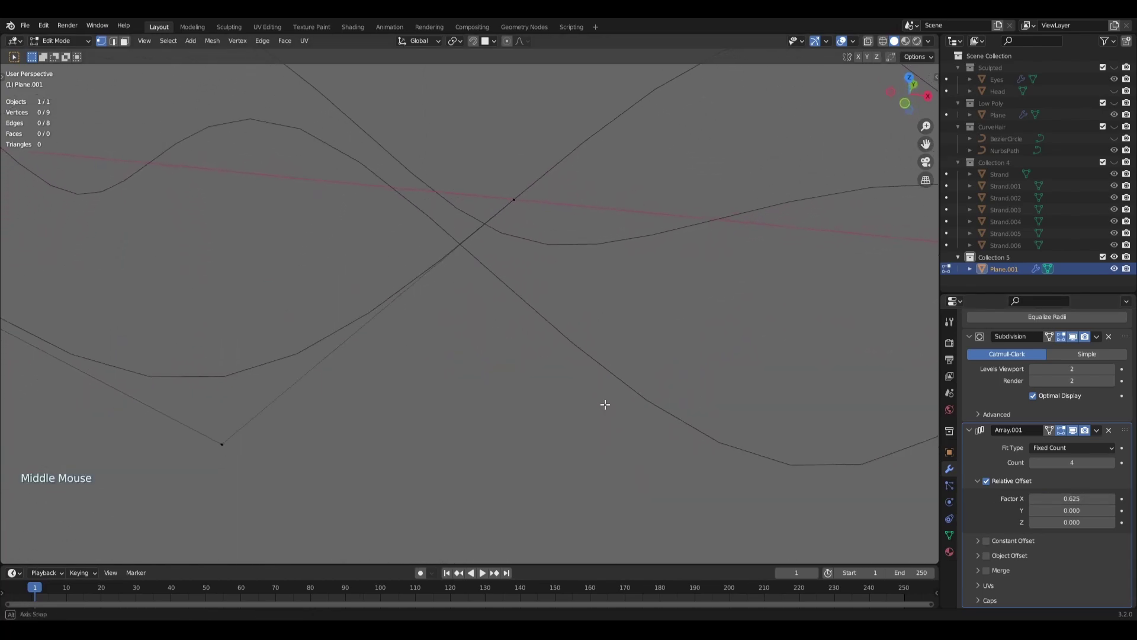
middle_click(611, 405)
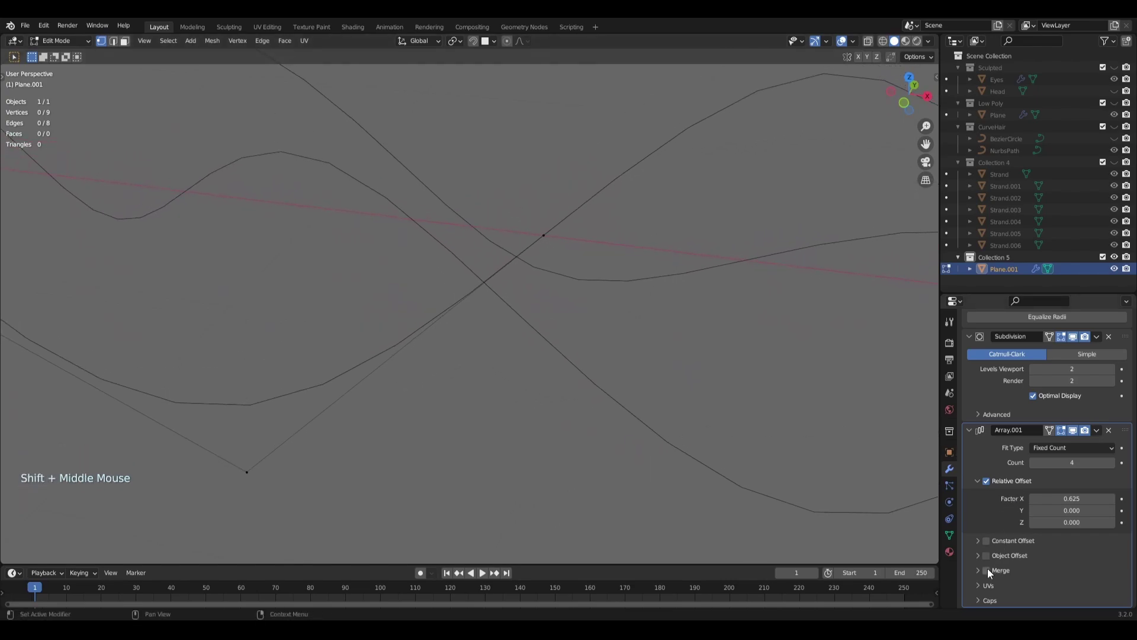
left_click(991, 573)
Step: Show the skin tubes again and review the full continuous purple braid from several angles
scroll("down", 3)
middle_click(600, 375)
scroll("up", 3)
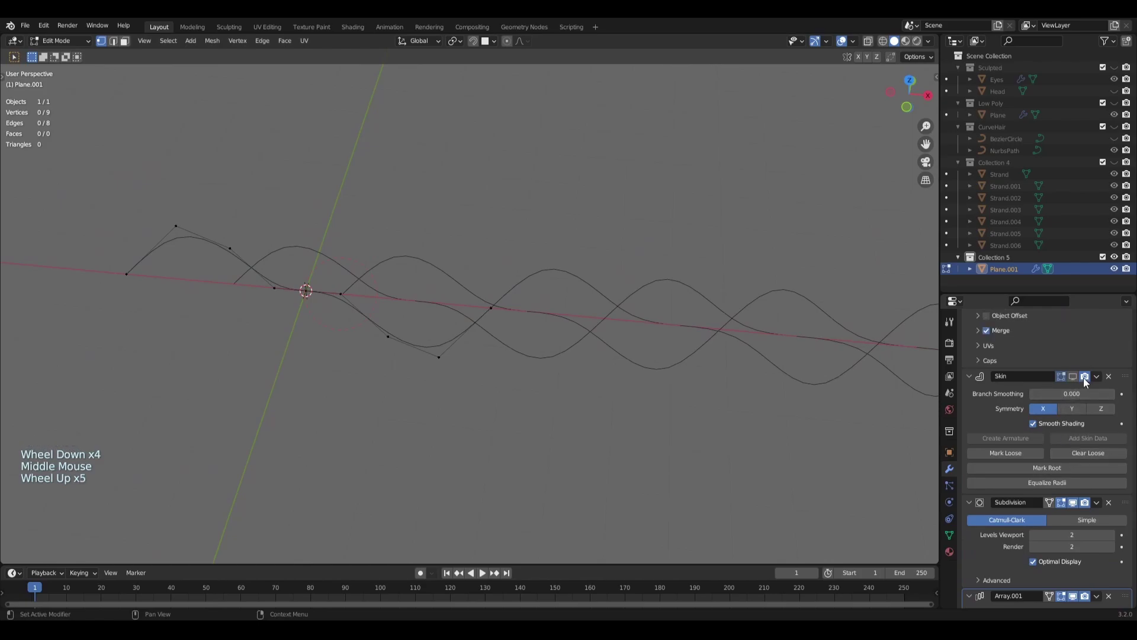
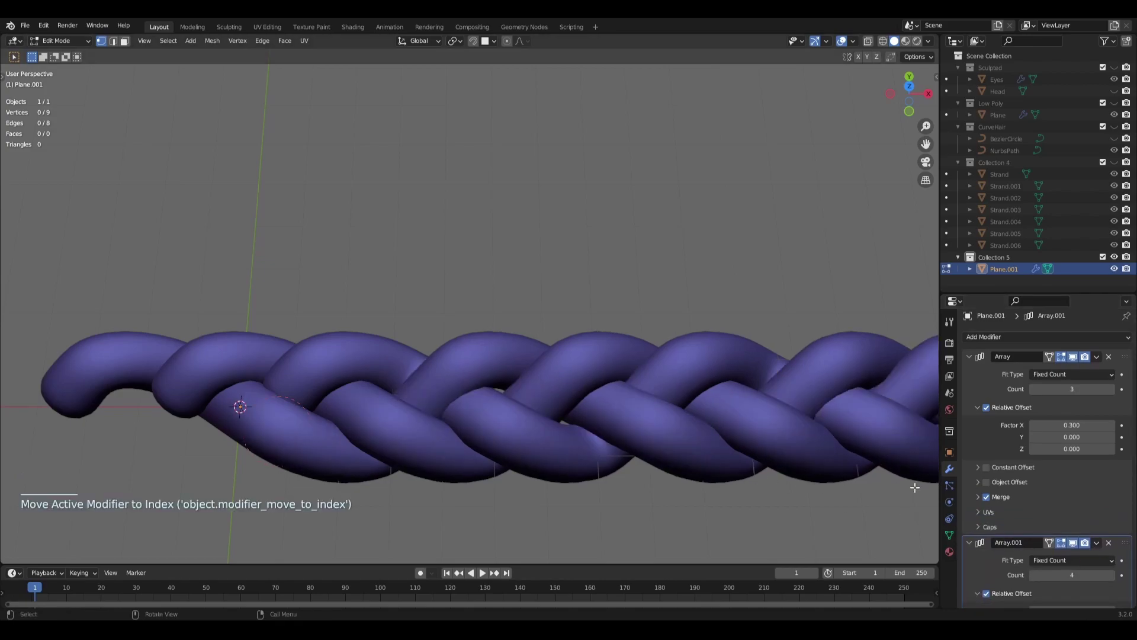
scroll("up", 3)
scroll("down", 3)
scroll("down", 3)
scroll("down", 3)
middle_click(677, 434)
scroll("down", 3)
middle_click(700, 366)
key("alt+a")
middle_click(672, 404)
scroll("up", 3)
middle_click(544, 368)
middle_click(476, 391)
middle_click(546, 397)
middle_click(554, 402)
key("a")
middle_click(578, 400)
middle_click(576, 423)
middle_click(588, 348)
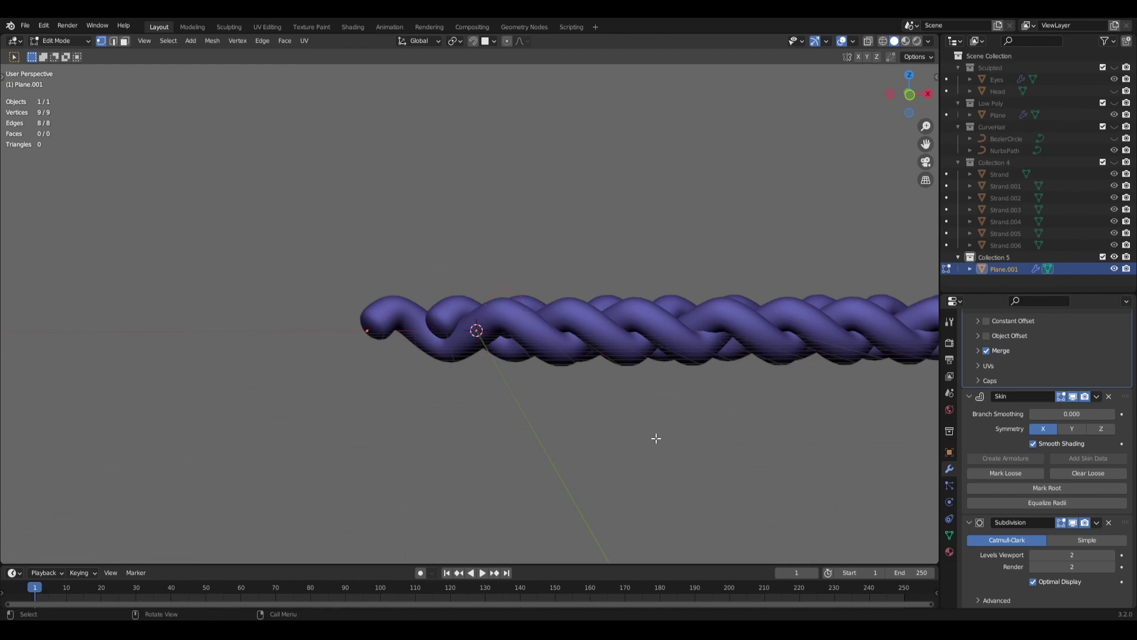
Step: Scale the strand vertices along global Z to roughly 0.64, flattening the plait's vertical waves
key("s")
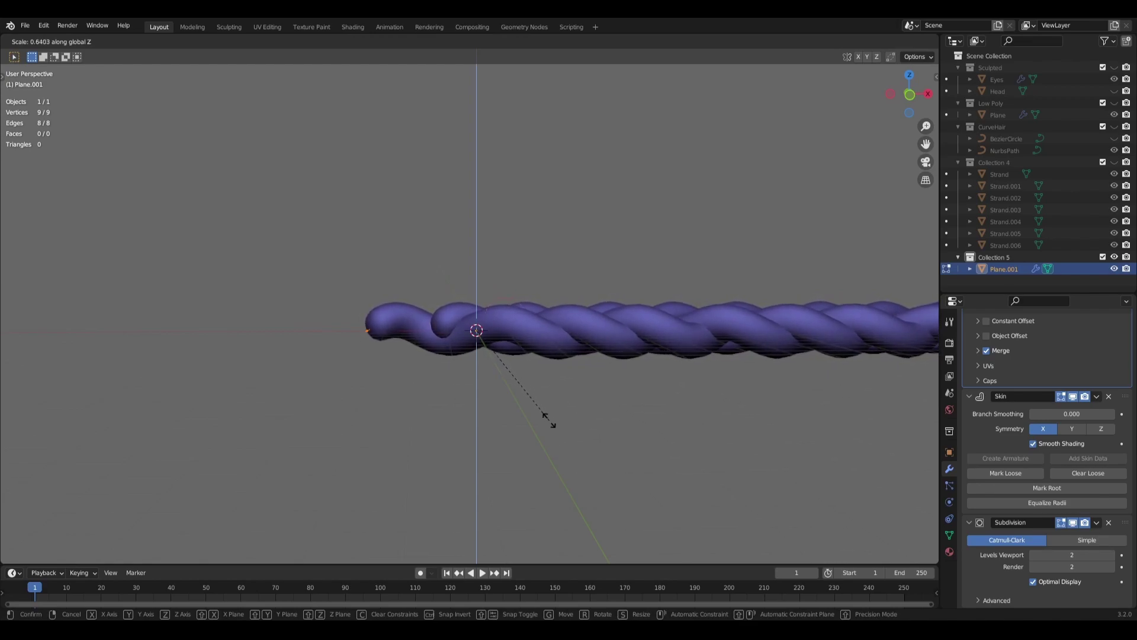
middle_click(626, 406)
middle_click(688, 337)
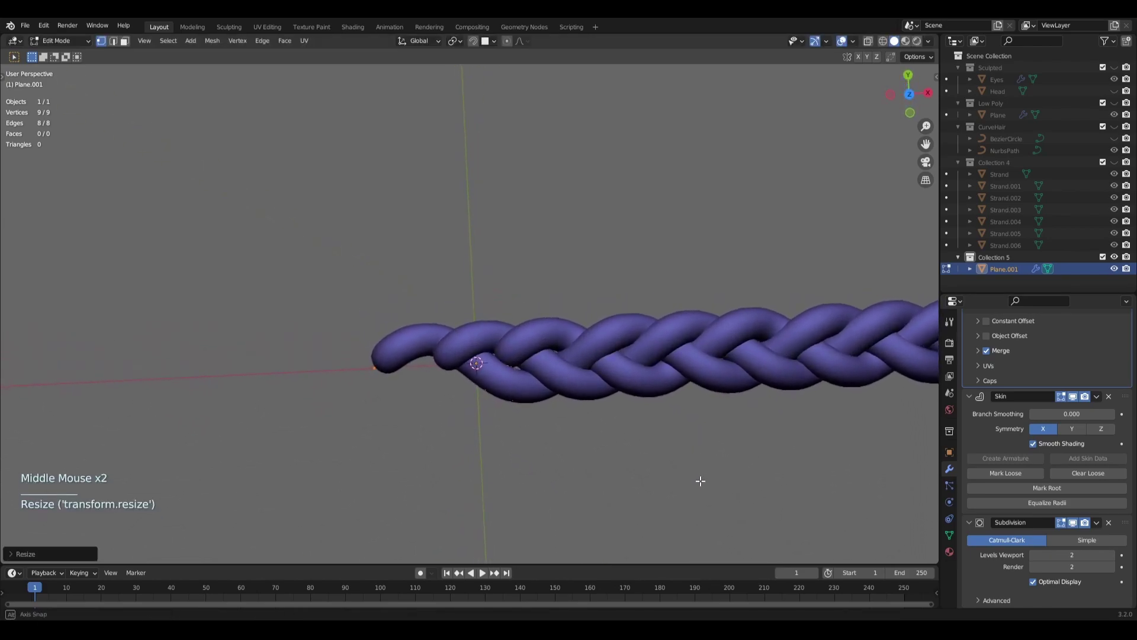
scroll("down", 3)
middle_click(666, 427)
scroll("down", 3)
middle_click(572, 404)
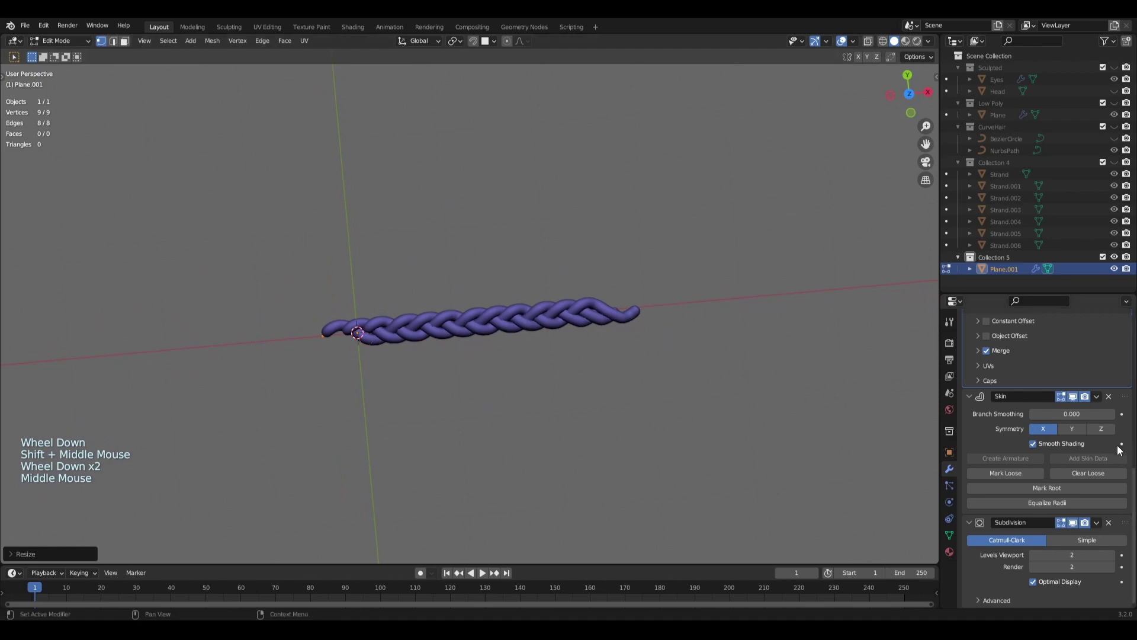
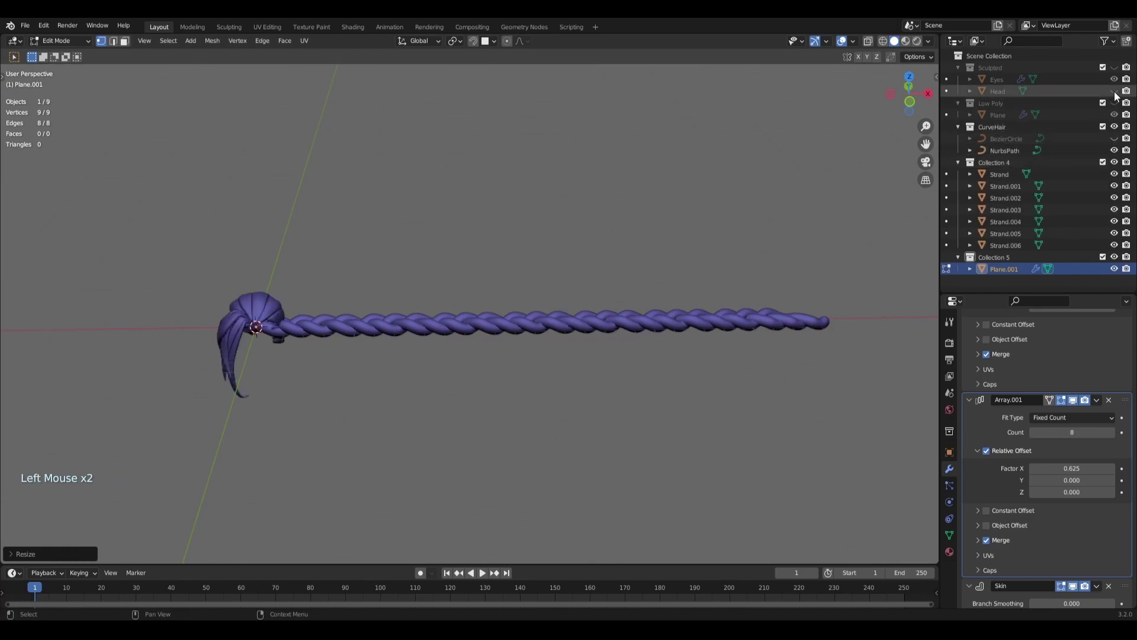
Step: Unhide the eyes and the low-poly plane in the Outliner so the head is back in view
left_click(1122, 72)
middle_click(706, 248)
left_click(1115, 107)
middle_click(548, 312)
middle_click(596, 296)
middle_click(532, 387)
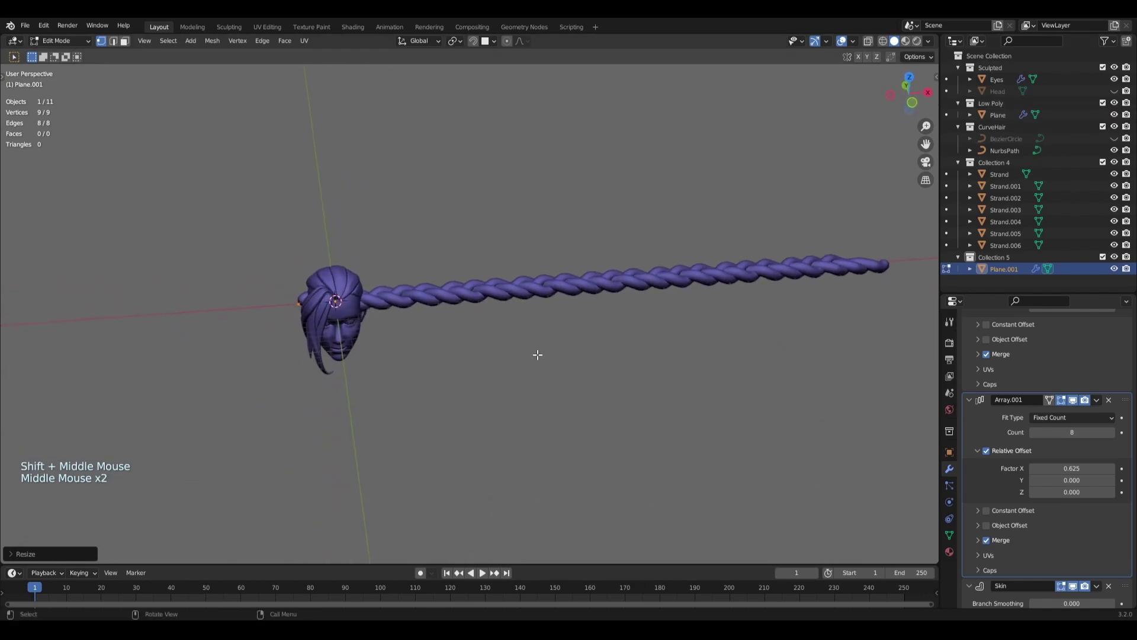
Step: In Edit Mode, move and rotate the strand so it hangs down from the back of the head
key("Tab")
middle_click(572, 384)
scroll("up", 3)
middle_click(541, 366)
key("g")
key("r")
key("g")
middle_click(481, 408)
middle_click(483, 430)
key("g")
middle_click(608, 411)
middle_click(551, 389)
middle_click(473, 342)
key("r")
middle_click(504, 332)
key("g")
middle_click(621, 349)
key("g")
middle_click(565, 383)
middle_click(558, 396)
key("g")
middle_click(551, 390)
key("g")
middle_click(523, 423)
key("r")
middle_click(547, 423)
middle_click(595, 379)
key("Tab")
Step: Scale the braid down to fit behind the head and halve its skin thickness to about 0.5
middle_click(494, 303)
scroll("up", 3)
key("a")
key("s")
middle_click(623, 357)
key("s")
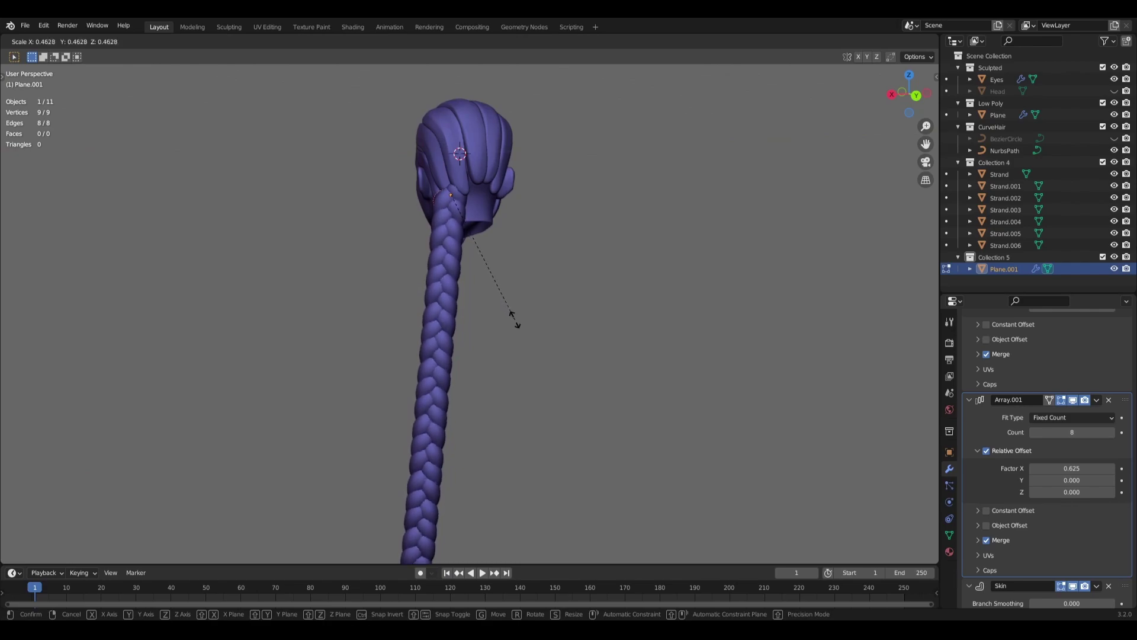
middle_click(526, 331)
middle_click(530, 308)
scroll("up", 3)
middle_click(570, 304)
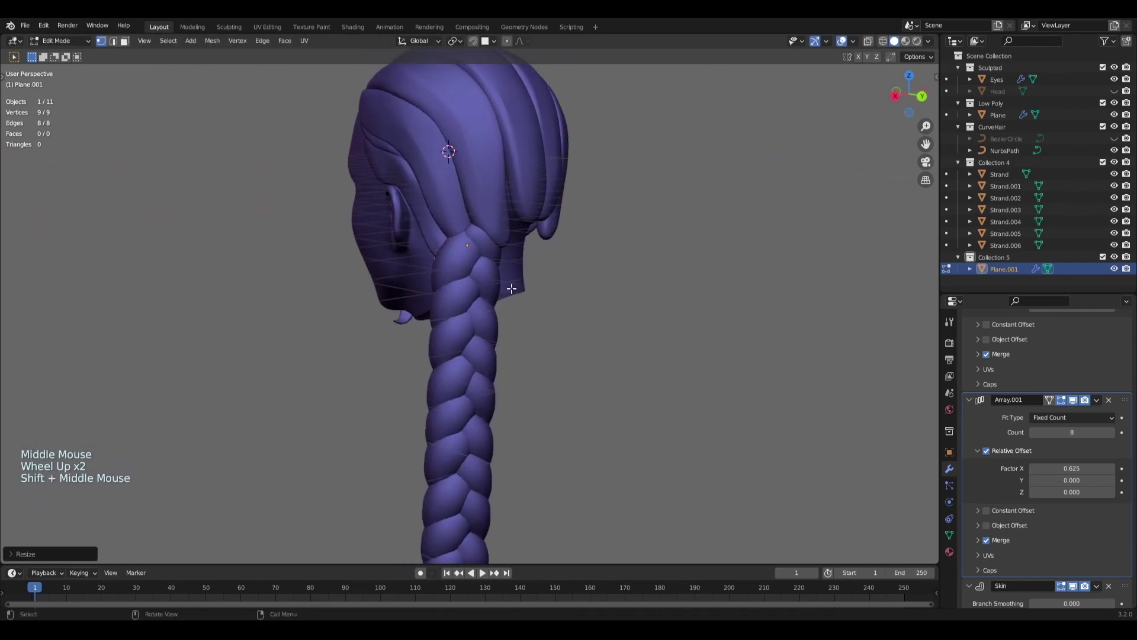
Step: Orbit around the head to check how the braid sits against it
left_click(216, 49)
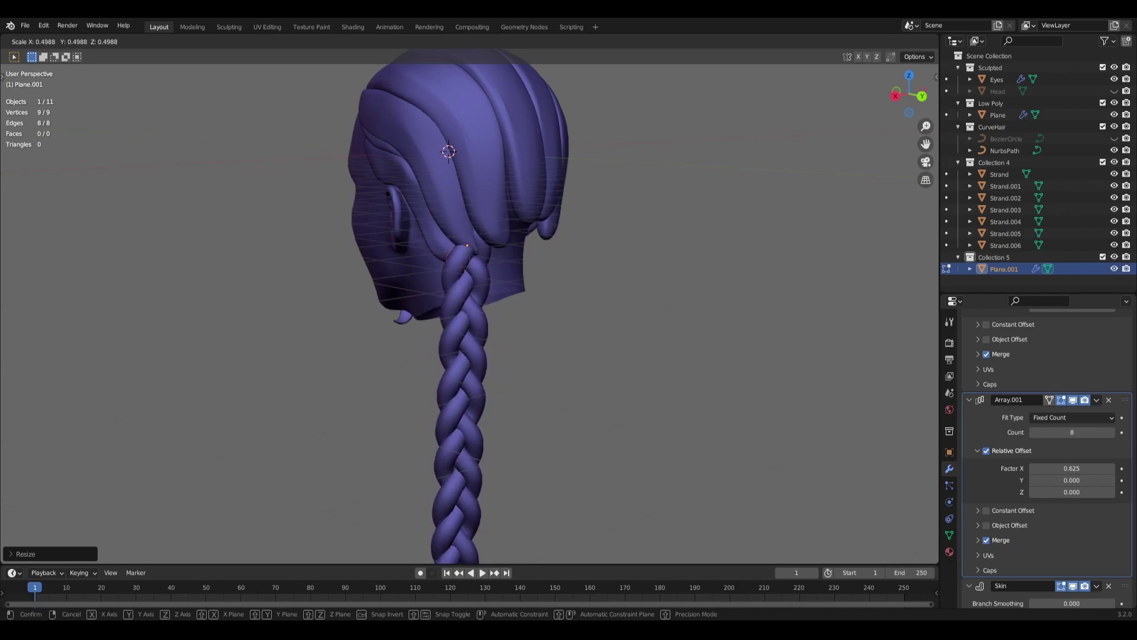
scroll("down", 3)
middle_click(646, 337)
scroll("down", 3)
middle_click(557, 326)
middle_click(532, 297)
scroll("up", 3)
middle_click(516, 313)
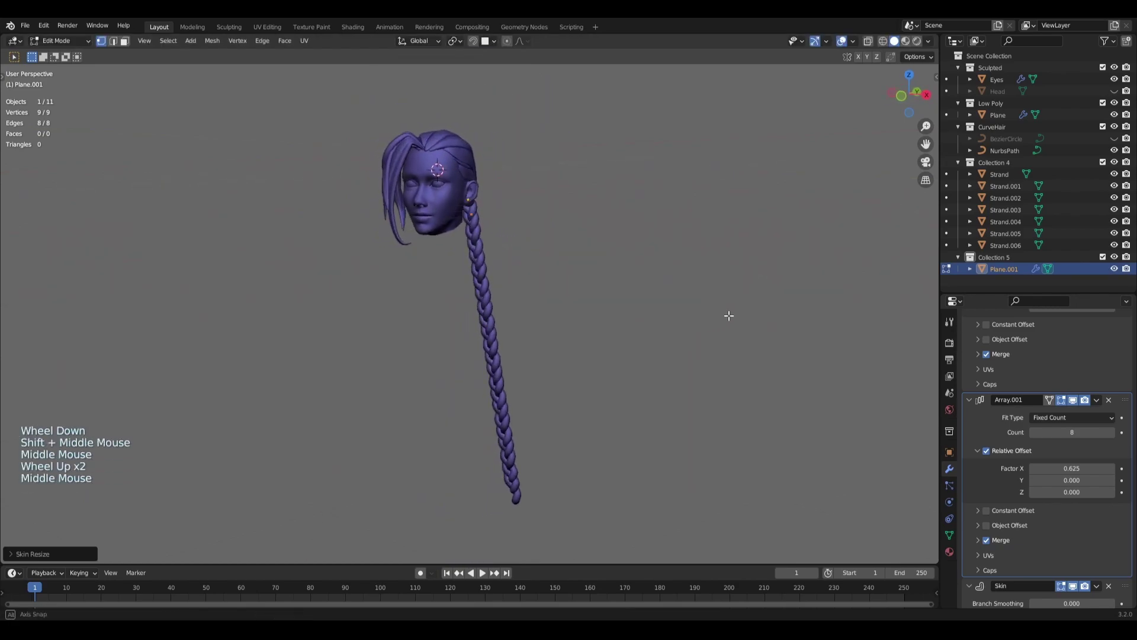
middle_click(584, 328)
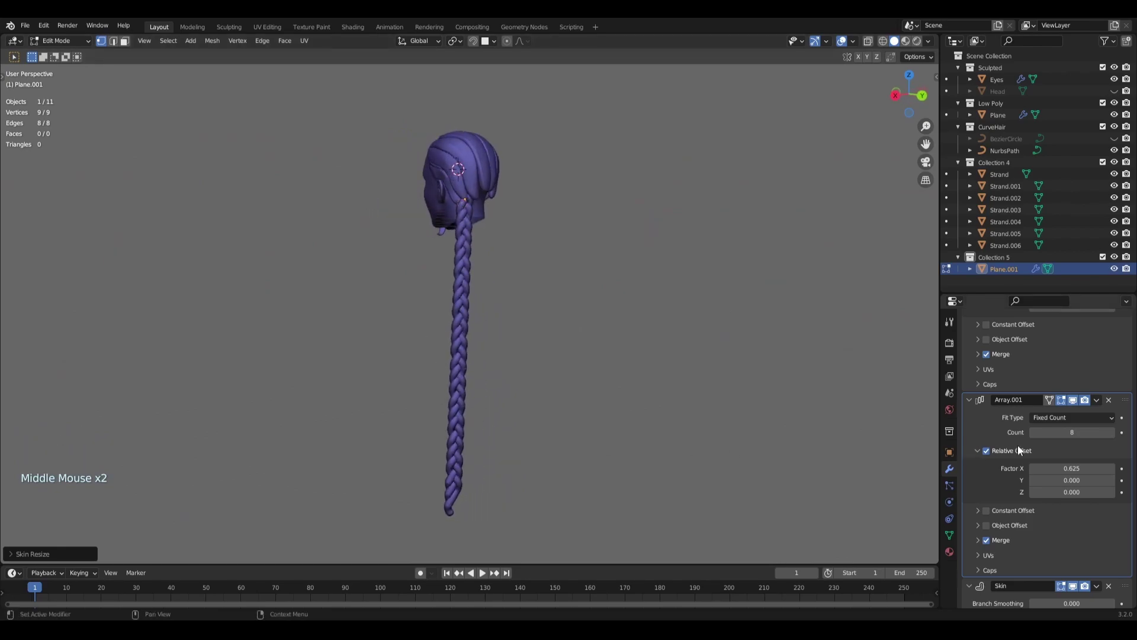
Step: Raise the Array.001 modifier's Count to lengthen the hanging braid
left_click(1115, 440)
left_click(1116, 440)
double_click(1115, 440)
scroll("down", 3)
middle_click(600, 374)
left_click(1115, 435)
left_click(1115, 435)
double_click(1115, 435)
middle_click(634, 373)
scroll("up", 3)
middle_click(452, 352)
scroll("down", 3)
middle_click(562, 377)
middle_click(491, 287)
Step: Dial the Array.001 Count back down to 7 repeats of the braid
left_click(1040, 440)
left_click(1040, 441)
left_click(1040, 440)
left_click(1039, 440)
left_click(1039, 440)
left_click(1039, 441)
double_click(1039, 440)
scroll("up", 3)
scroll("up", 3)
middle_click(610, 364)
left_click(1037, 438)
scroll("up", 3)
middle_click(631, 349)
middle_click(588, 372)
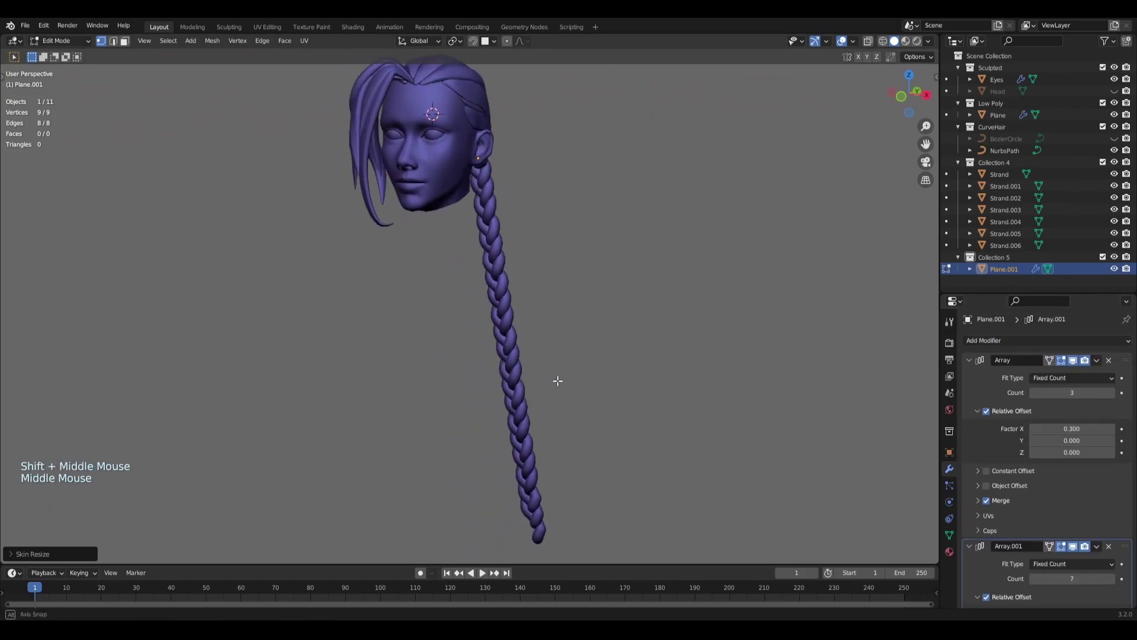
Step: Orbit the model to inspect the seven-repeat plait behind the head
middle_click(609, 307)
scroll("down", 3)
middle_click(586, 354)
middle_click(505, 281)
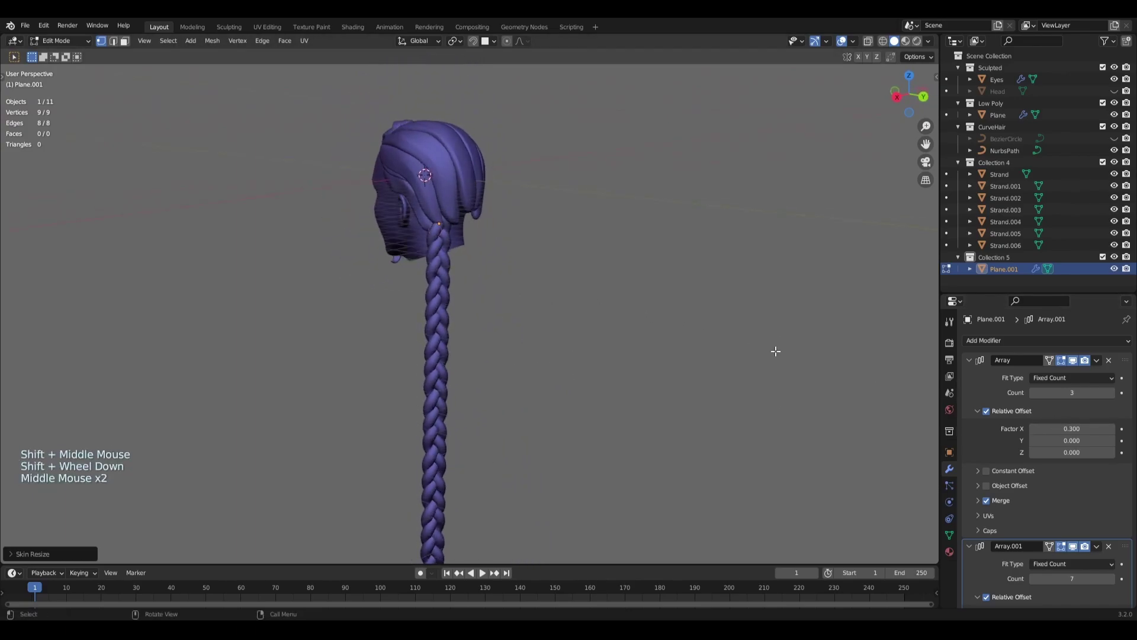
scroll("down", 3)
middle_click(626, 376)
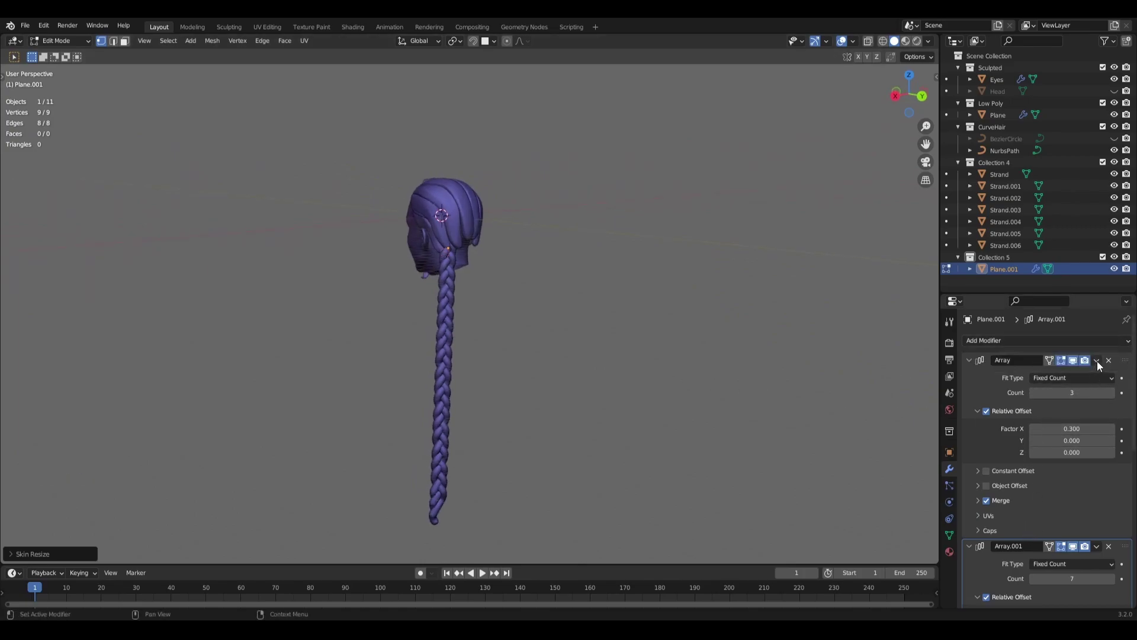
Step: Switch to Object Mode and rename the braid object Braid_Main
left_click(1100, 365)
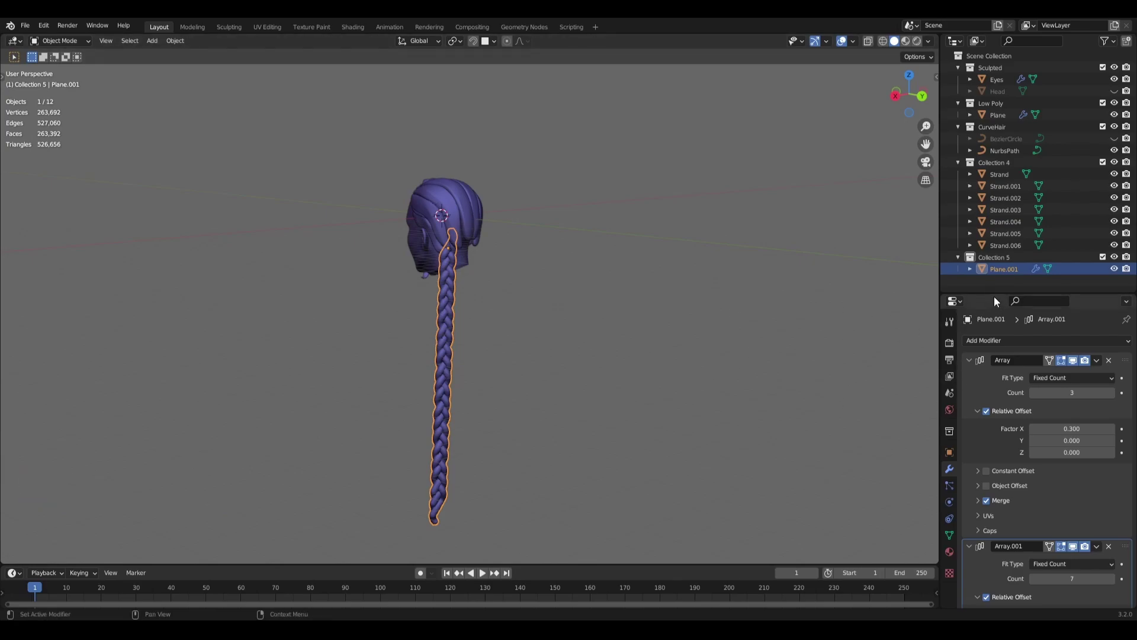
double_click(1021, 279)
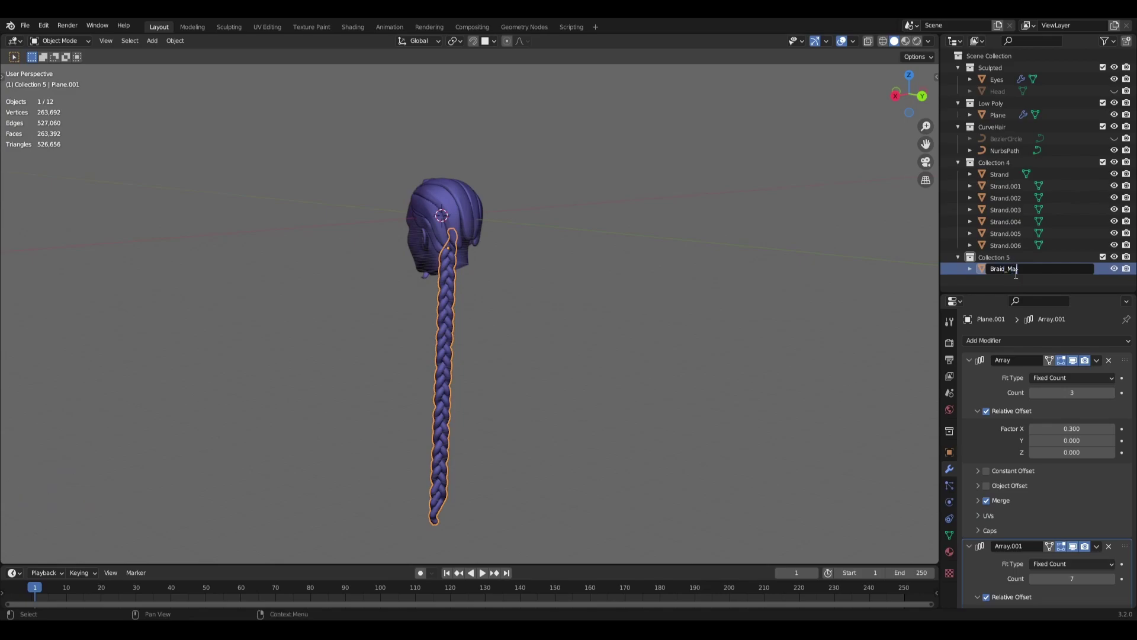
left_click(1017, 277)
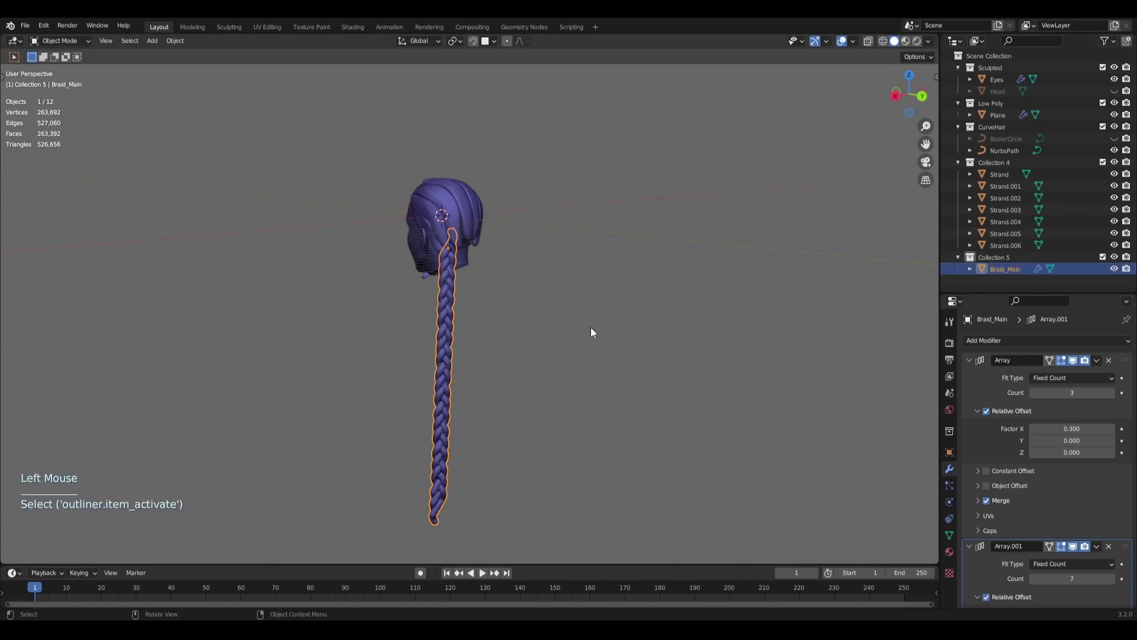
Step: Duplicate the braid with Shift+D and rename the copy Braid_Copy
key("shift+d")
double_click(1019, 289)
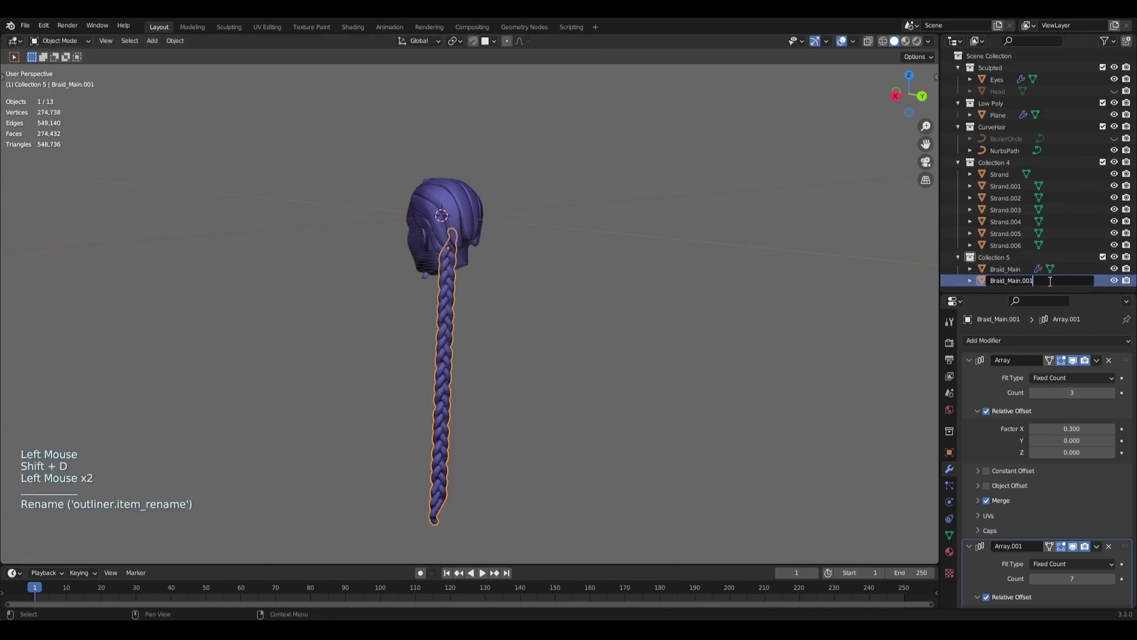
key("BackSpace")
key("BackSpace")
key("BackSpace")
key("BackSpace")
key("BackSpace")
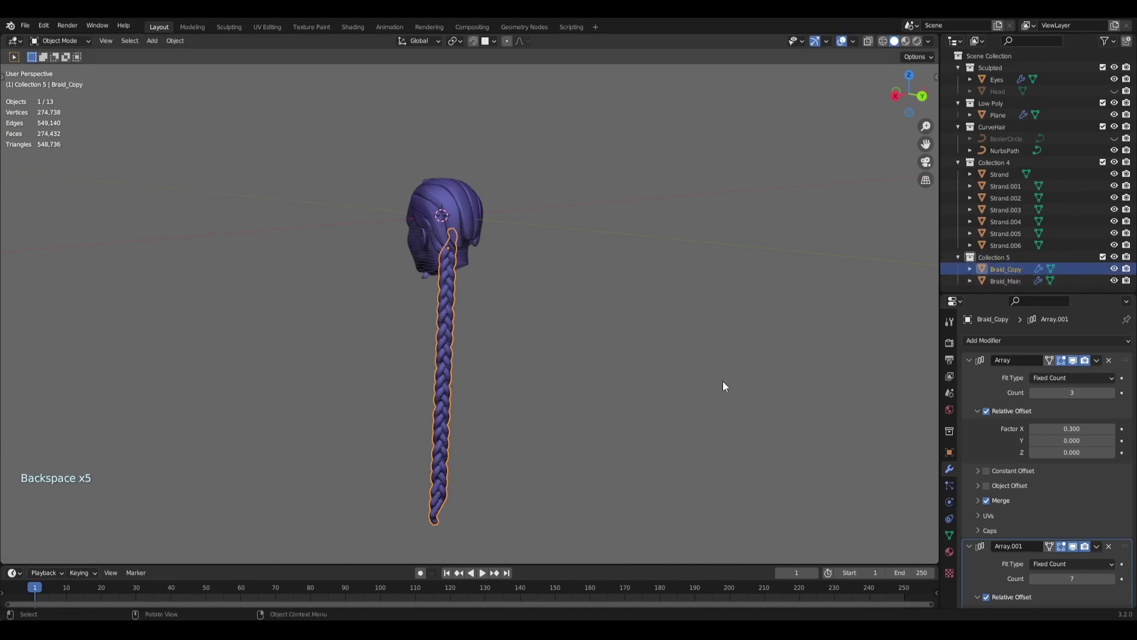
Step: Zero Braid_Copy's first Array offset and hide Braid_Main from the viewport
middle_click(728, 382)
key("alt+a")
middle_click(594, 360)
left_click(481, 365)
middle_click(856, 376)
left_click(1118, 285)
left_click(1132, 287)
middle_click(774, 410)
scroll("down", 3)
scroll("up", 3)
Step: Apply Braid_Copy's Array and Array.001 modifiers
left_click(1104, 362)
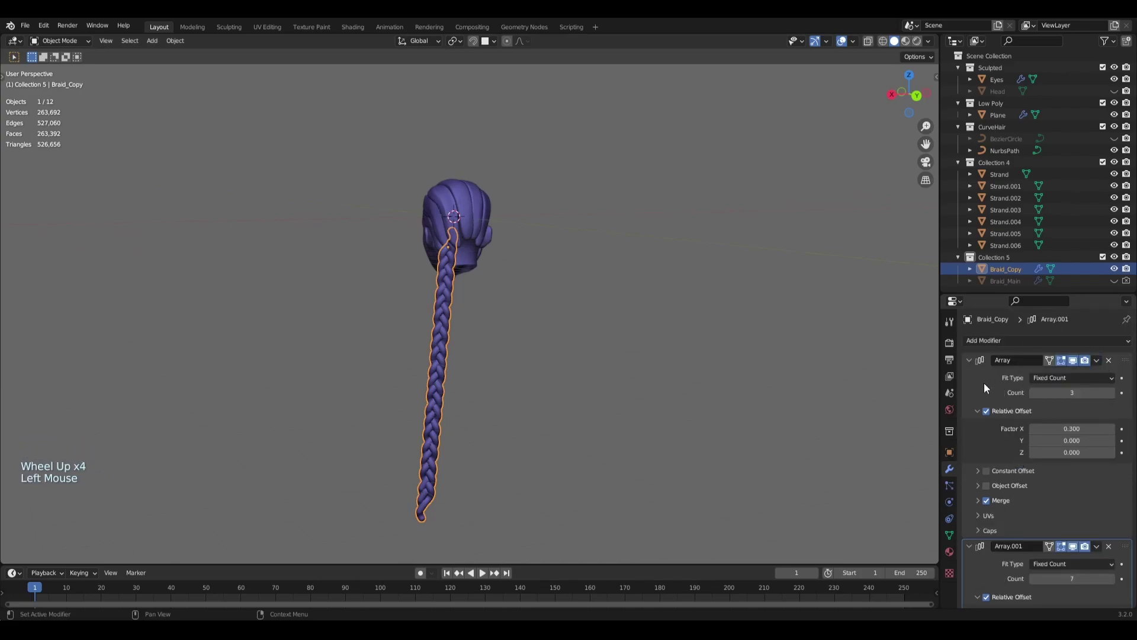
left_click(985, 389)
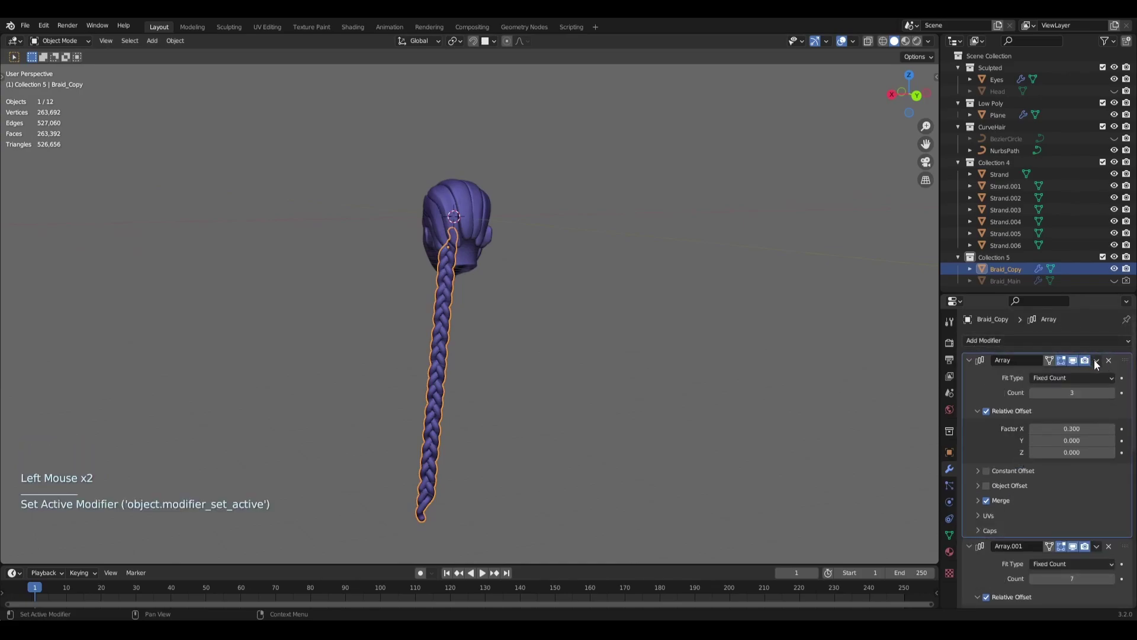
left_click(1105, 365)
left_click(1099, 370)
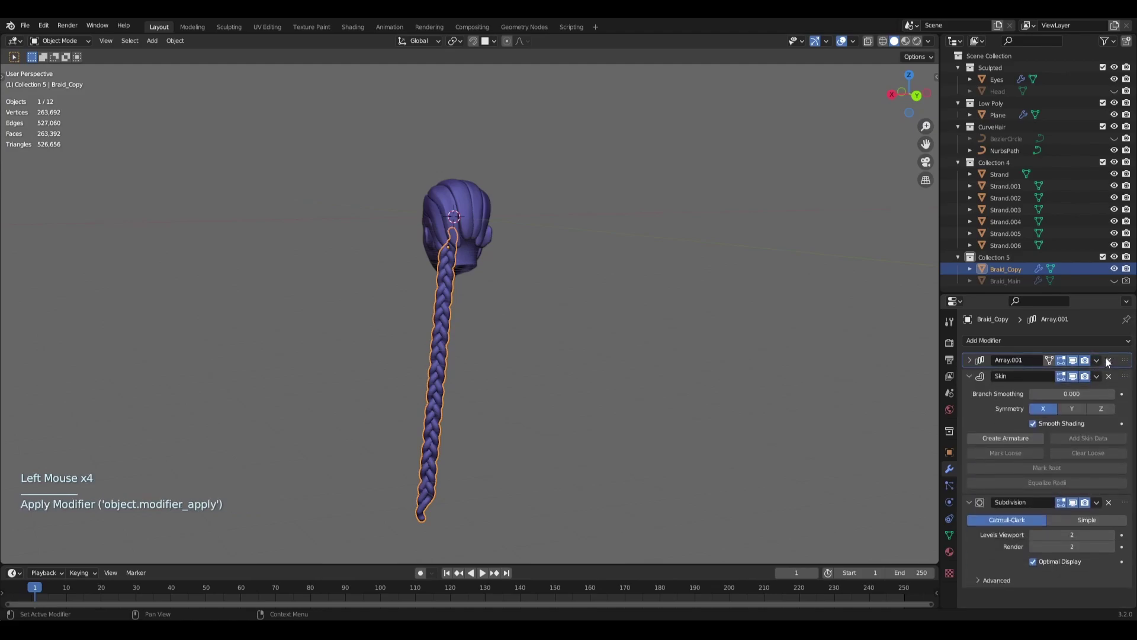
left_click(973, 379)
left_click(971, 391)
Step: Apply the Skin and Subdivision modifiers, leaving a solid braid mesh with an empty stack
left_click(1095, 365)
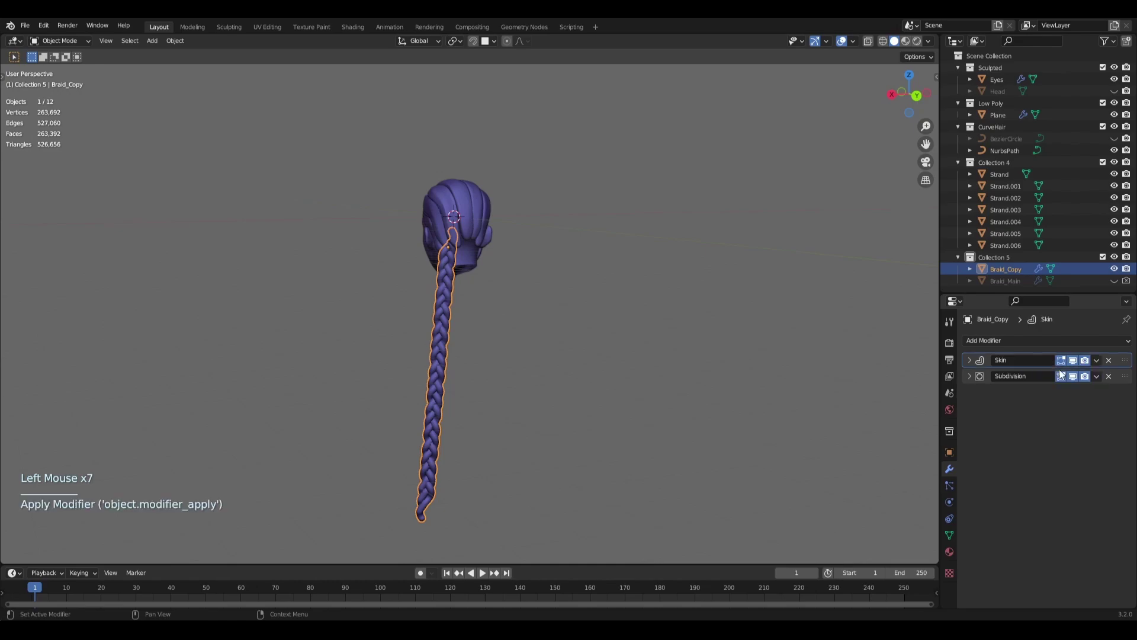
left_click(1102, 365)
left_click(1100, 368)
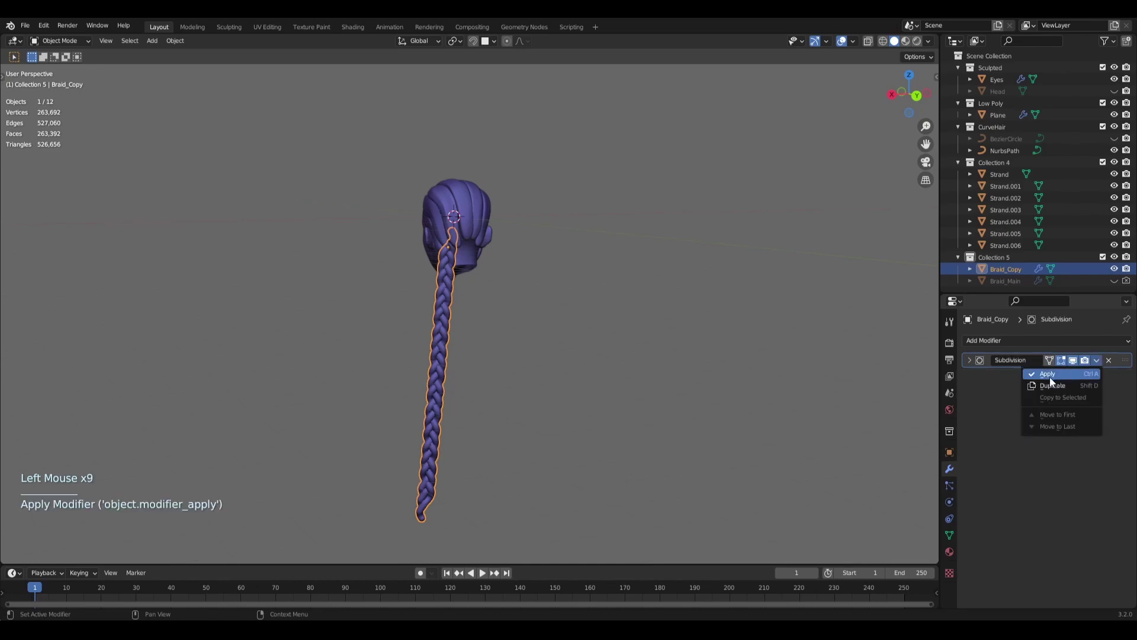
middle_click(529, 391)
key("alt+a")
scroll("up", 3)
middle_click(475, 318)
left_click(465, 358)
middle_click(554, 362)
scroll("down", 3)
middle_click(526, 375)
middle_click(548, 359)
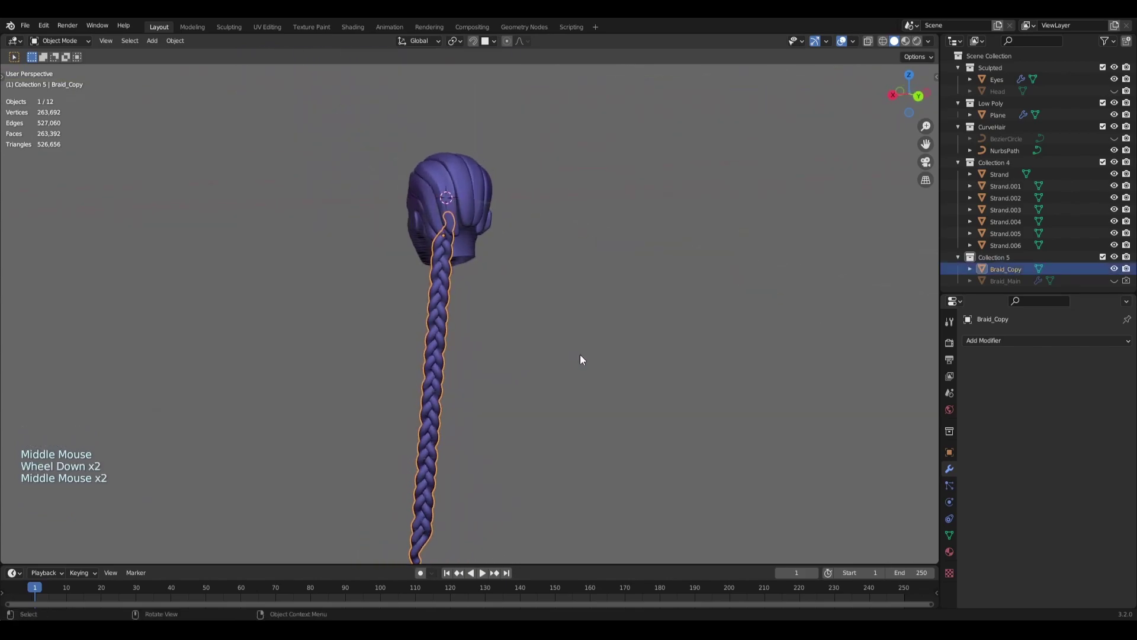
Step: Apply all transforms to Braid_Copy, undoing a few stray changes along the way
key("ctrl+a")
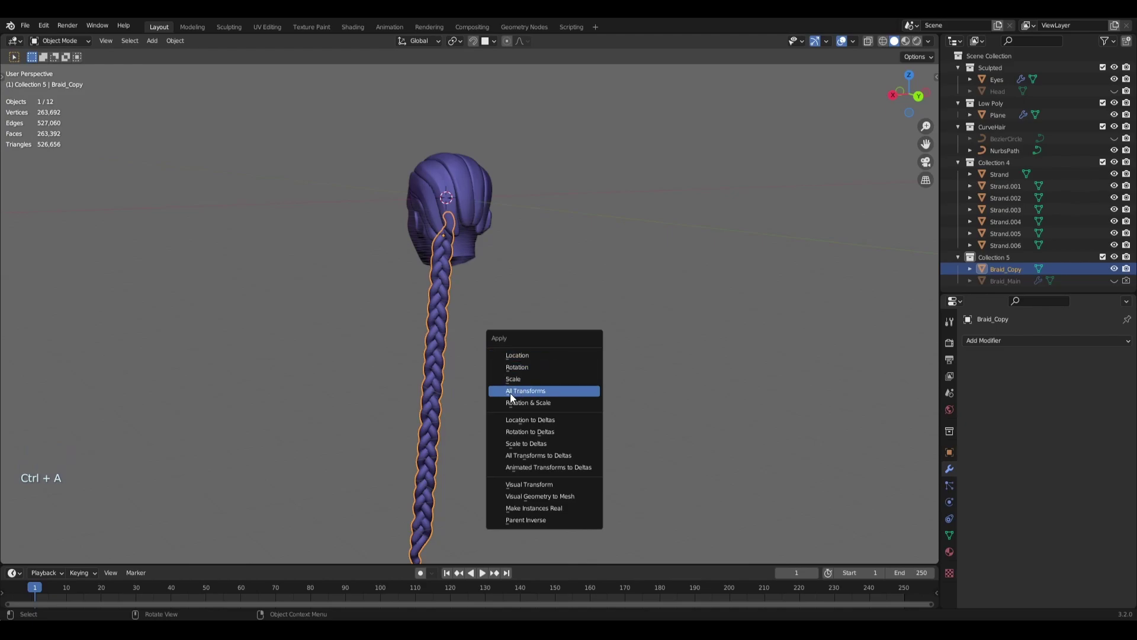
middle_click(576, 366)
left_click(1018, 342)
middle_click(702, 398)
key("alt+a")
scroll("down", 3)
middle_click(531, 333)
key("ctrl+z")
key("ctrl+z")
key("ctrl+z")
middle_click(520, 344)
Step: Add a Mirror modifier on the X axis so a braid hangs on each side of the head
left_click(1007, 343)
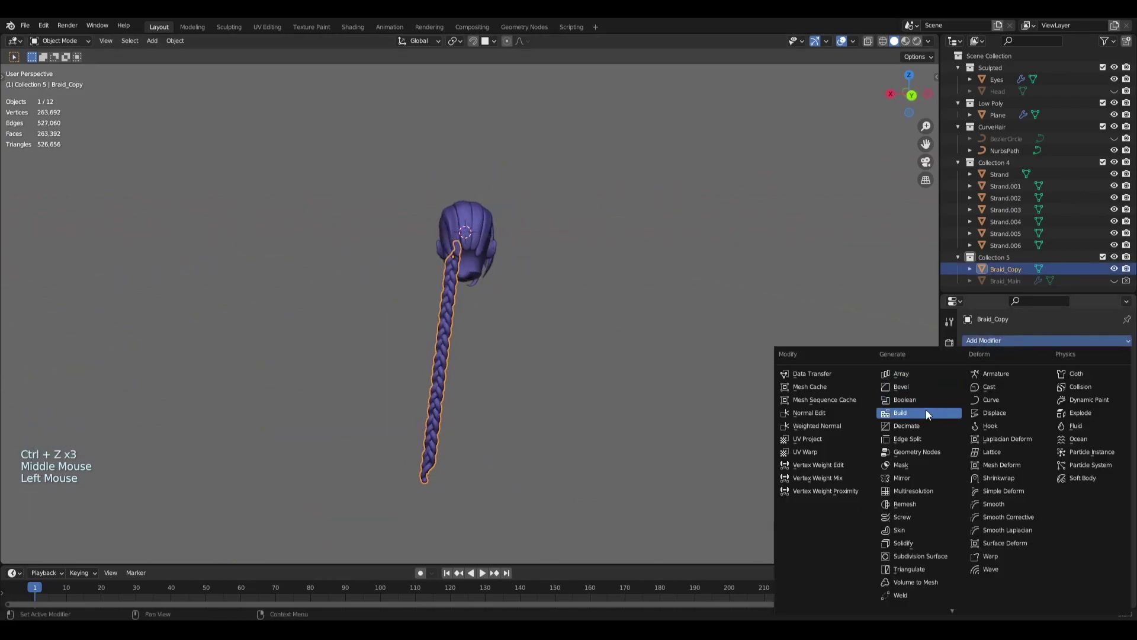
middle_click(552, 374)
middle_click(498, 221)
middle_click(483, 425)
middle_click(533, 337)
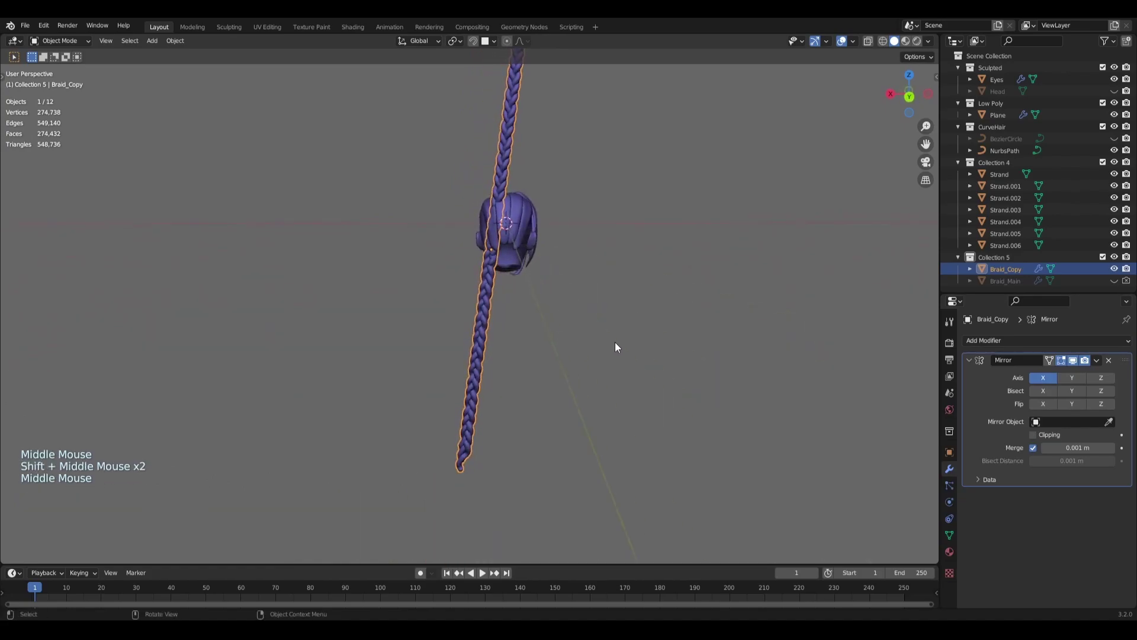
left_click(1054, 383)
left_click(1078, 381)
left_click(1078, 381)
left_click(1106, 379)
left_click(1106, 380)
left_click(1041, 383)
left_click(1048, 383)
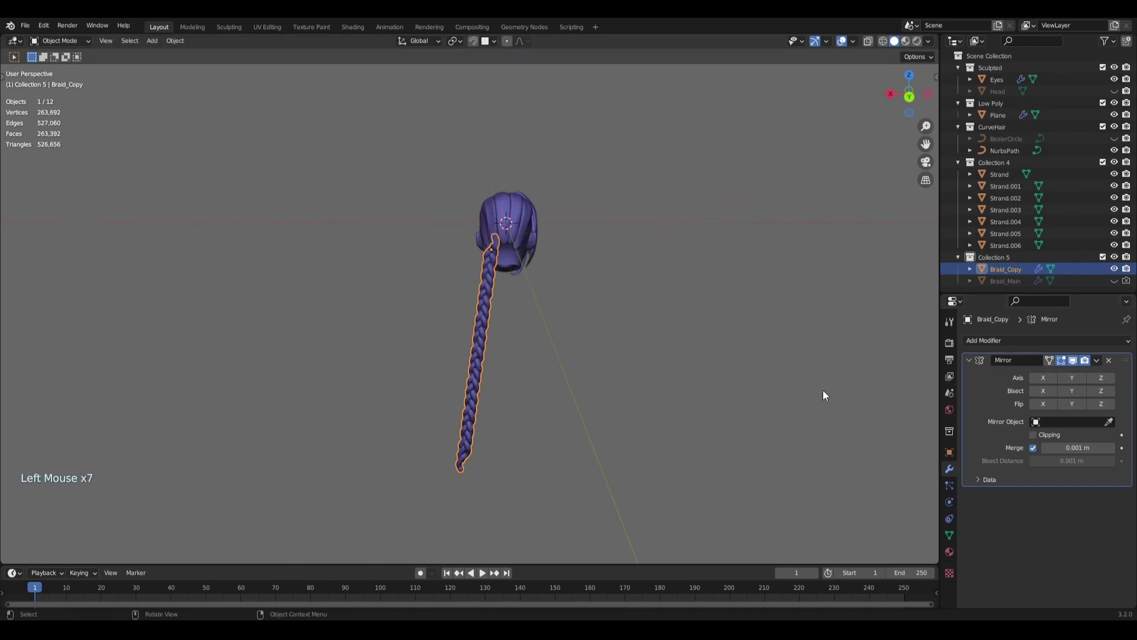
middle_click(716, 391)
left_click(1046, 381)
key("ctrl+a")
middle_click(554, 292)
key("alt+a")
middle_click(619, 326)
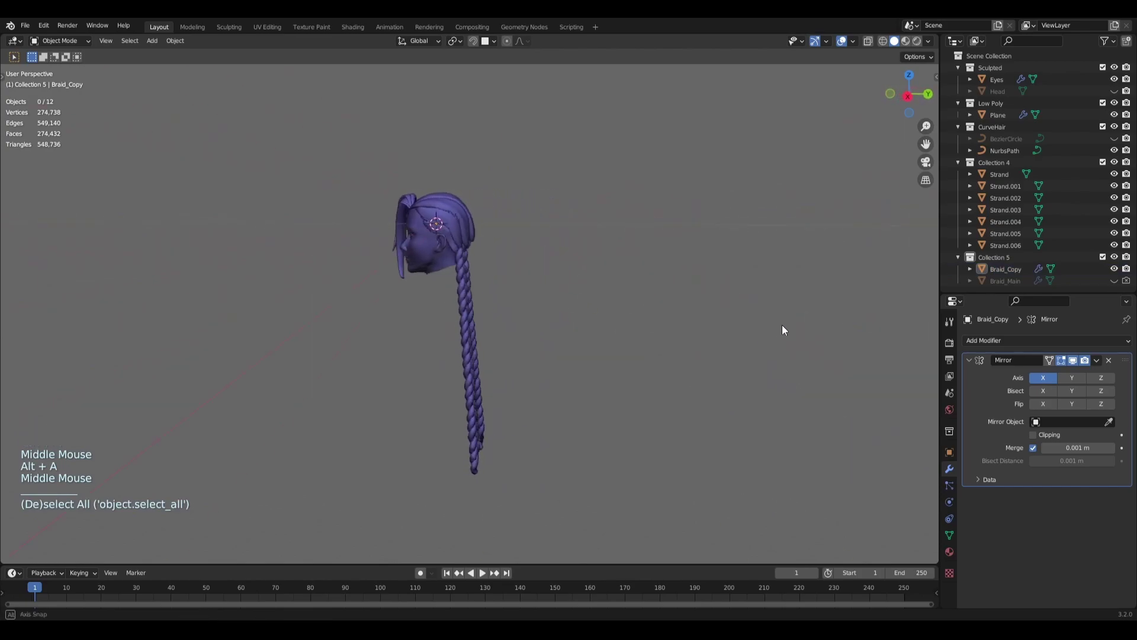